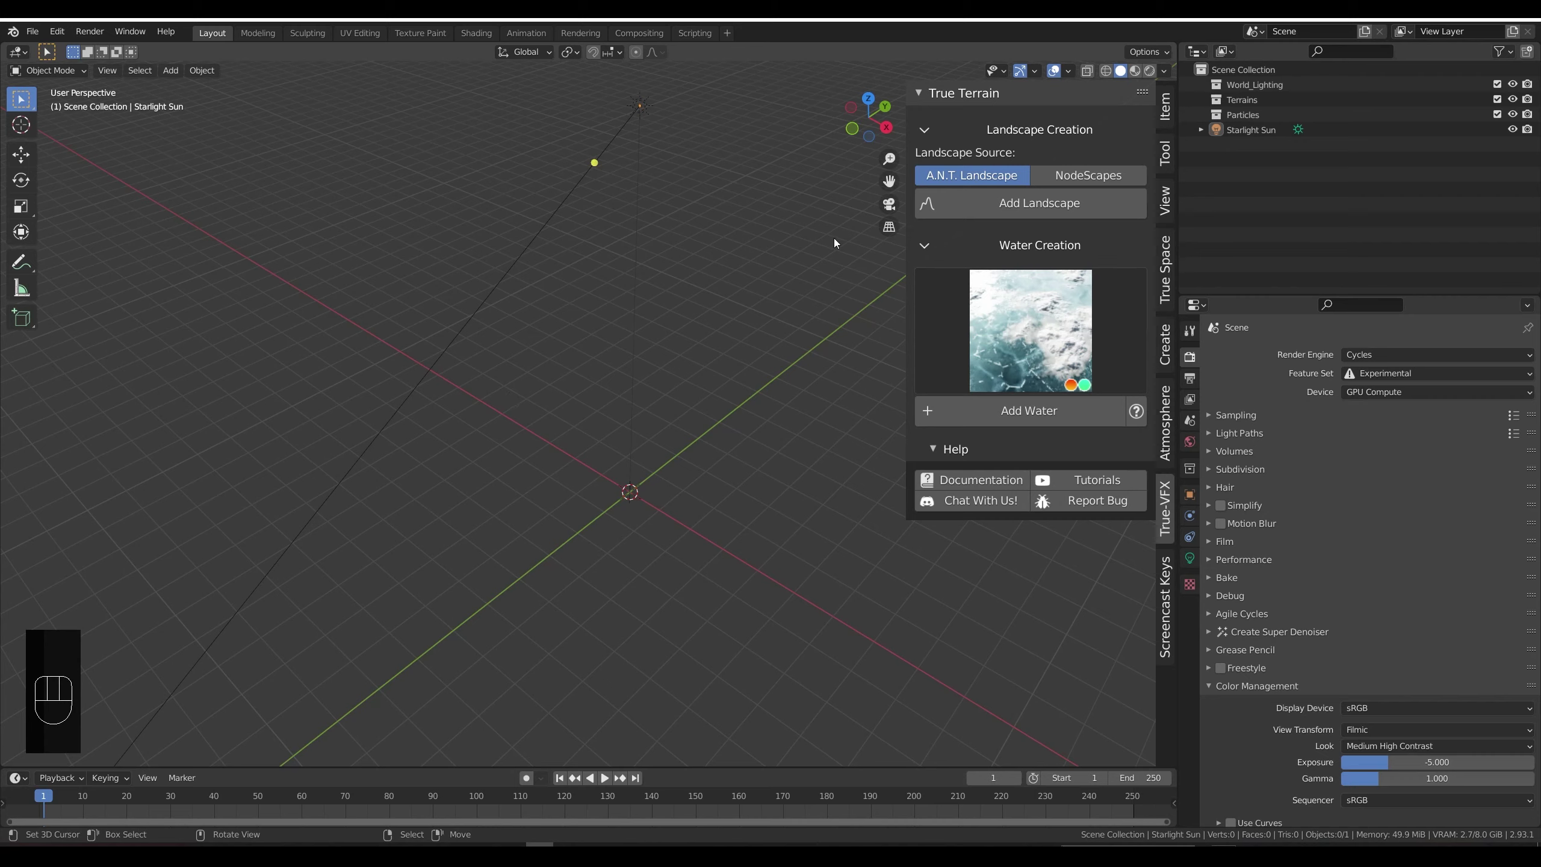
# Step: Add a plane, scale it up, apply the scale and give it a True Terrain material
pyautogui.press('shift+a')
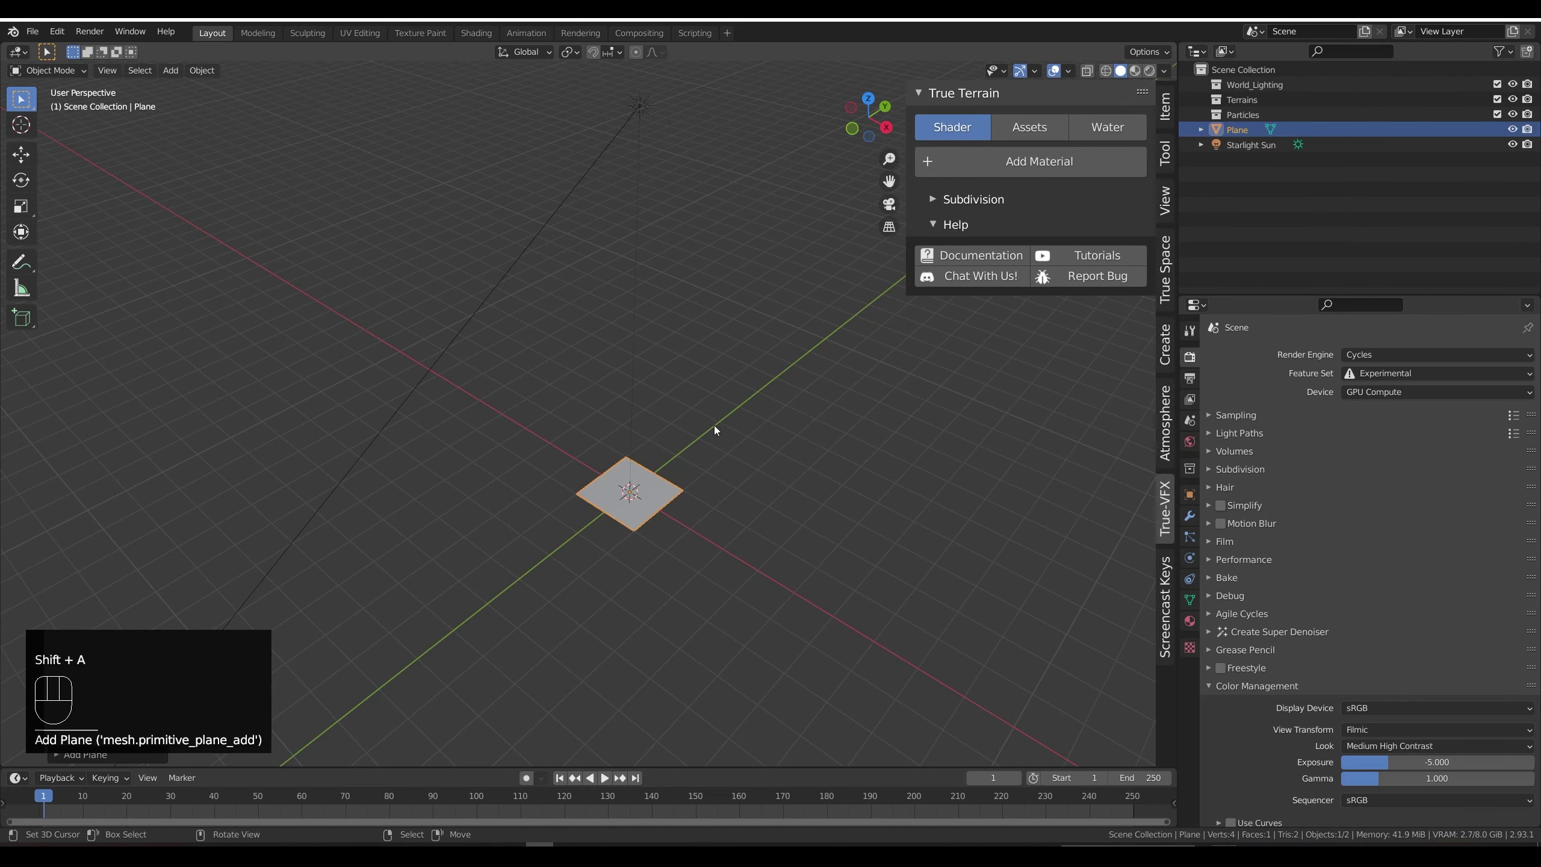
pyautogui.press('s')
pyautogui.press('ctrl+a')
pyautogui.rightClick(824, 383)
pyautogui.click(1026, 171)
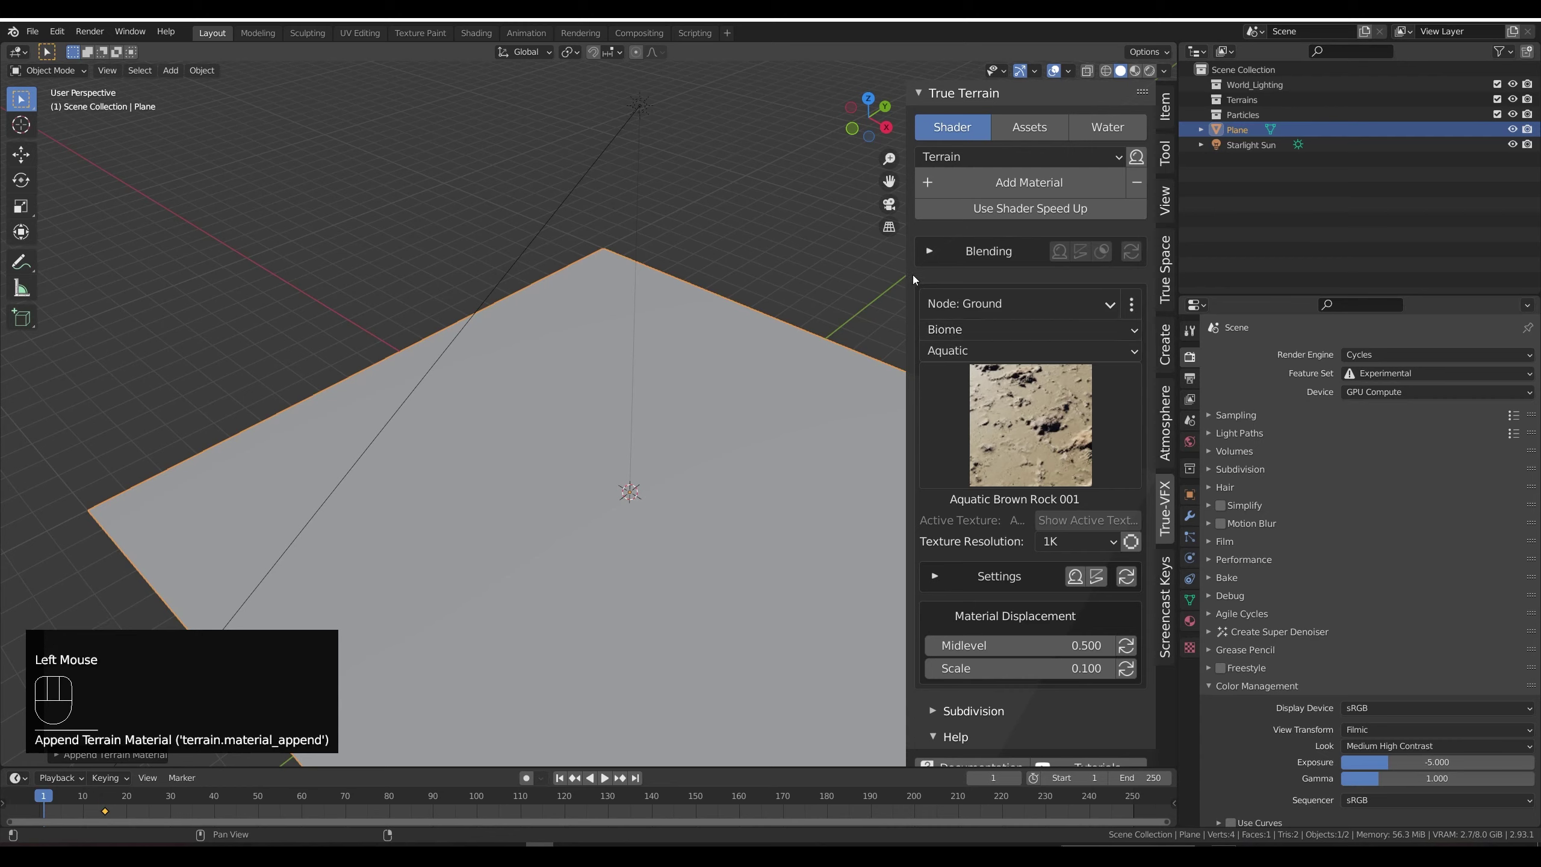
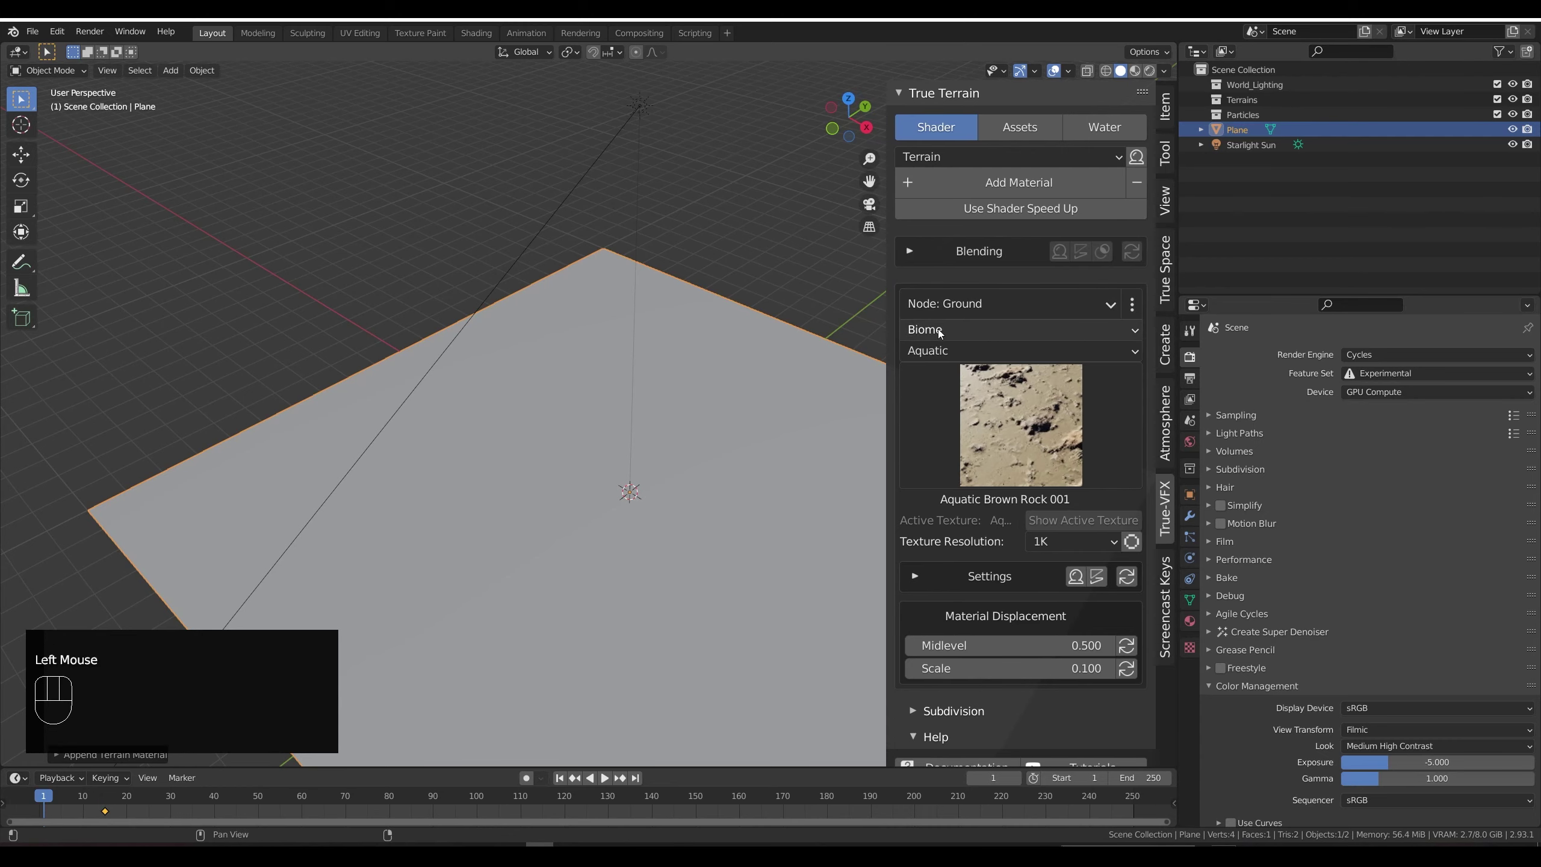
pyautogui.click(947, 332)
# Step: Switch the ground material's biome subcategory to Grassland
pyautogui.click(947, 332)
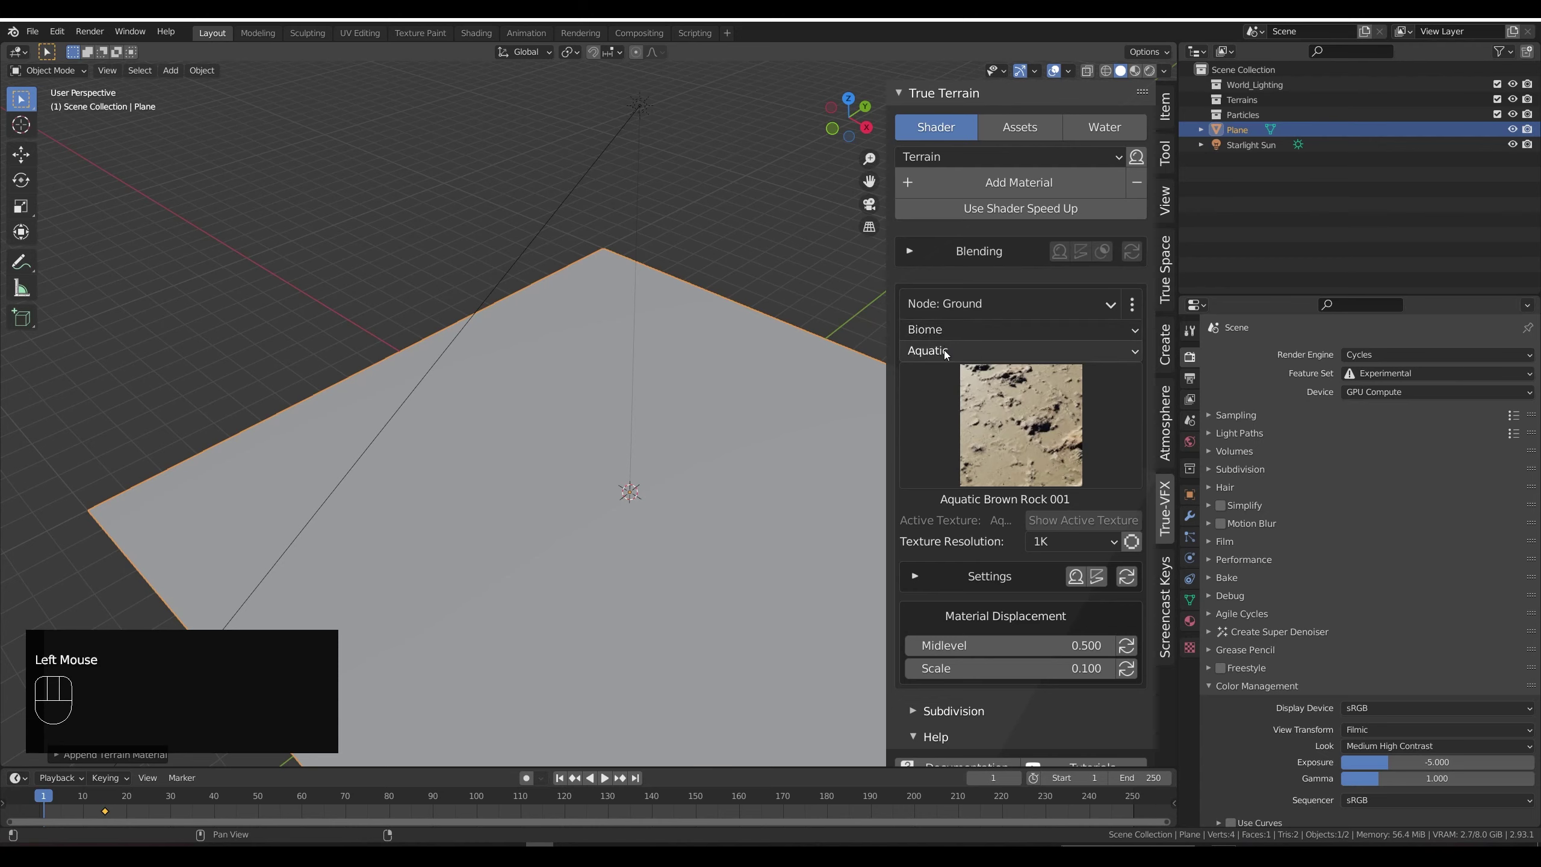
pyautogui.moveTo(950, 354); pyautogui.dragTo(950, 447)
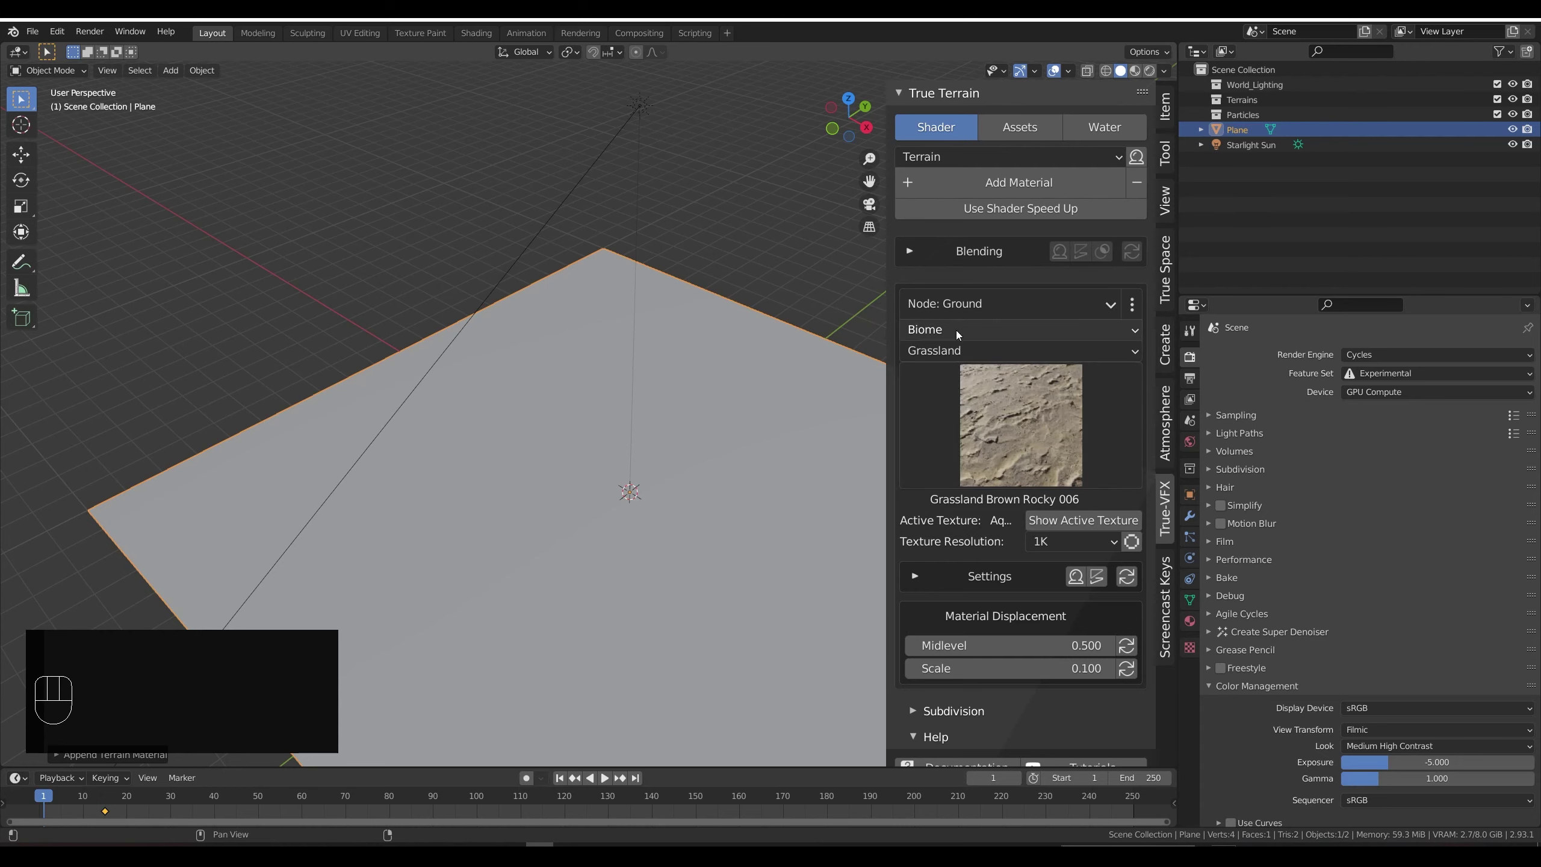
pyautogui.moveTo(957, 350); pyautogui.dragTo(948, 355)
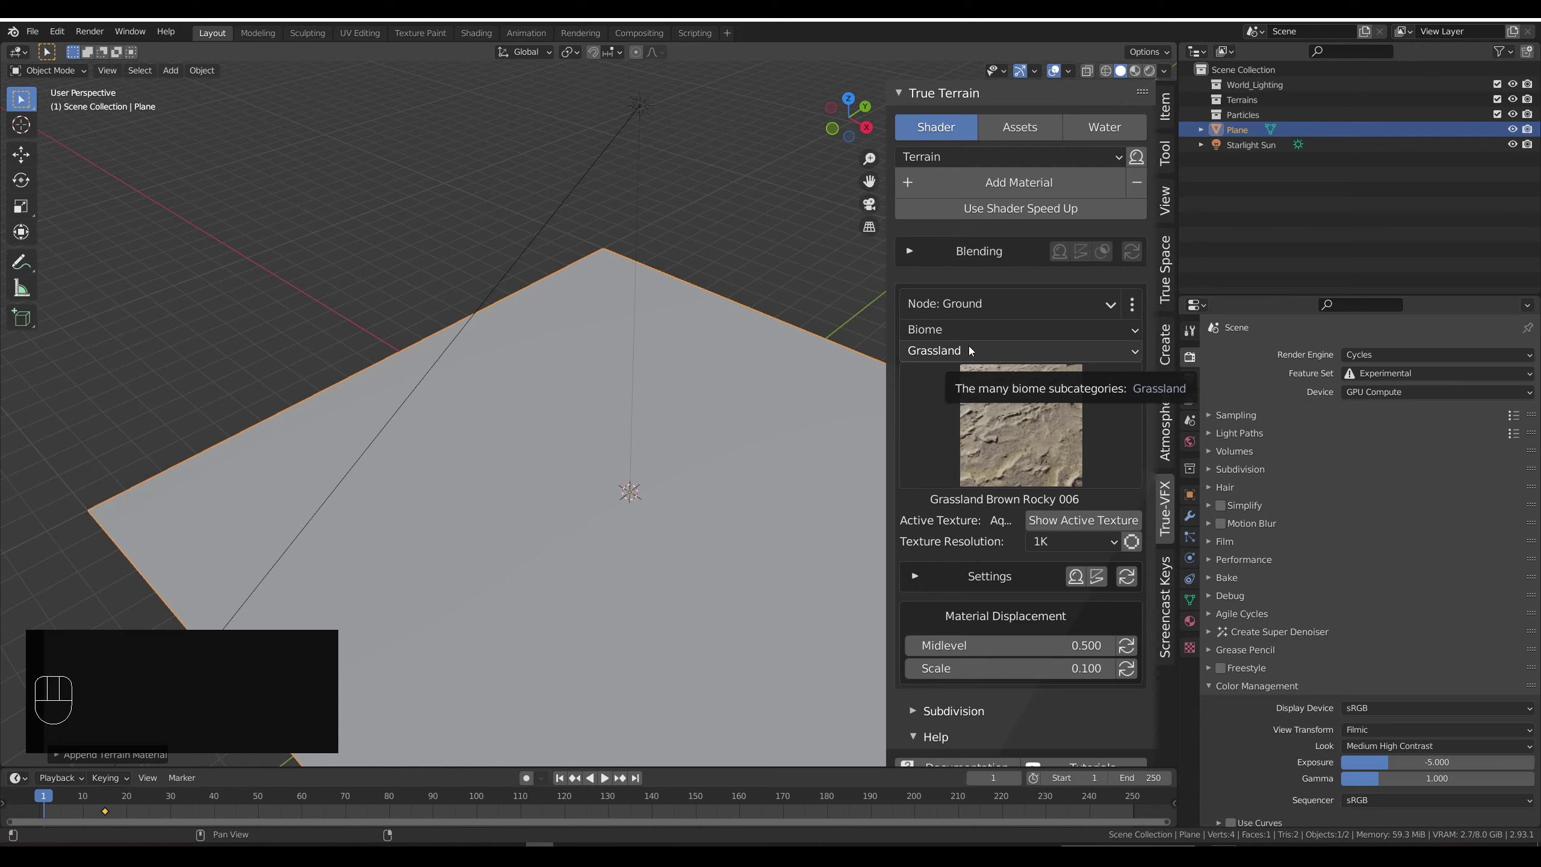
# Step: Browse the grassland previews and choose Grassland Dark RockyGrass 030
pyautogui.moveTo(974, 349); pyautogui.dragTo(972, 325)
pyautogui.moveTo(972, 326); pyautogui.dragTo(944, 381)
pyautogui.moveTo(966, 354); pyautogui.dragTo(957, 332)
pyautogui.moveTo(957, 333); pyautogui.dragTo(950, 403)
pyautogui.moveTo(953, 356); pyautogui.dragTo(982, 294)
pyautogui.moveTo(960, 327); pyautogui.dragTo(950, 360)
pyautogui.moveTo(976, 354); pyautogui.dragTo(955, 452)
pyautogui.moveTo(991, 417); pyautogui.dragTo(985, 562)
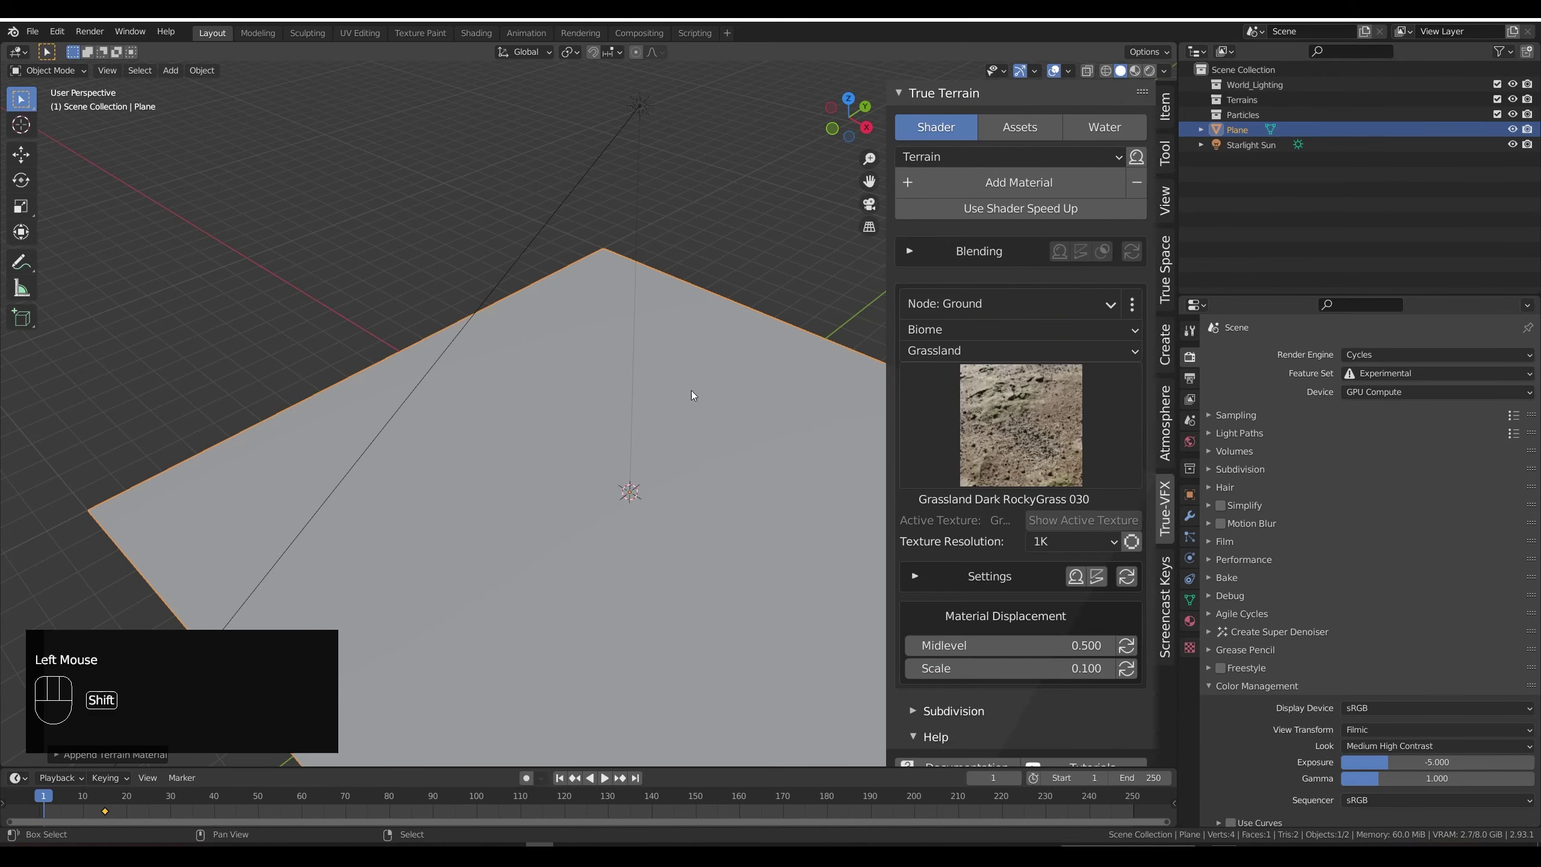
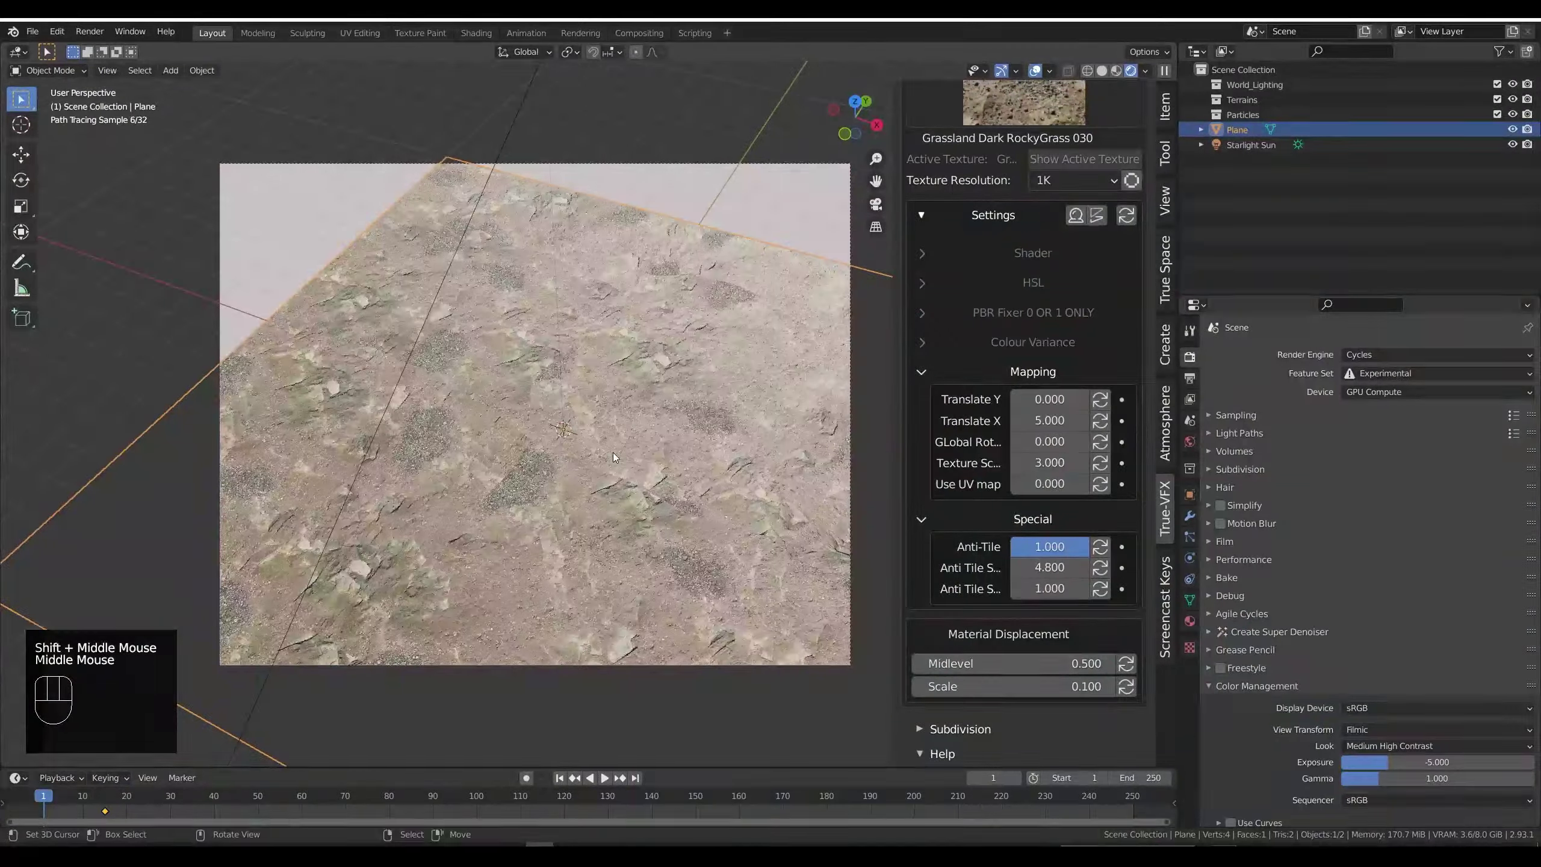
# Step: Orbit the view around the textured ground plane
pyautogui.moveTo(672, 450); pyautogui.dragTo(656, 430)
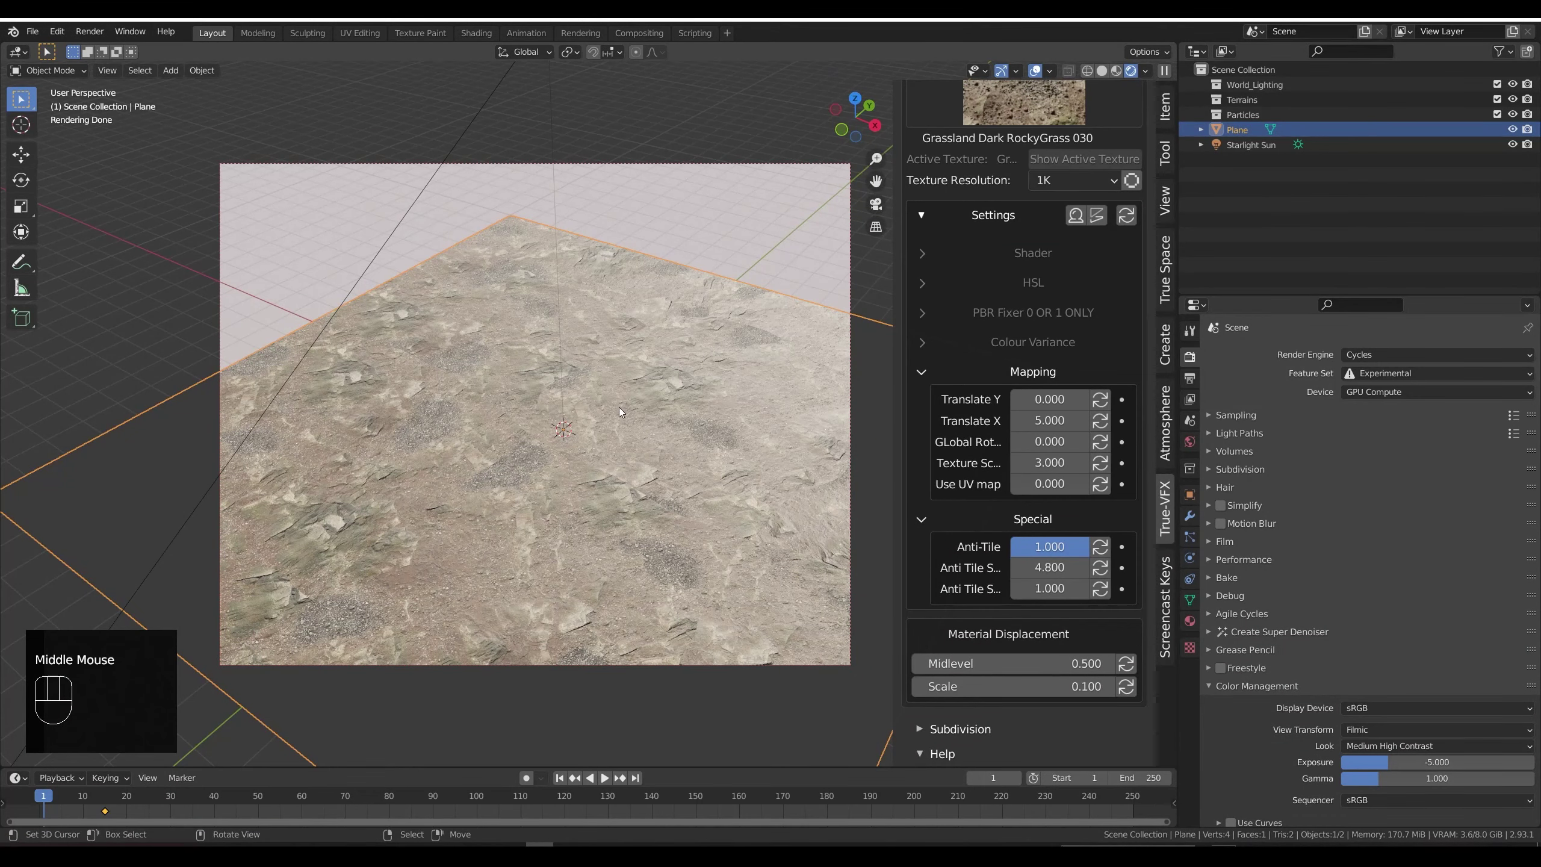
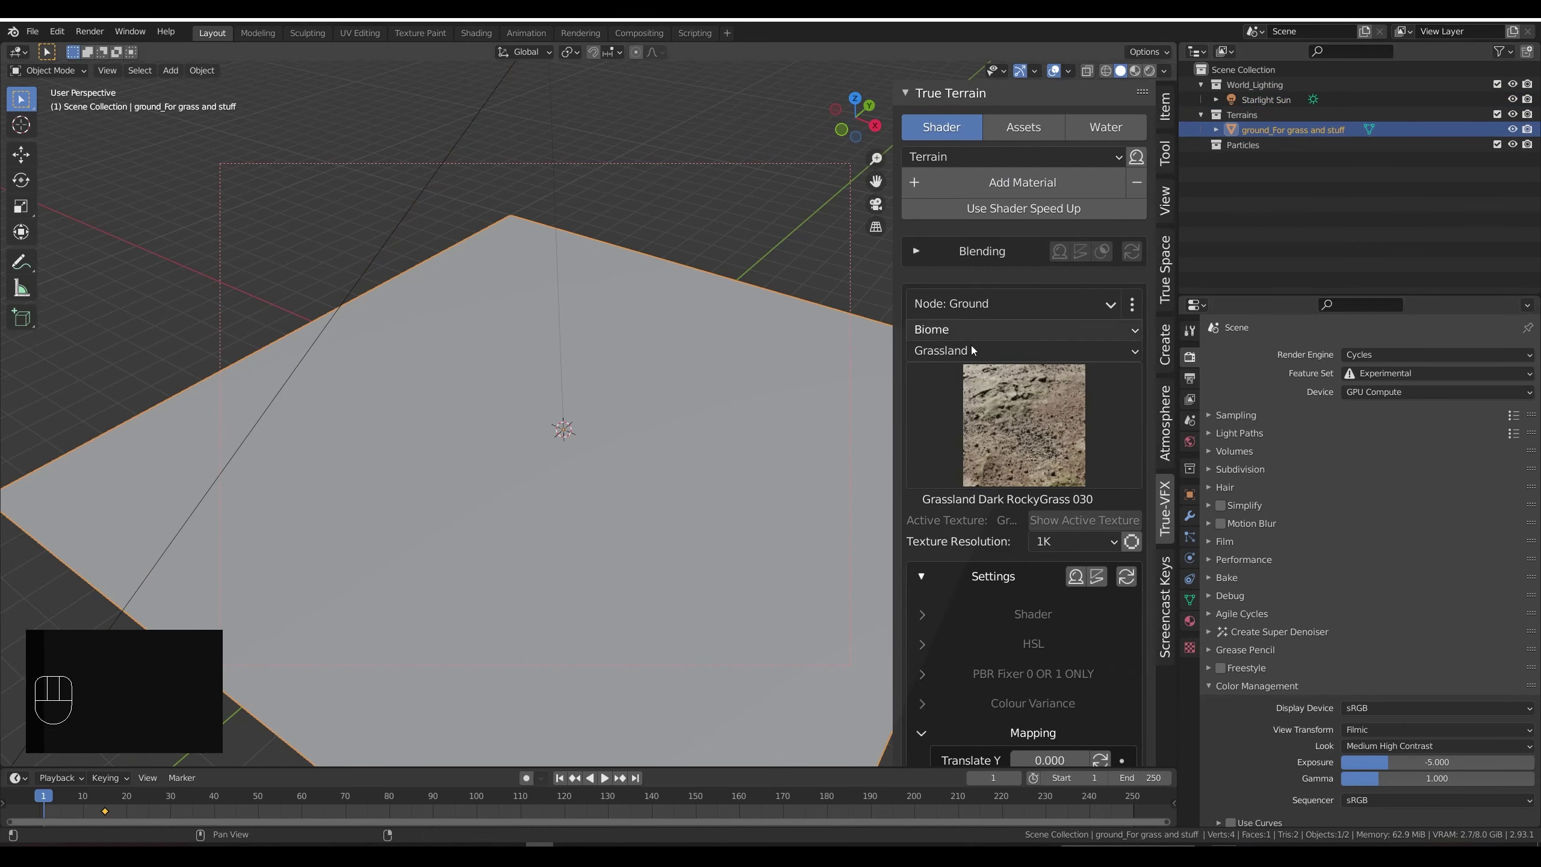
# Step: Add a camera, align it to the current view of the ground plane and reselect the ground
pyautogui.moveTo(625, 389); pyautogui.dragTo(622, 404)
pyautogui.moveTo(621, 401); pyautogui.dragTo(622, 379)
pyautogui.click(1020, 126)
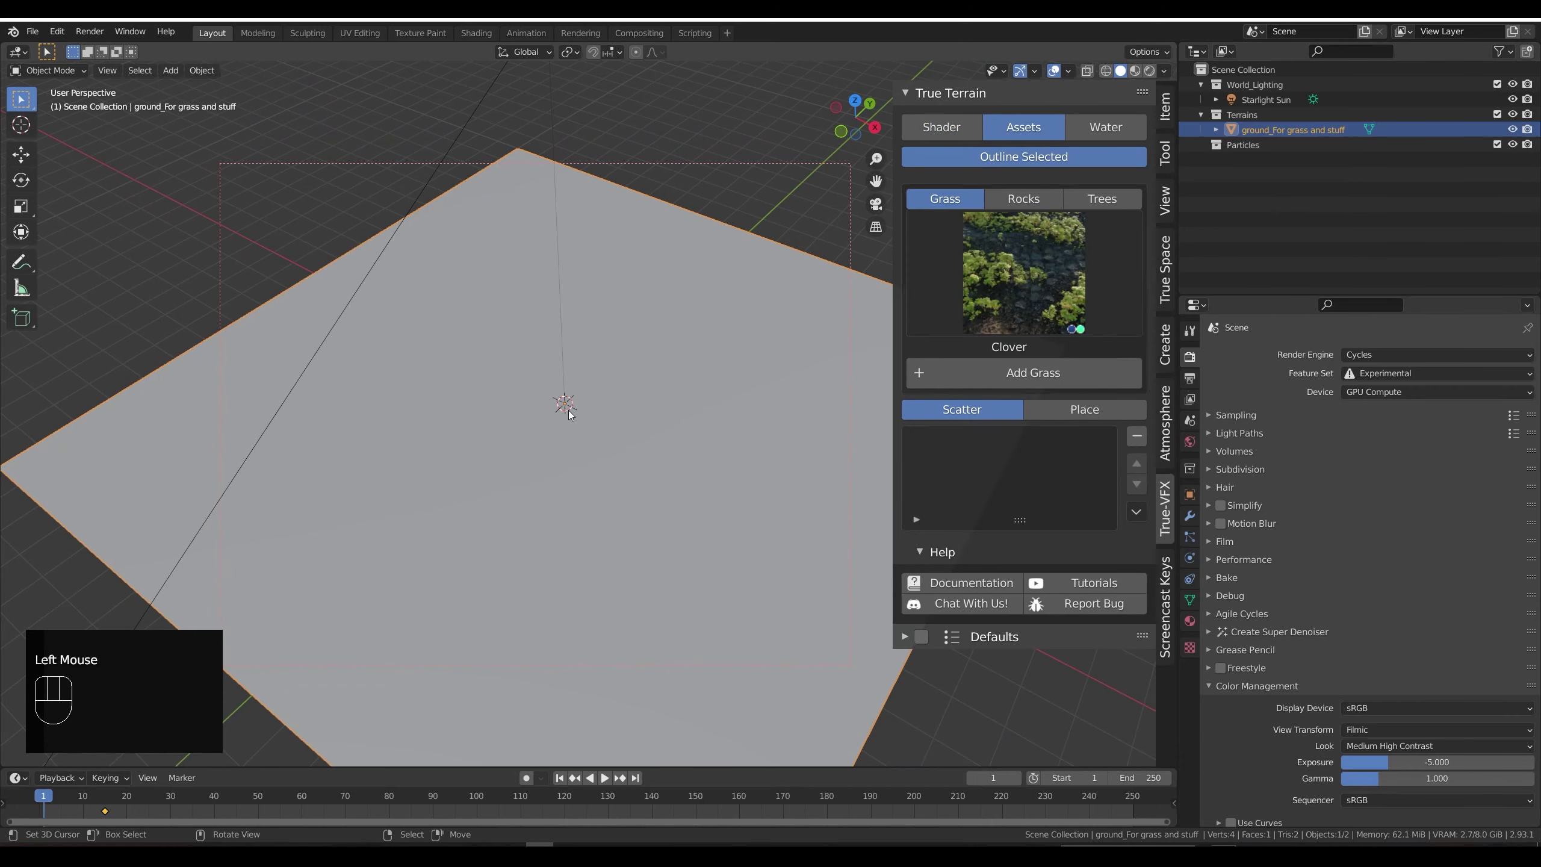
pyautogui.press('shift+a')
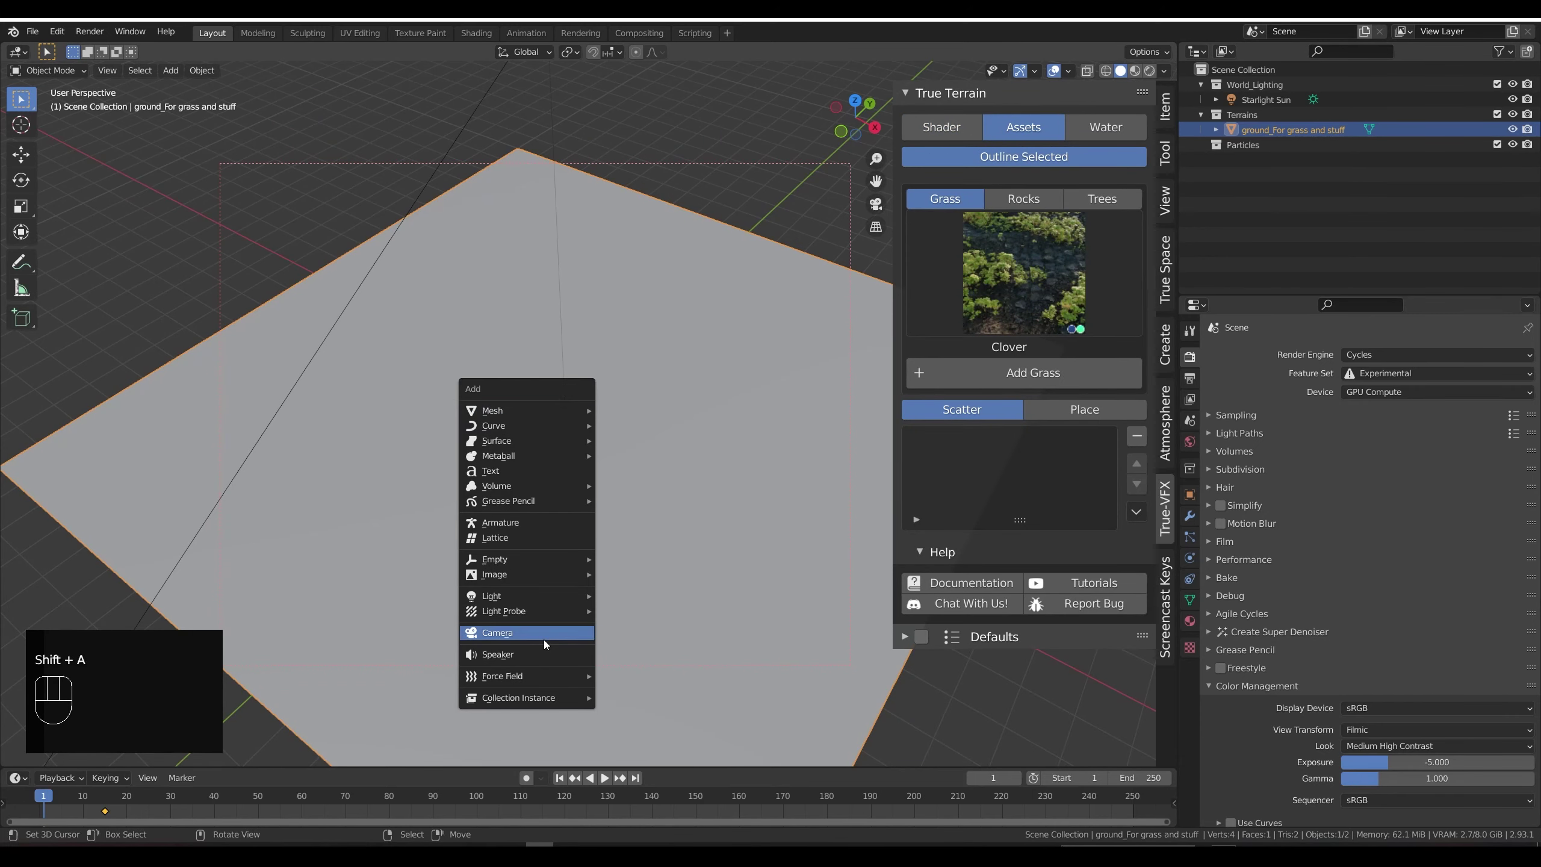
pyautogui.press('ctrl+alt+KP_0')
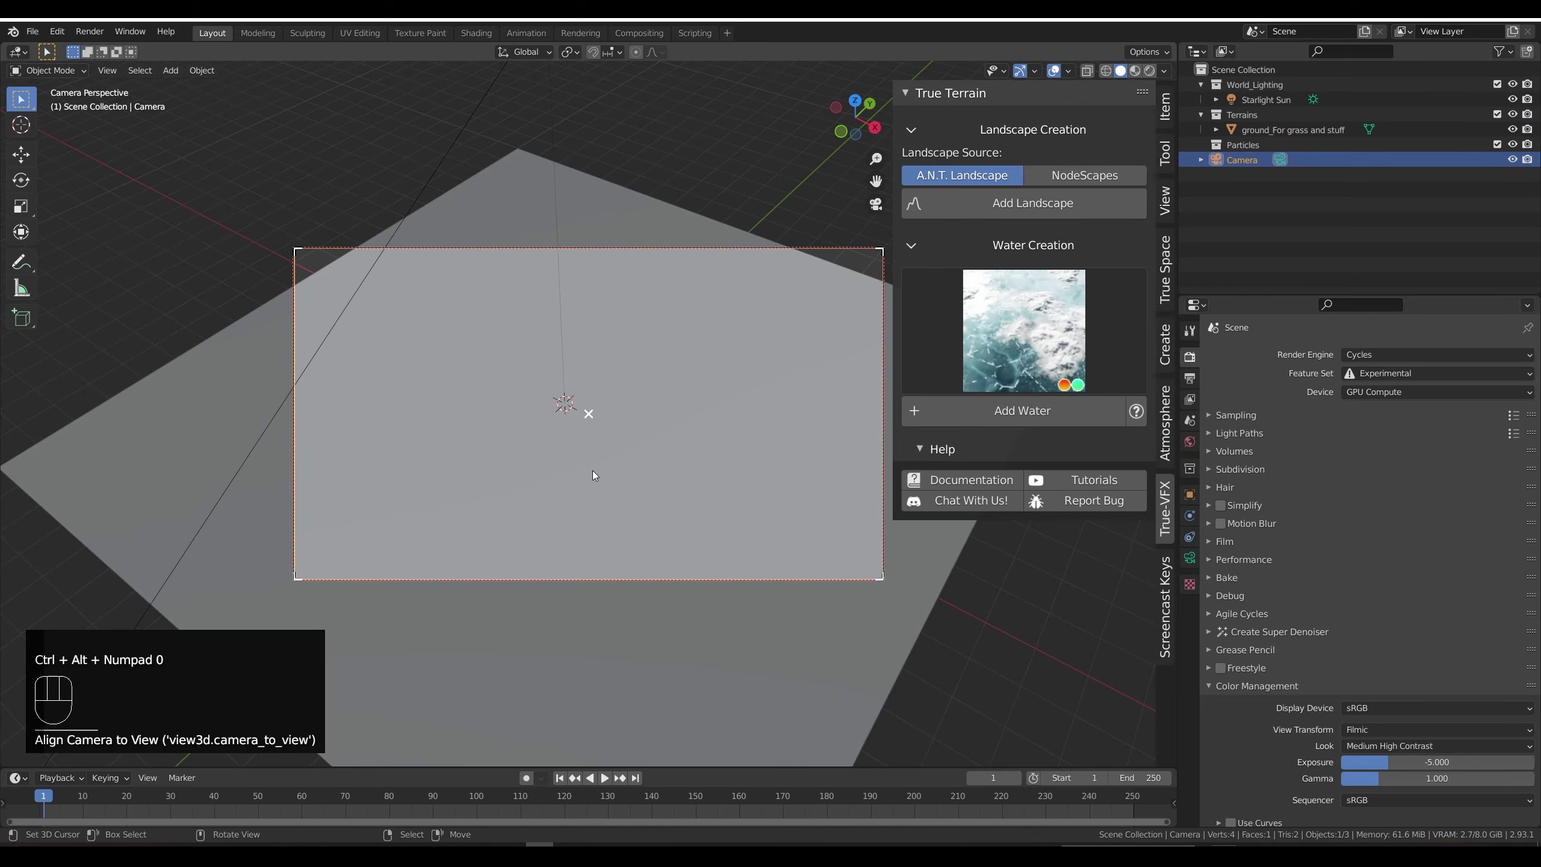
pyautogui.press('shift+f')
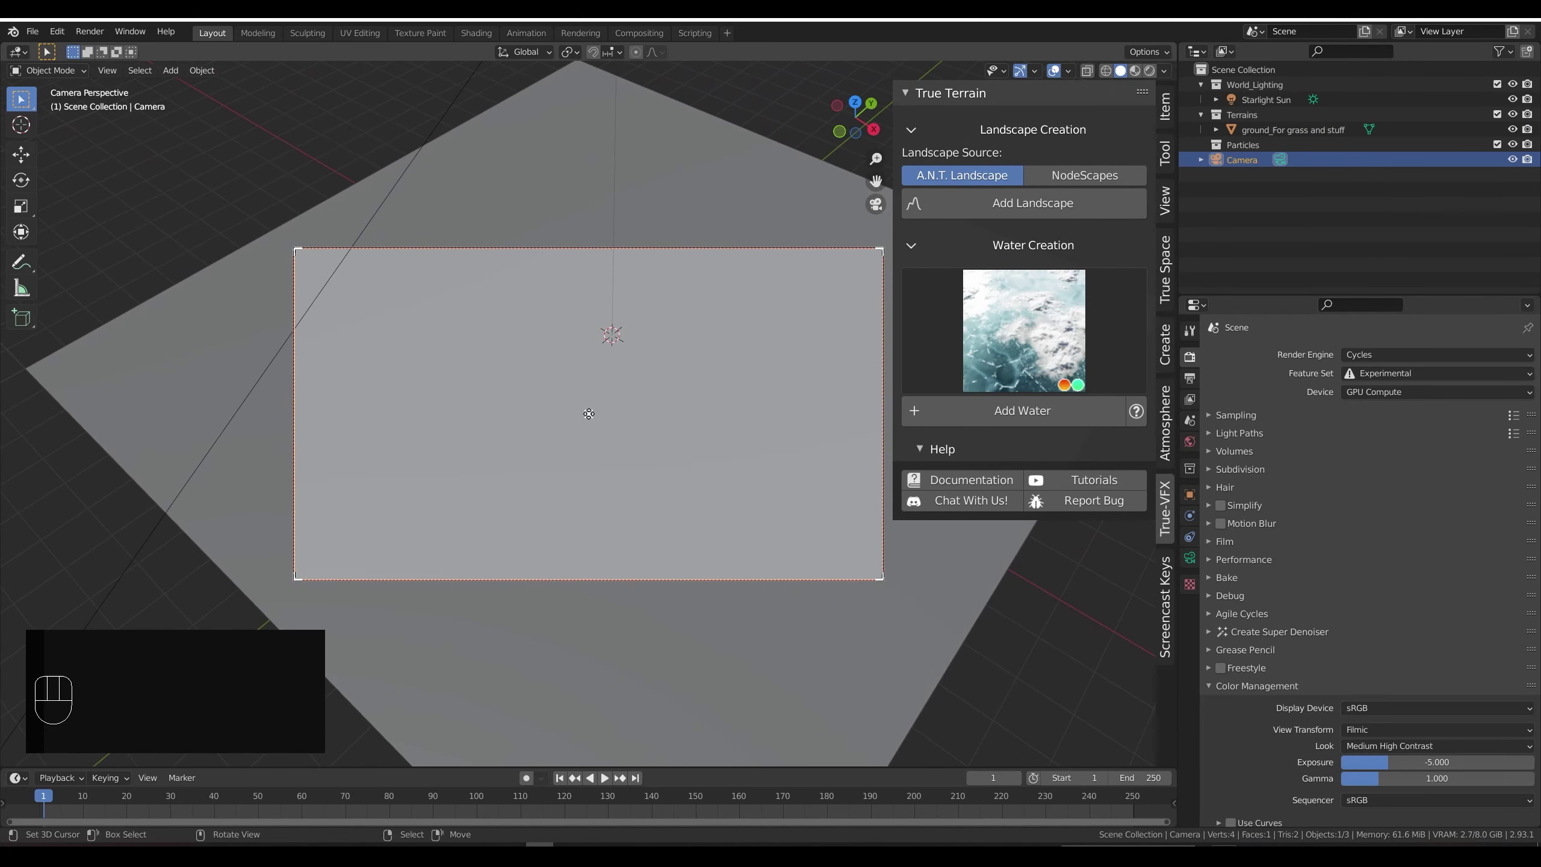
pyautogui.rightClick(683, 195)
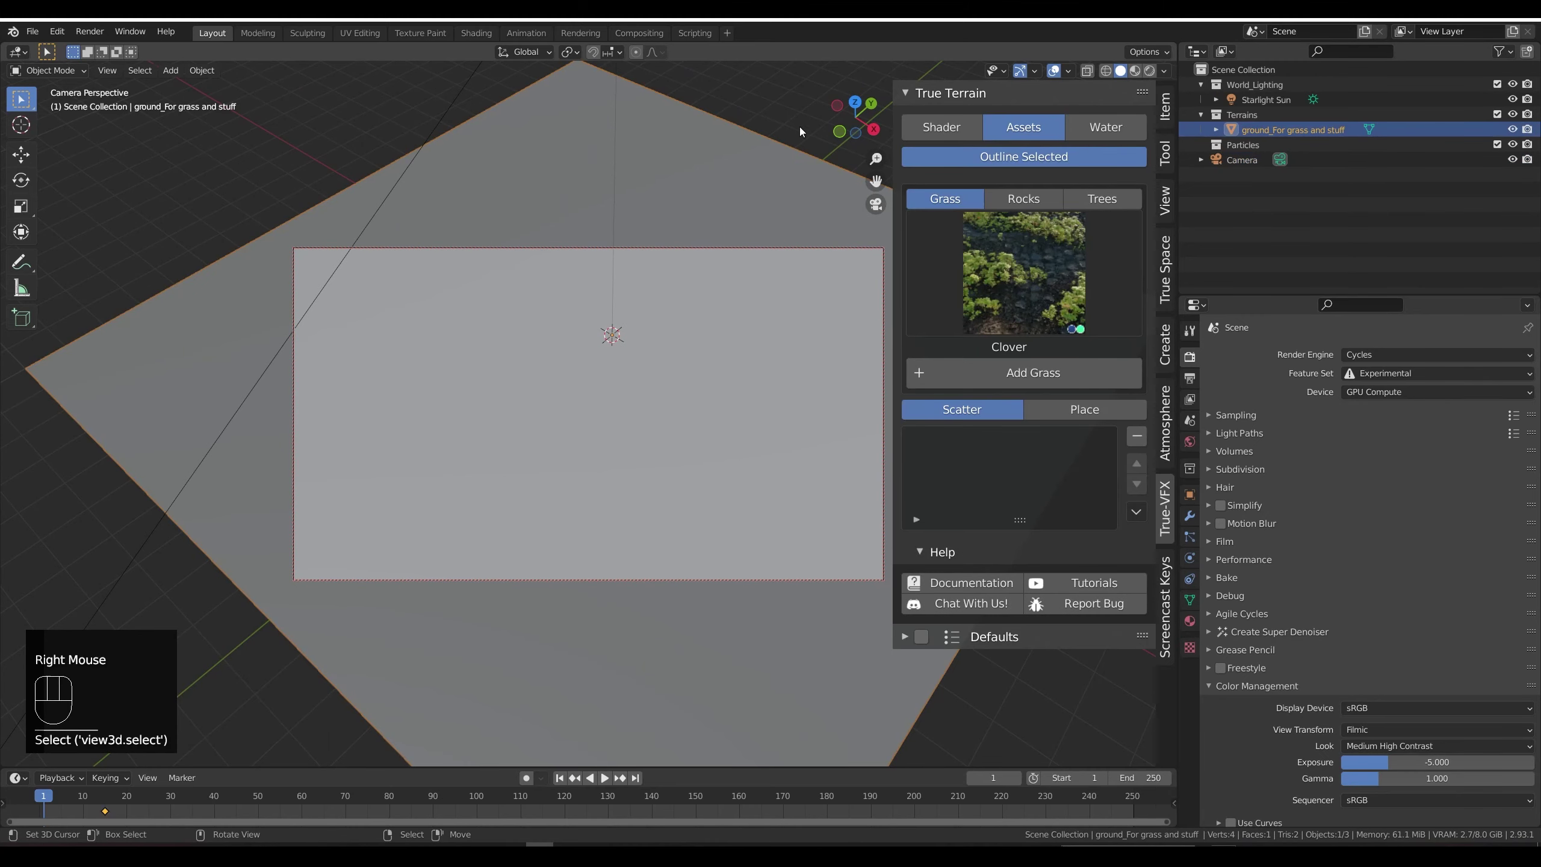
# Step: Scatter Great Brome grass over the ground plane and fly in to check it
pyautogui.moveTo(1024, 273); pyautogui.dragTo(661, 374)
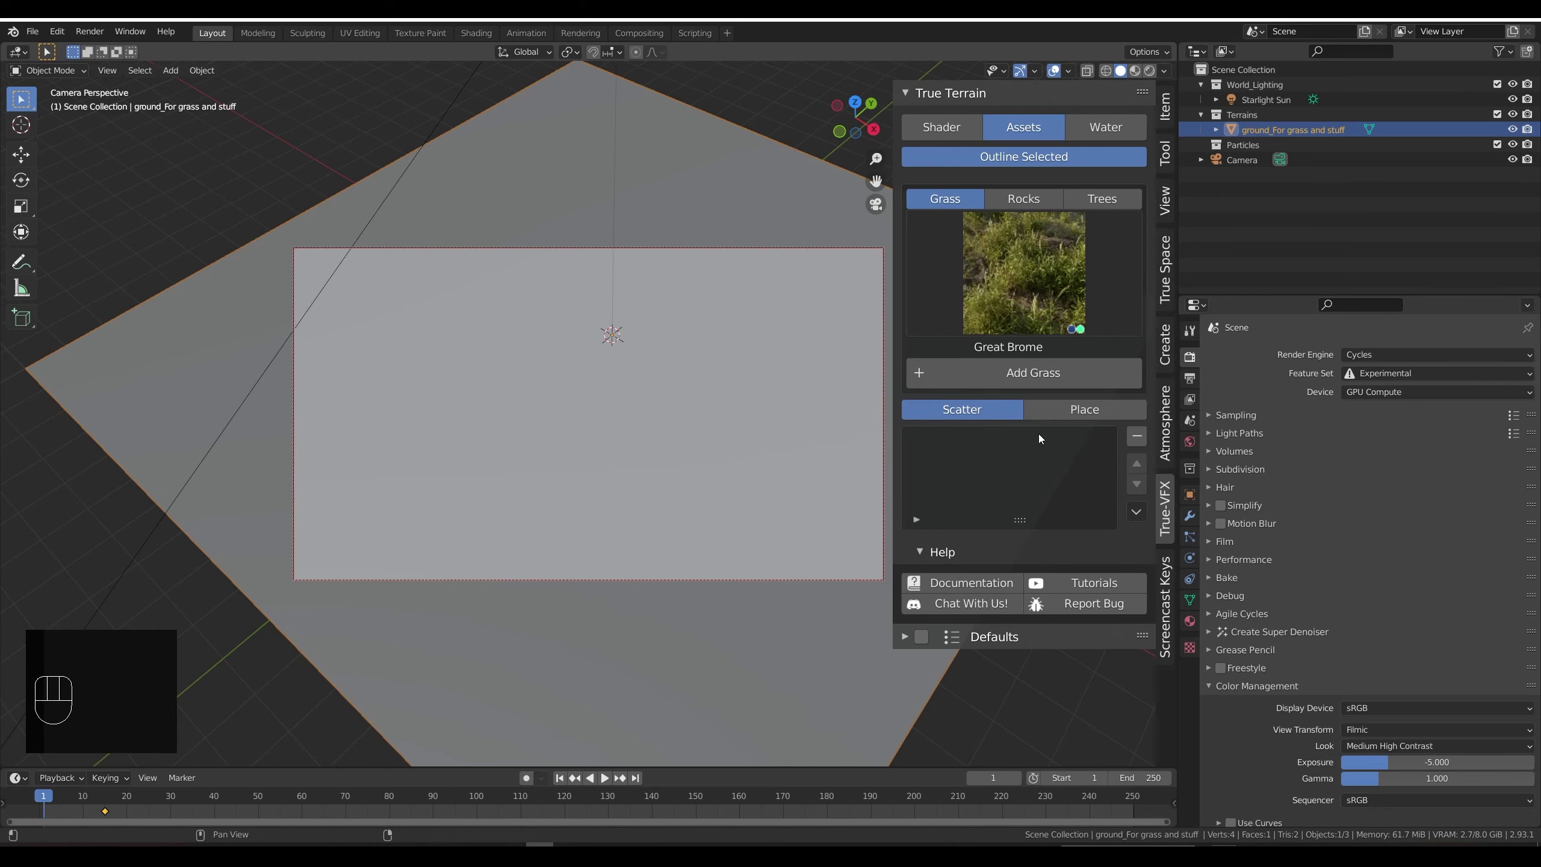
pyautogui.click(1004, 377)
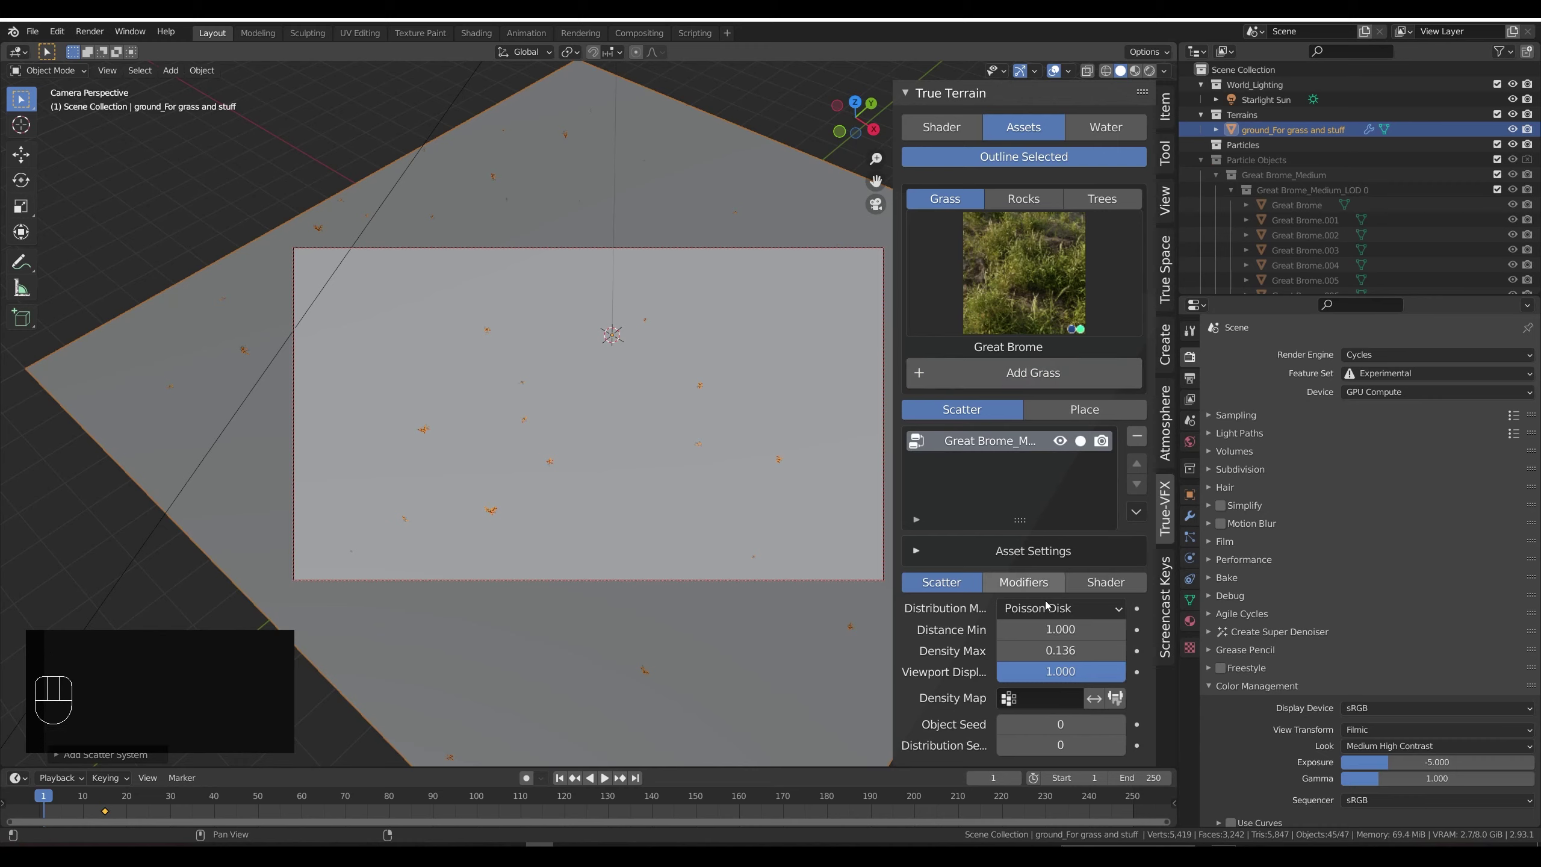
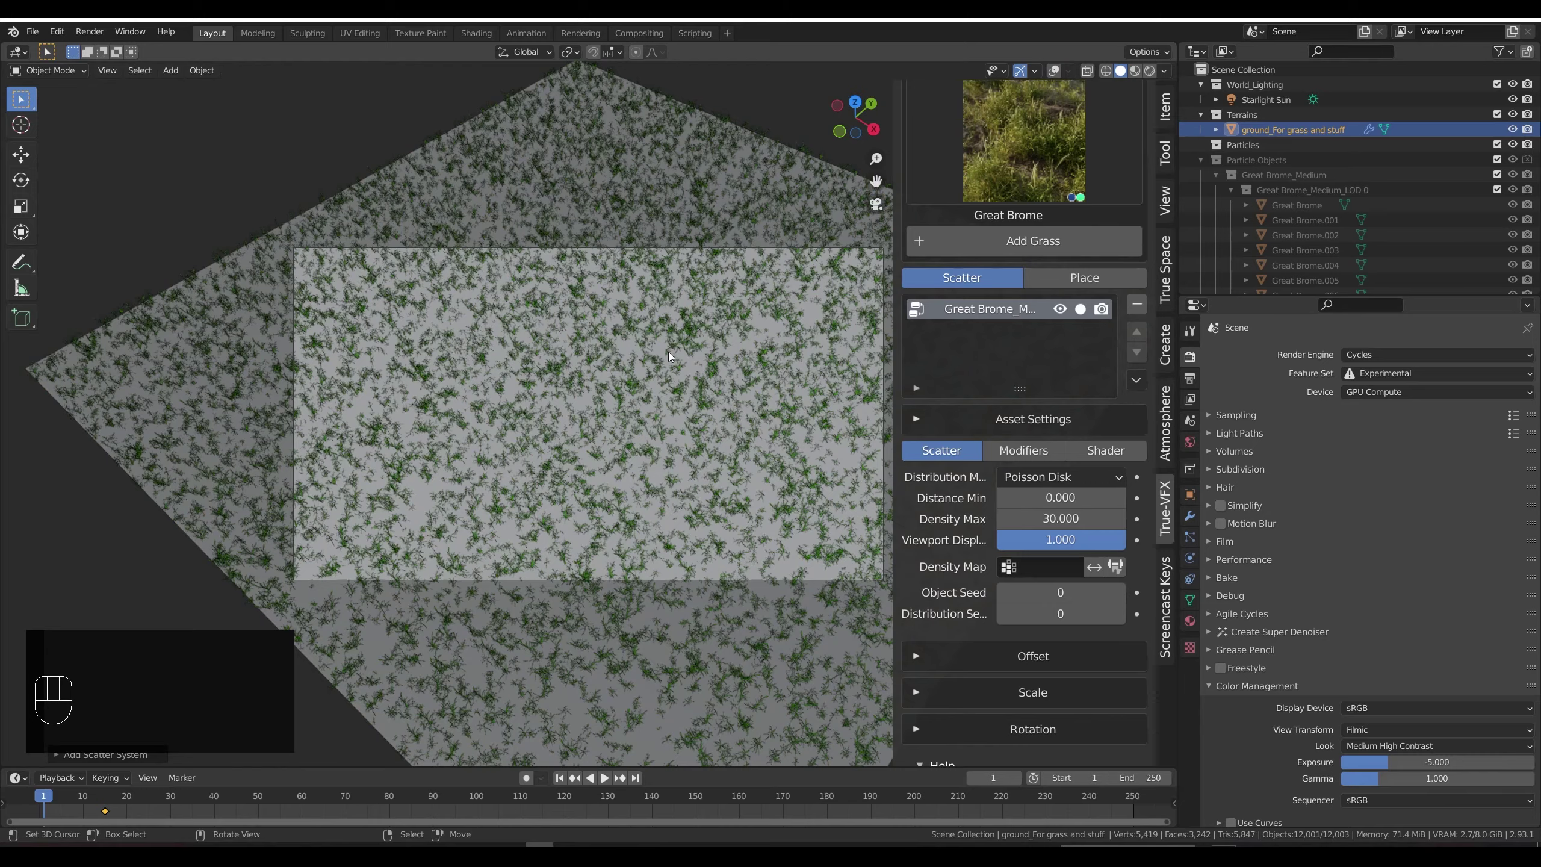
pyautogui.press('shift+f')
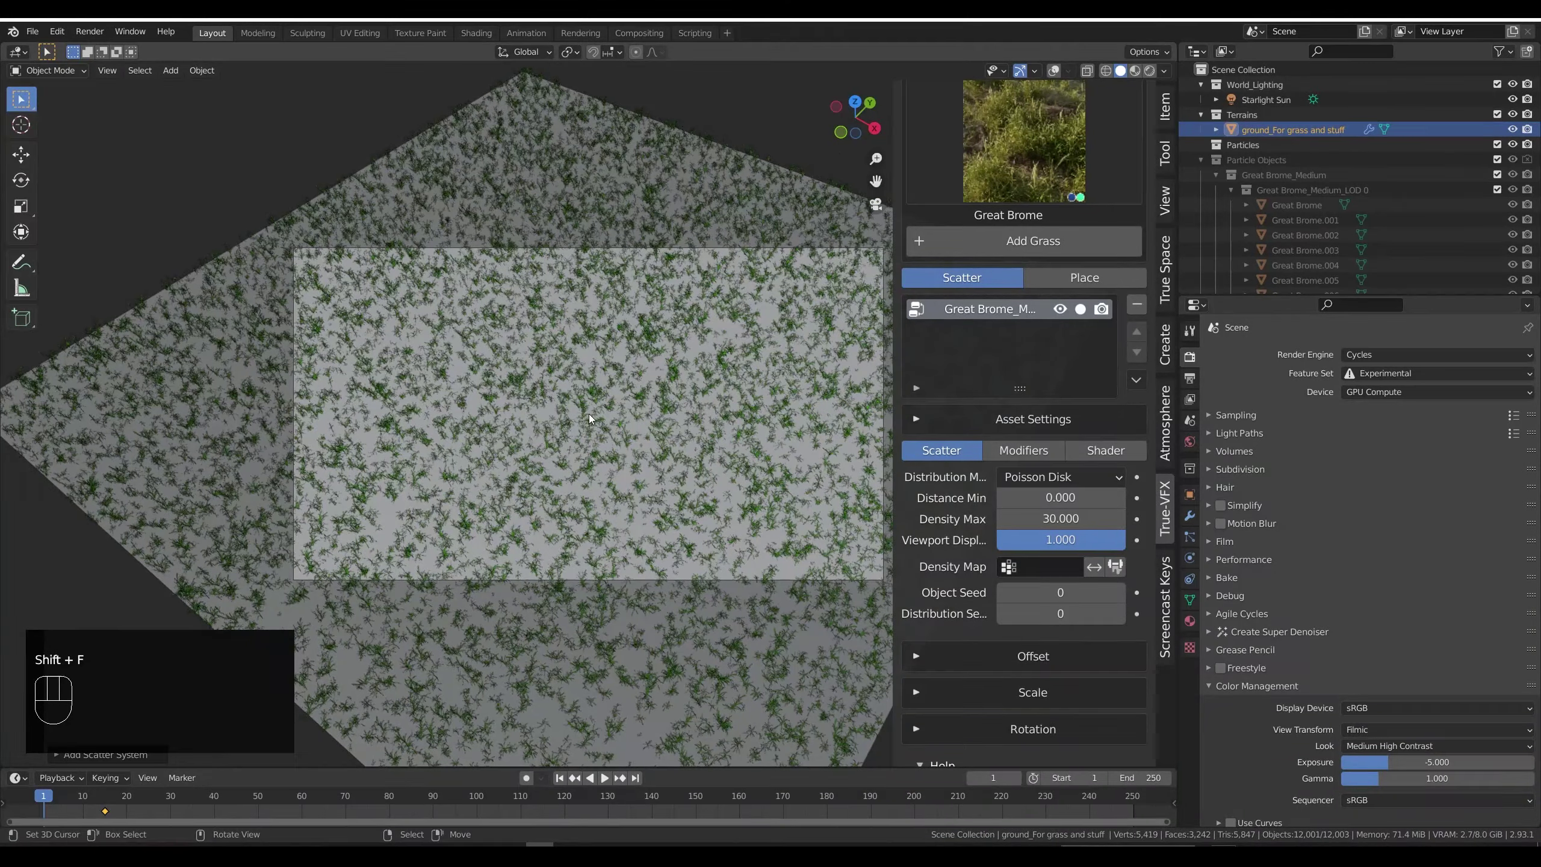
# Step: Add a Camera Culling modifier to the grass linked to the scene camera with padding 1
pyautogui.click(1026, 455)
pyautogui.moveTo(999, 489); pyautogui.dragTo(991, 510)
pyautogui.click(1026, 551)
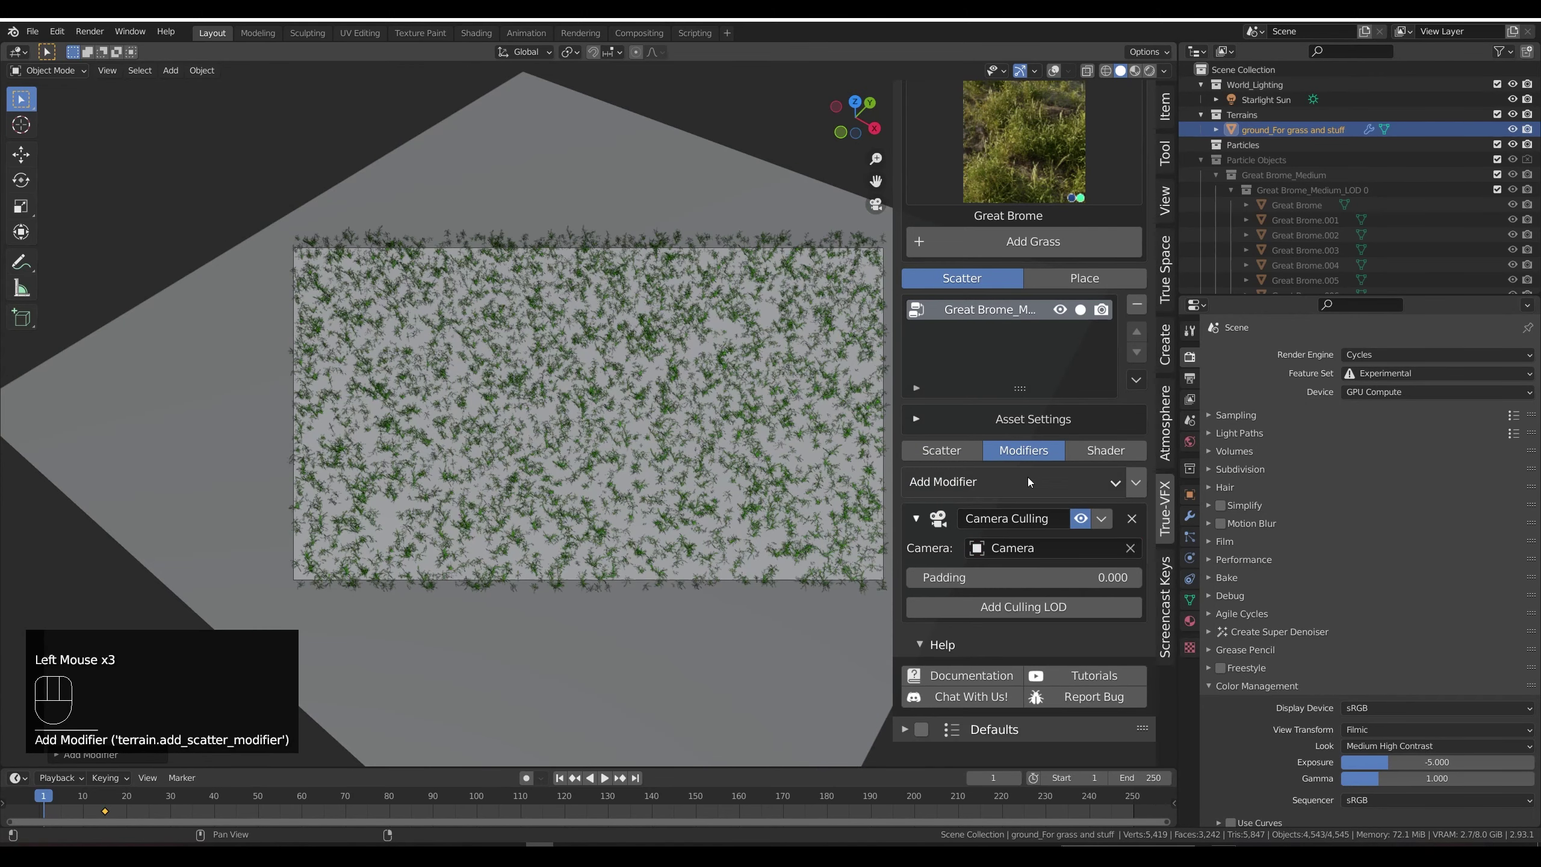
pyautogui.click(969, 450)
pyautogui.click(1039, 457)
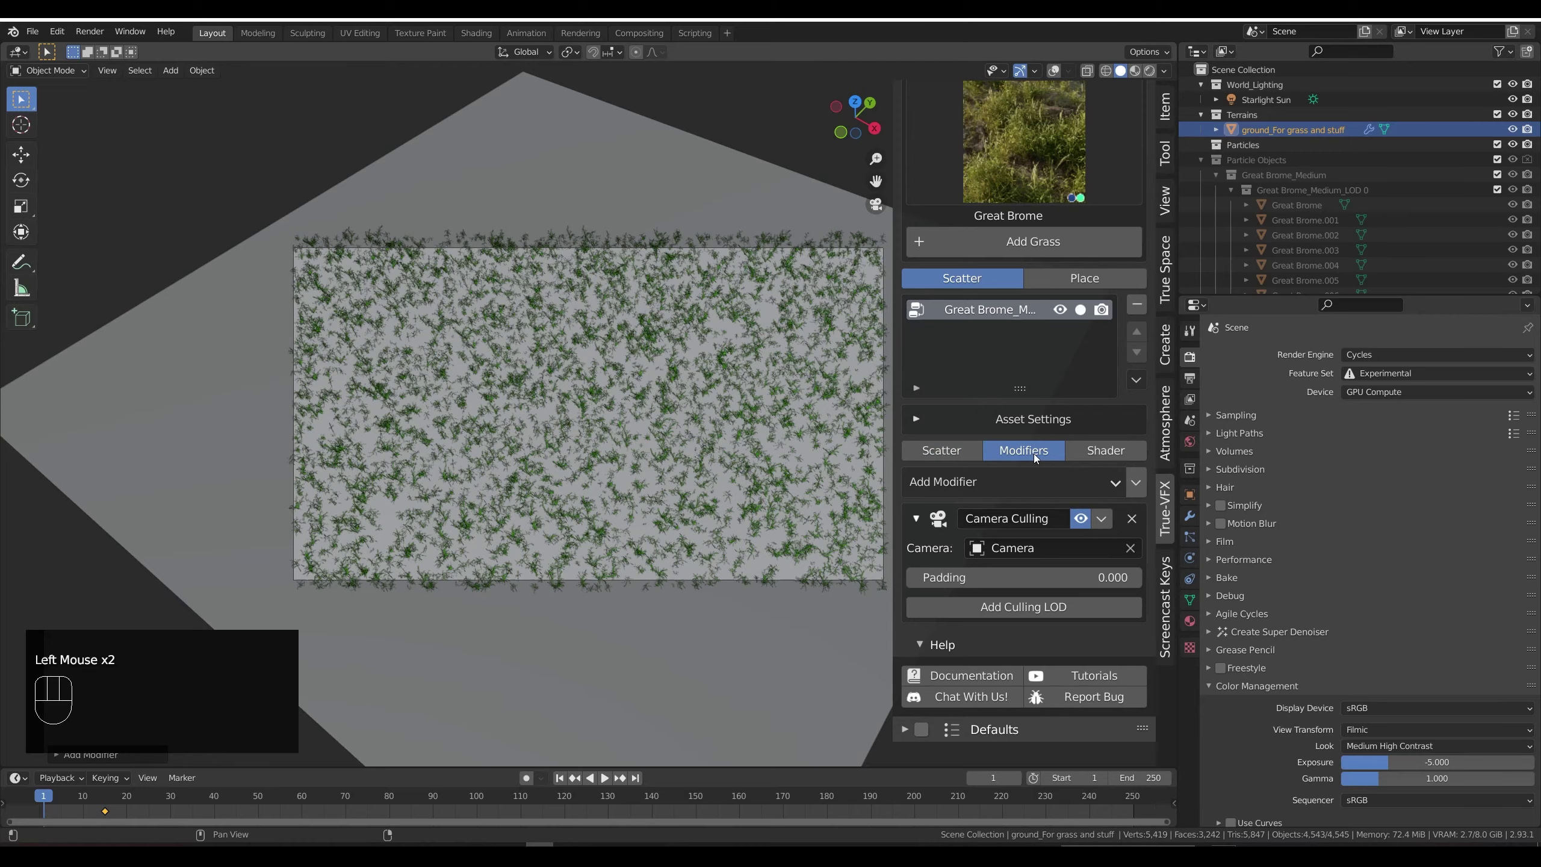
pyautogui.press('shift+f')
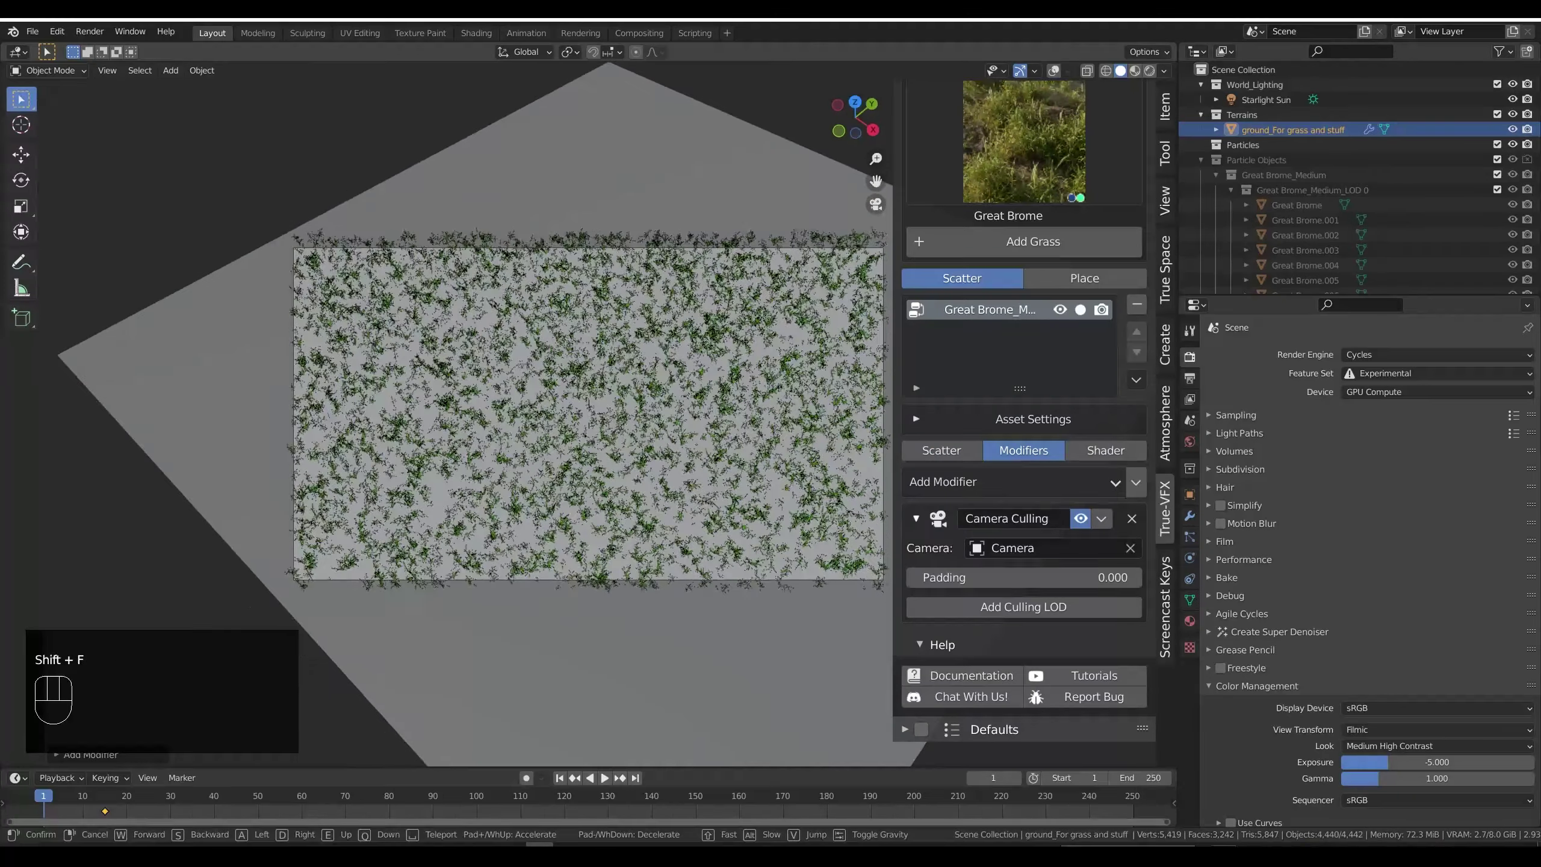
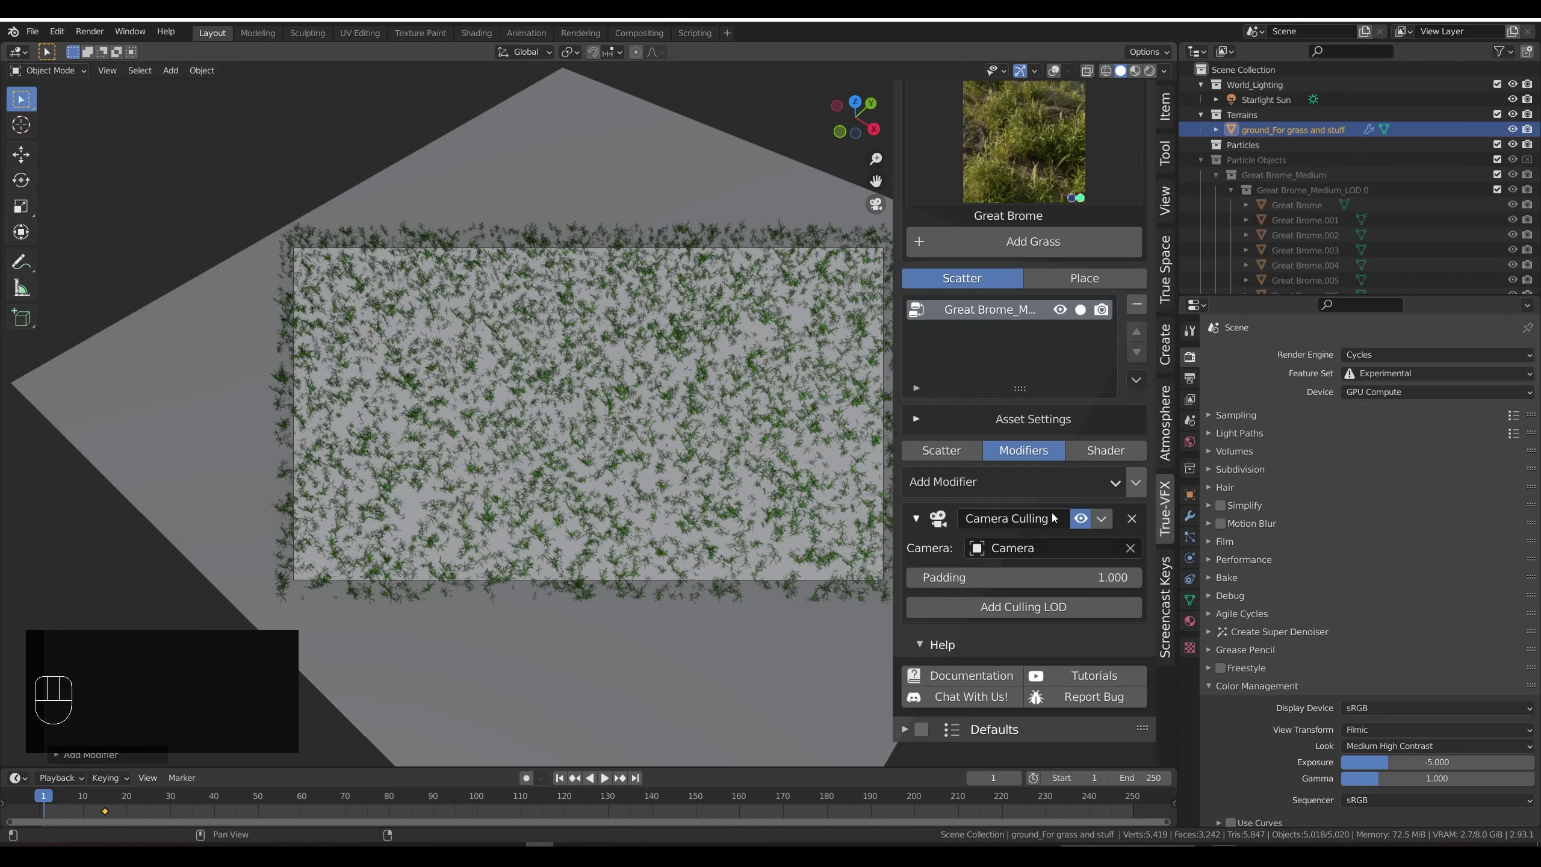
# Step: Add a Simple Wind modifier to the grass and play the animation to preview it
pyautogui.moveTo(1042, 488); pyautogui.dragTo(999, 679)
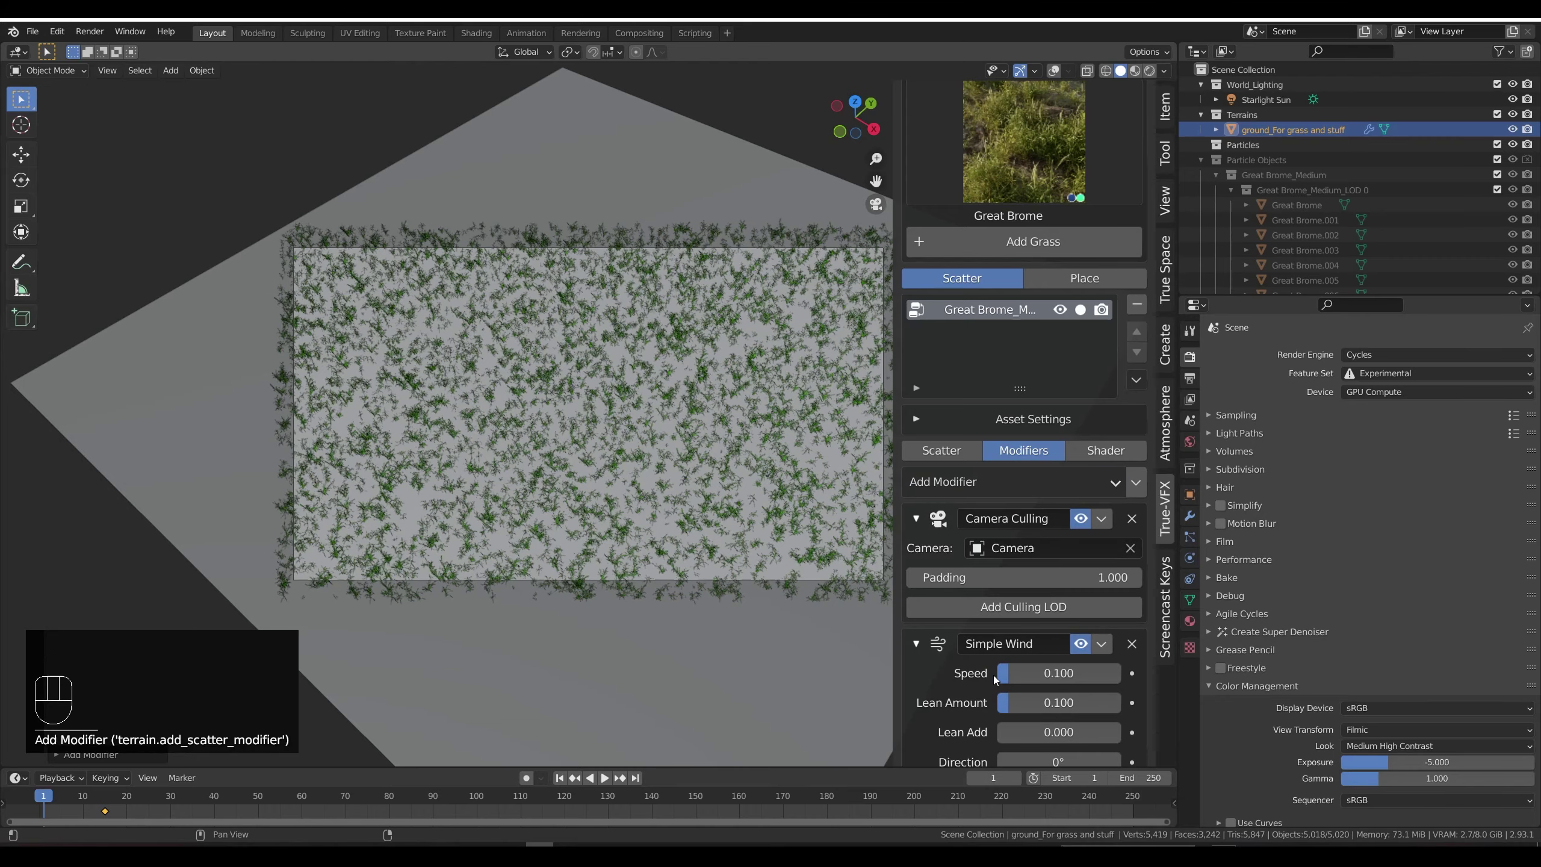
pyautogui.press('alt+a')
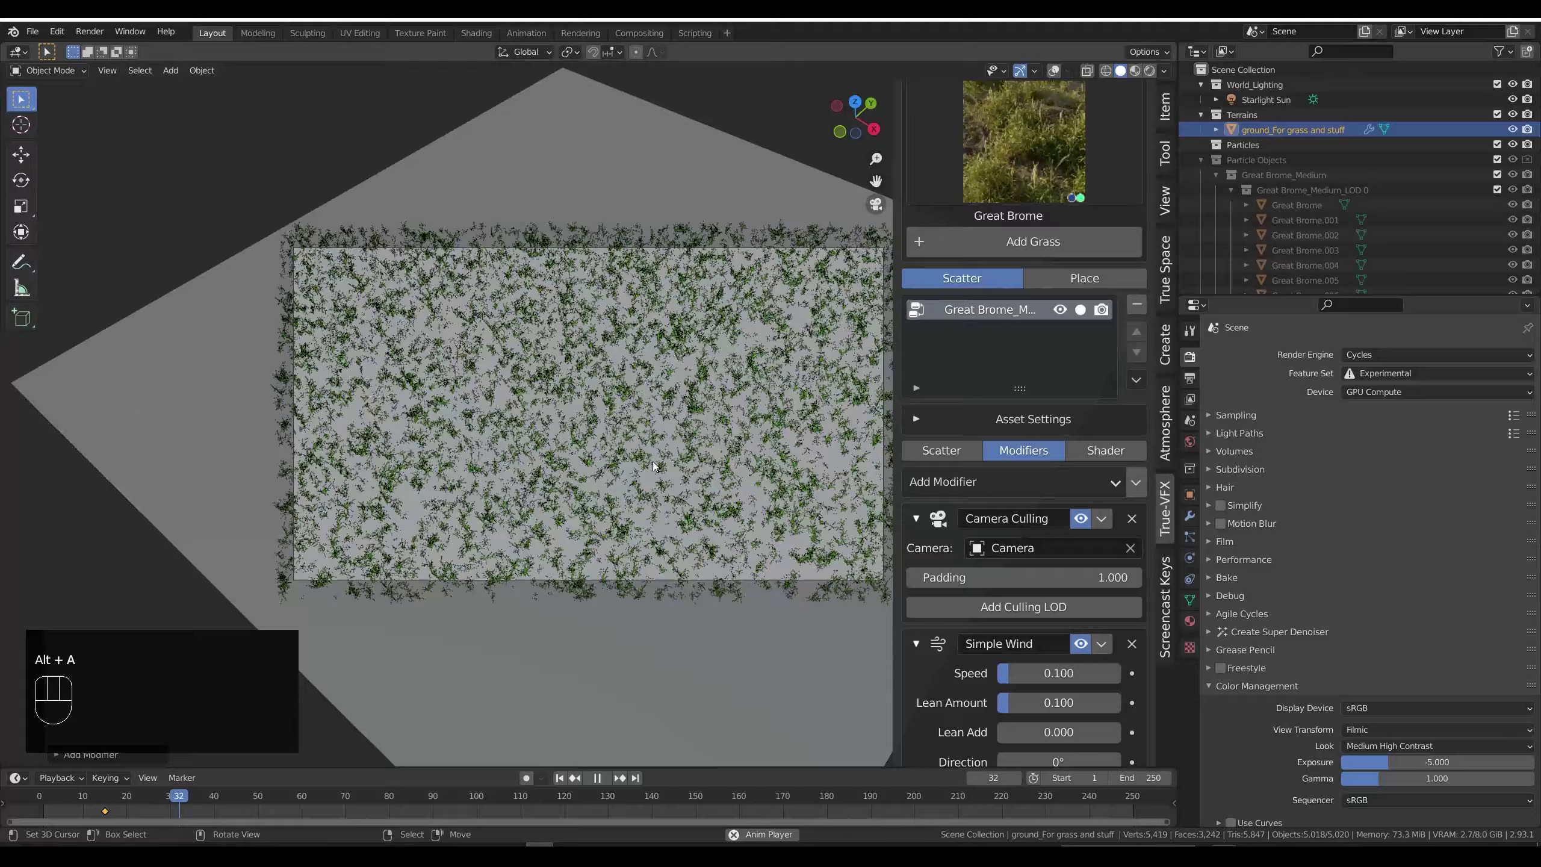
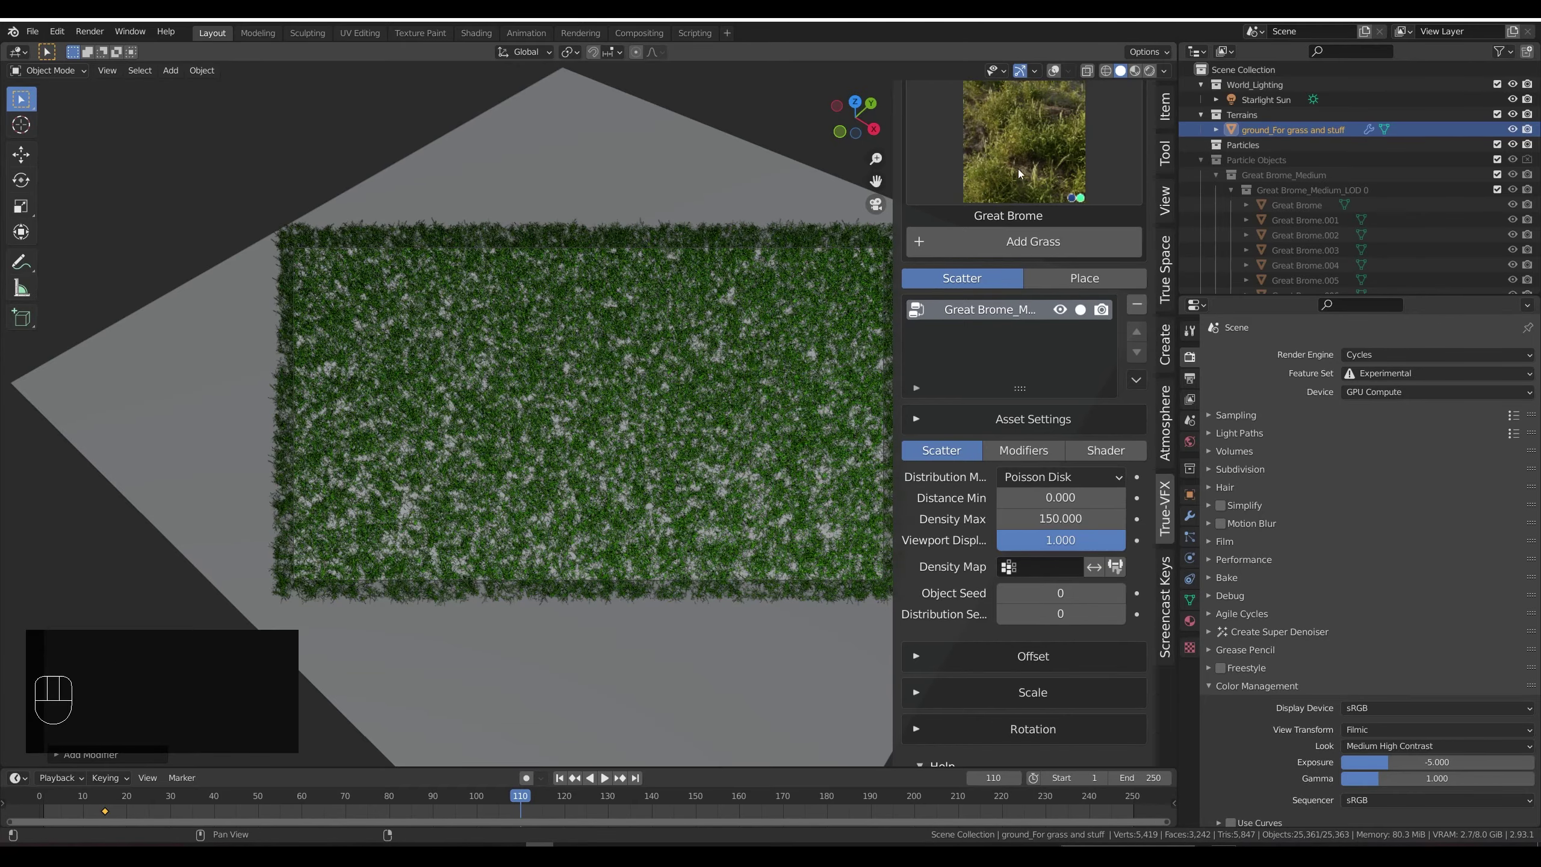
pyautogui.press('alt+a')
pyautogui.press('alt+a')
# Step: Raise the grass density max to 150 and move the view down close to the grass
pyautogui.press('KP_0')
pyautogui.press('KP_7')
pyautogui.scroll(3)
pyautogui.scroll(3)
pyautogui.press('alt+a')
pyautogui.press('alt+a')
pyautogui.middleClick(744, 448)
pyautogui.moveTo(706, 401); pyautogui.dragTo(712, 363)
pyautogui.moveTo(696, 356); pyautogui.dragTo(733, 366)
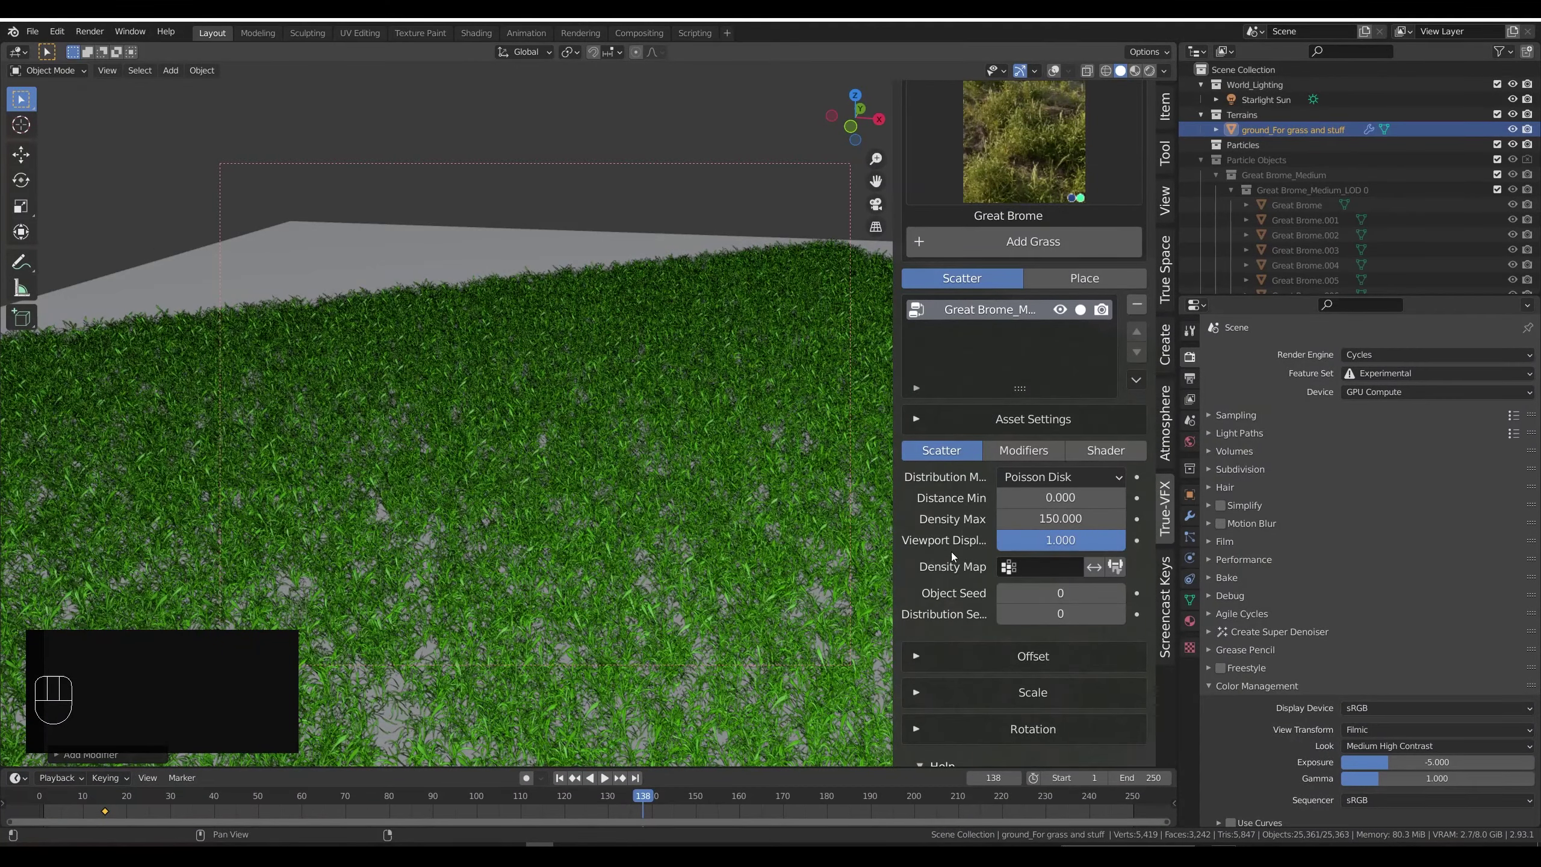
# Step: Turn off camera culling on the Great Brome grass so it covers the whole plane
pyautogui.click(1026, 463)
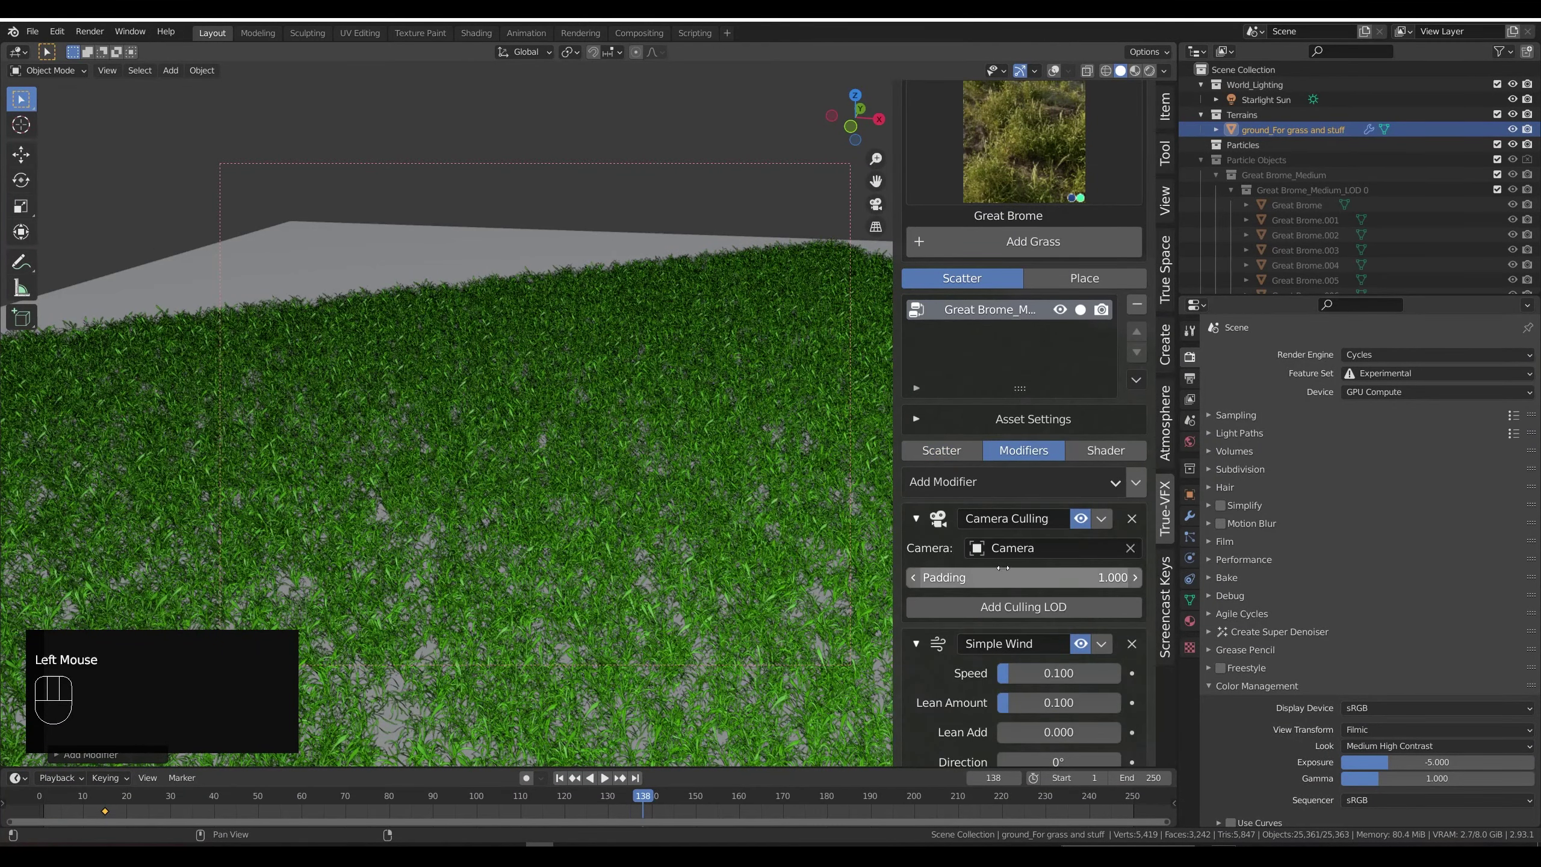
pyautogui.click(915, 515)
pyautogui.scroll(-3)
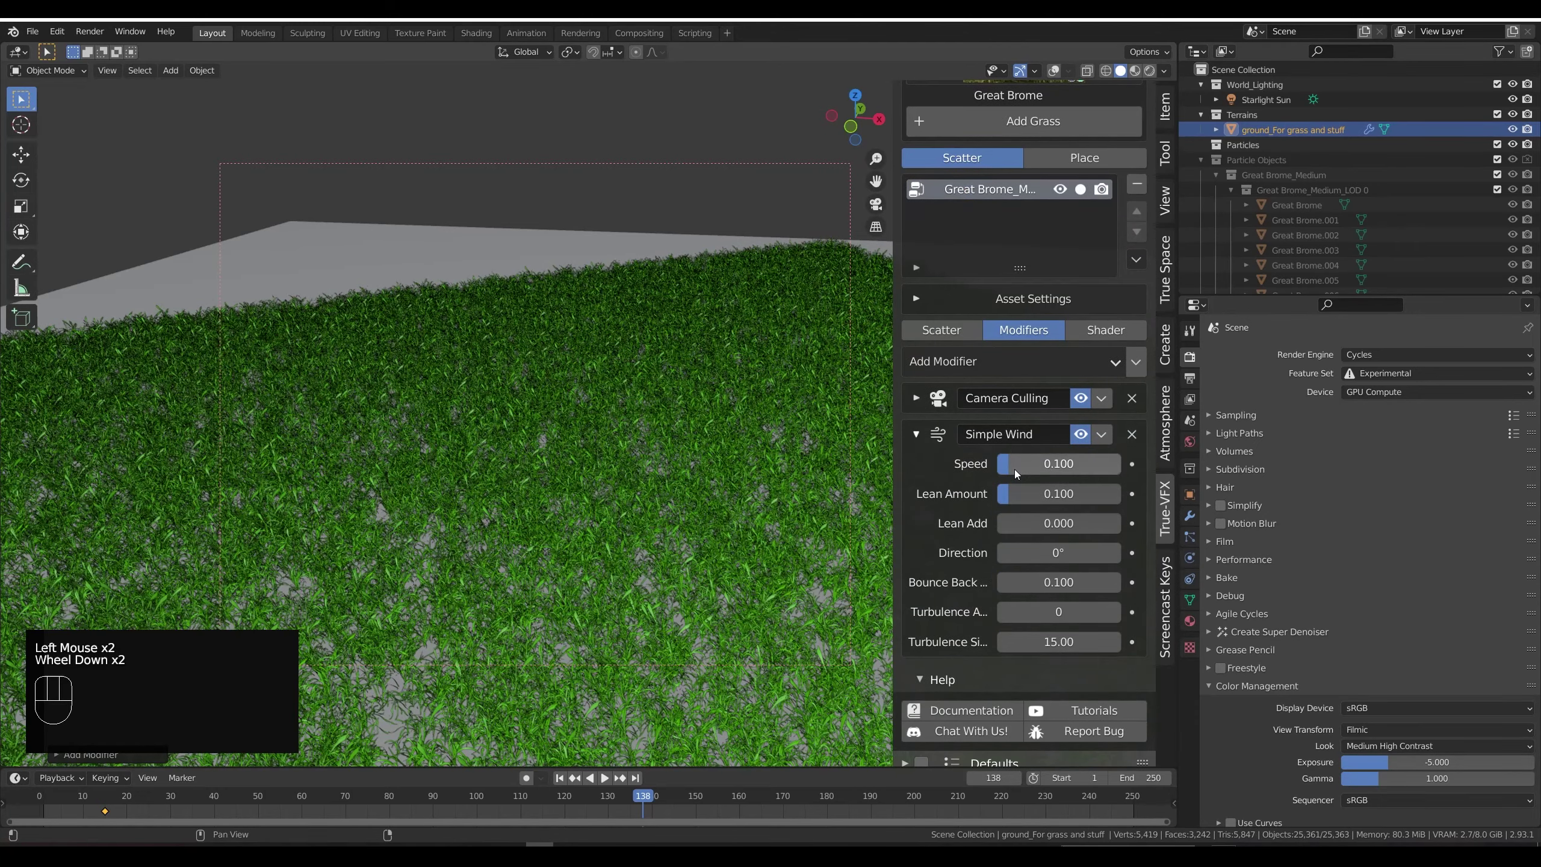
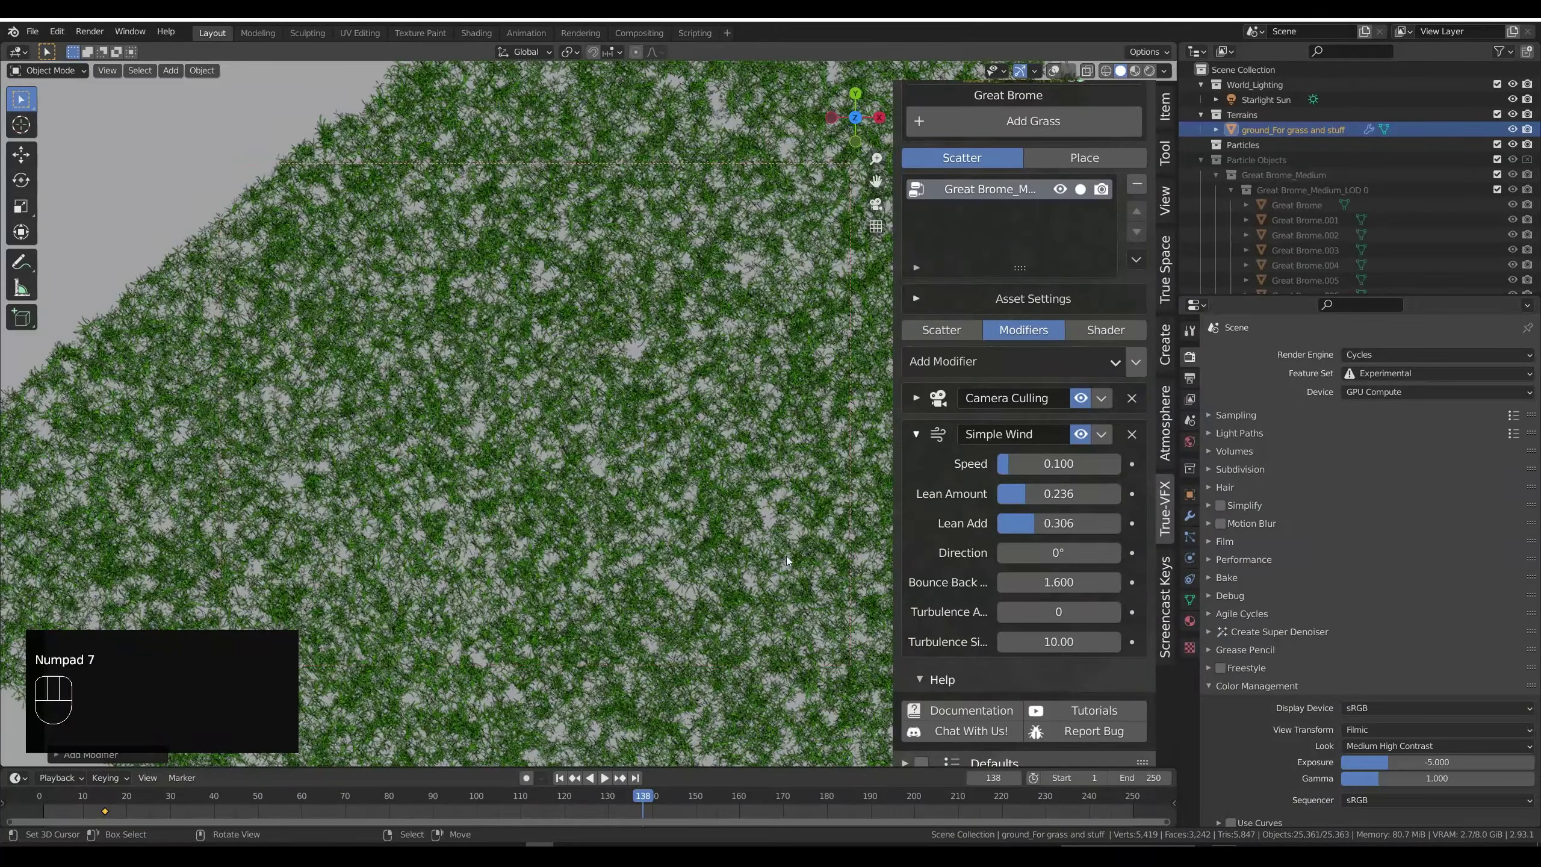
pyautogui.scroll(-3)
pyautogui.moveTo(728, 412); pyautogui.dragTo(647, 410)
pyautogui.click(1084, 401)
pyautogui.scroll(-3)
# Step: Play the wind animation while inspecting the grass field, then stop playback
pyautogui.press('alt+a')
pyautogui.moveTo(718, 436); pyautogui.dragTo(684, 353)
pyautogui.scroll(3)
pyautogui.middleClick(662, 382)
pyautogui.scroll(3)
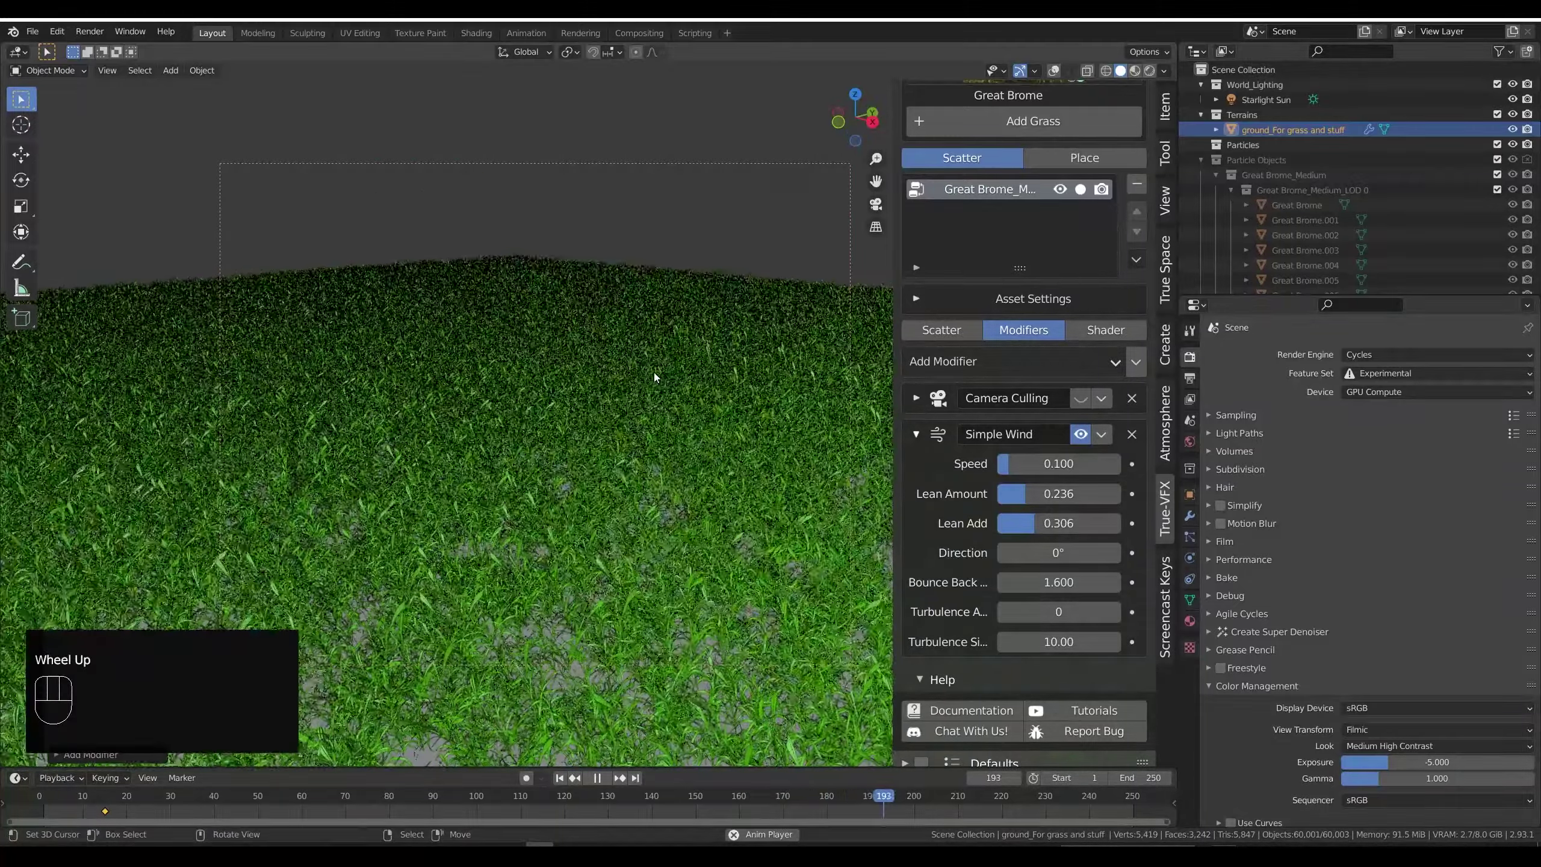
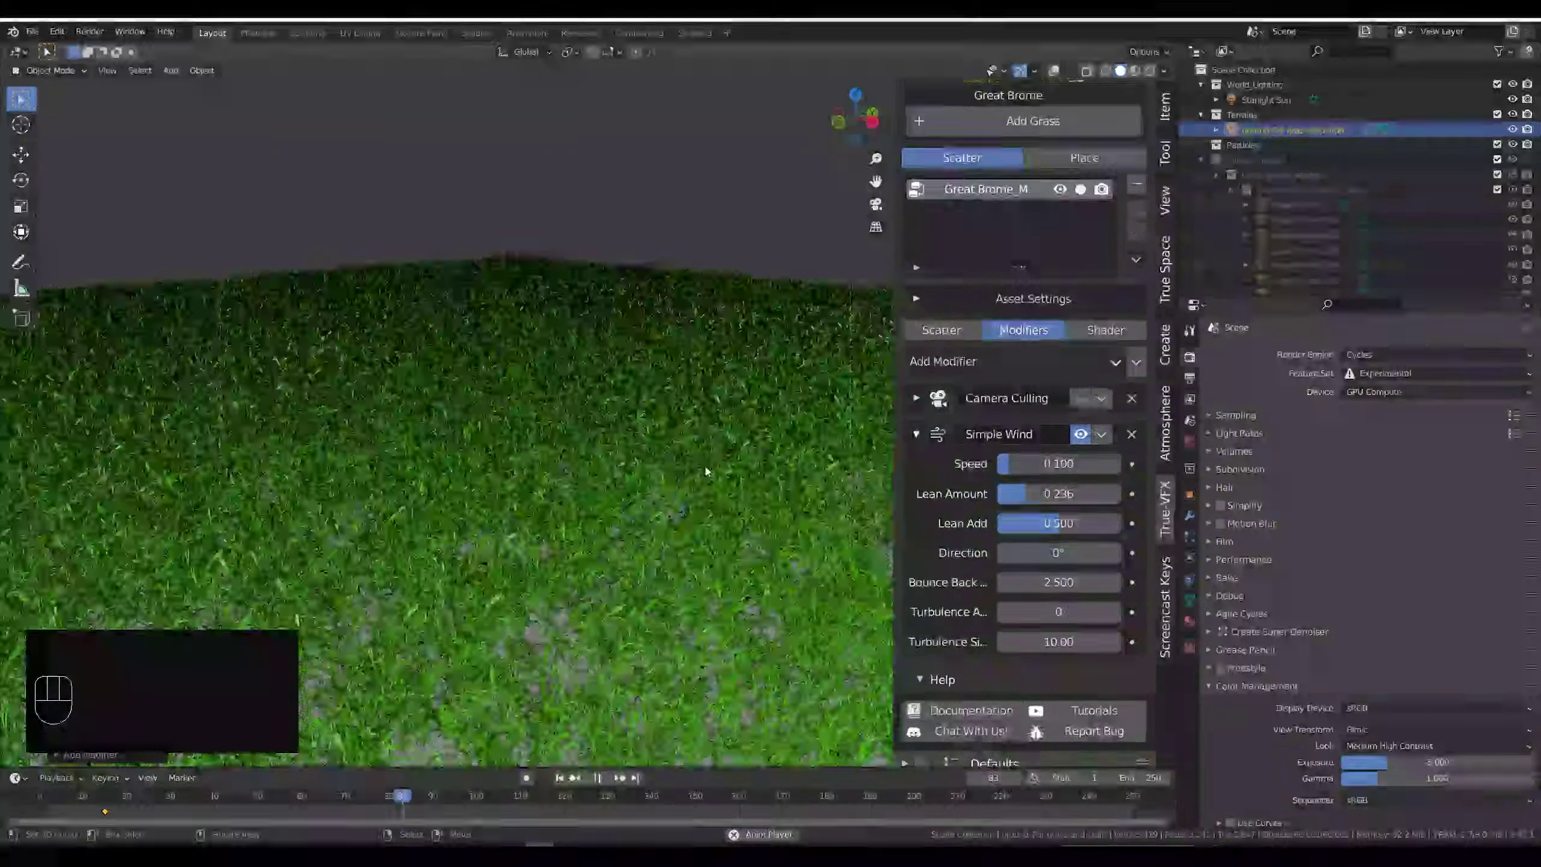
pyautogui.press('KP_0')
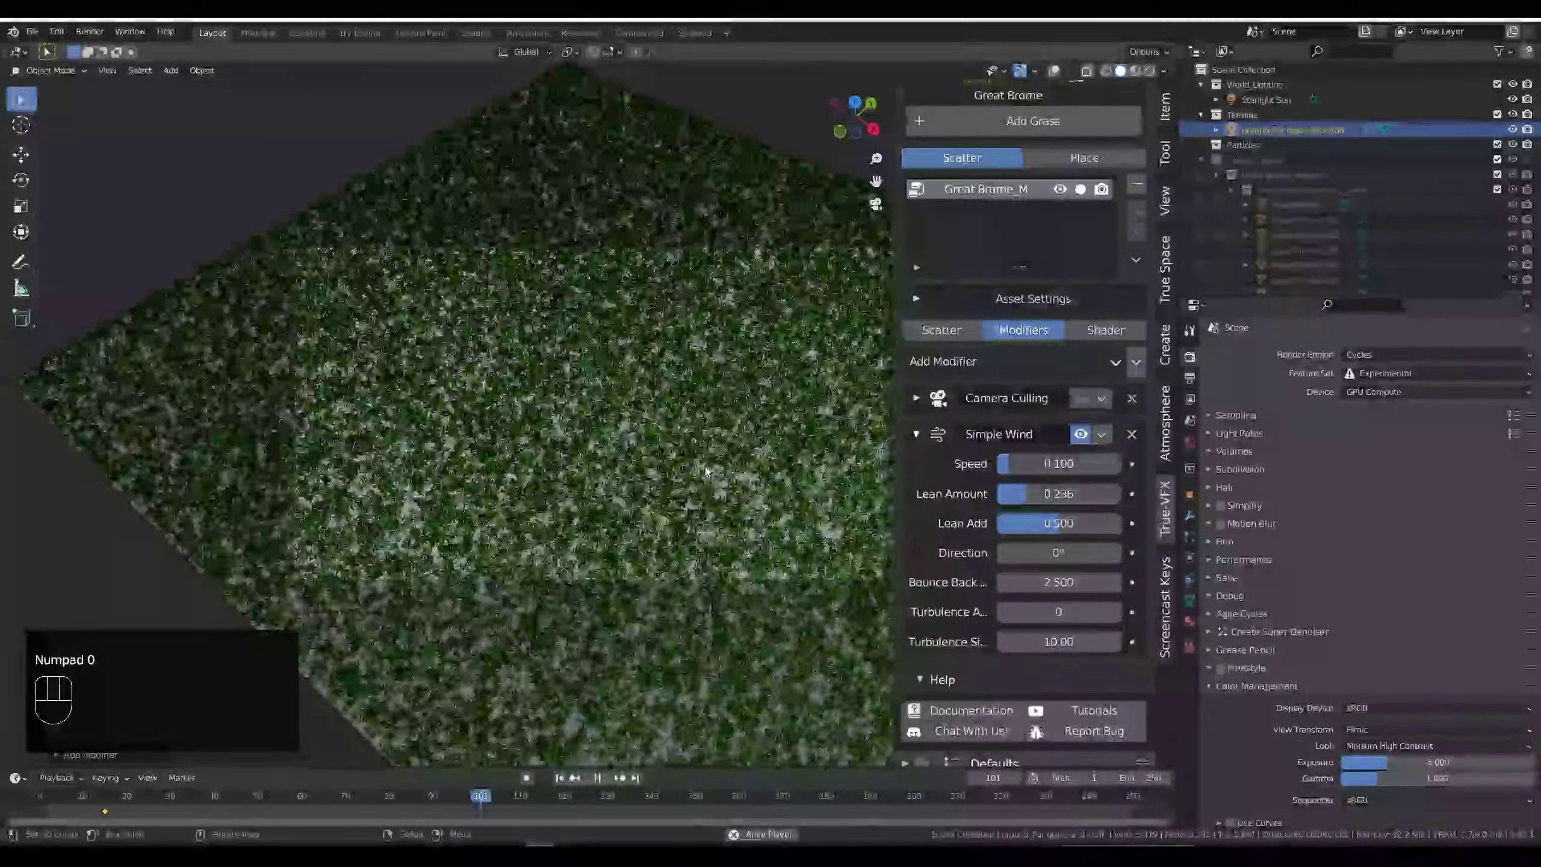
pyautogui.press('n')
pyautogui.press('alt+a')
# Step: Turn camera culling back on and hide the Great Brome scatter in the viewport
pyautogui.click(1090, 400)
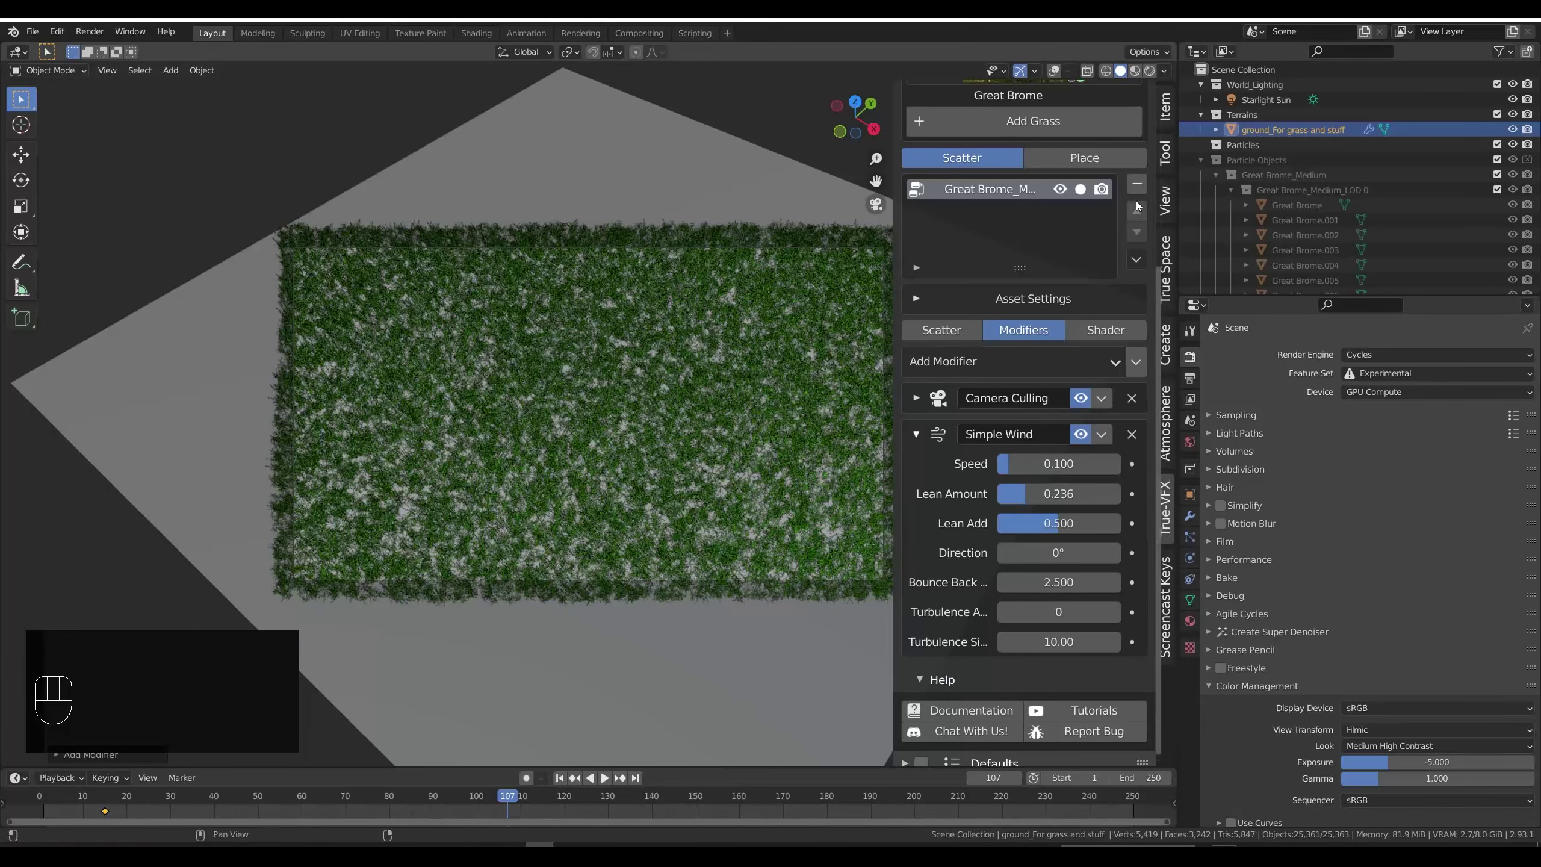
pyautogui.click(1063, 192)
pyautogui.click(921, 298)
pyautogui.click(921, 298)
pyautogui.scroll(3)
pyautogui.rightClick(572, 190)
pyautogui.scroll(3)
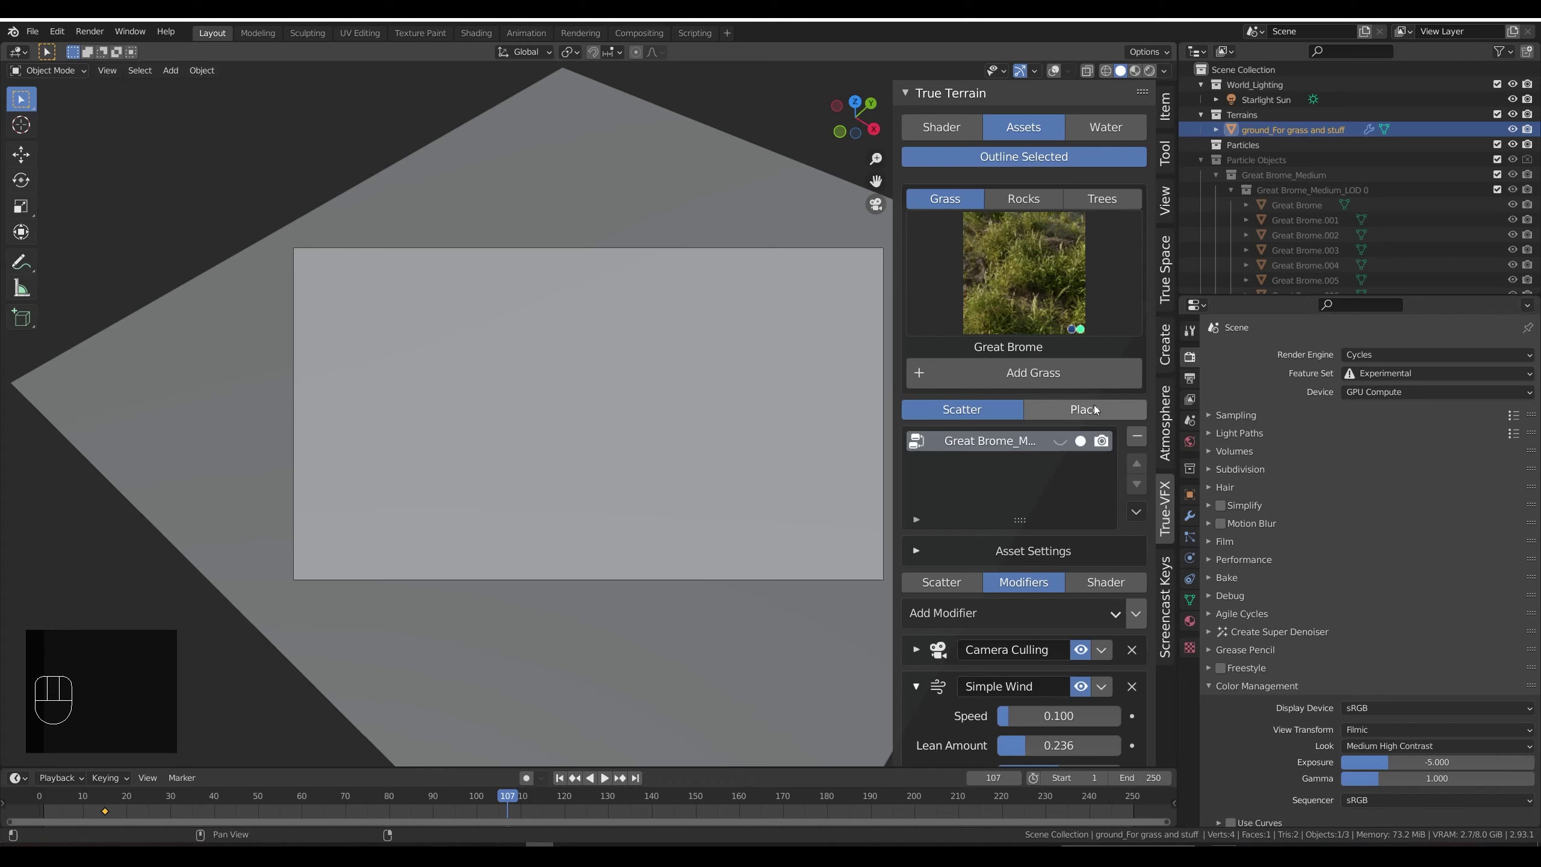
# Step: Switch True Terrain to Place mode with the Rock Grey 2 rock asset and select the Particles collection
pyautogui.click(1099, 408)
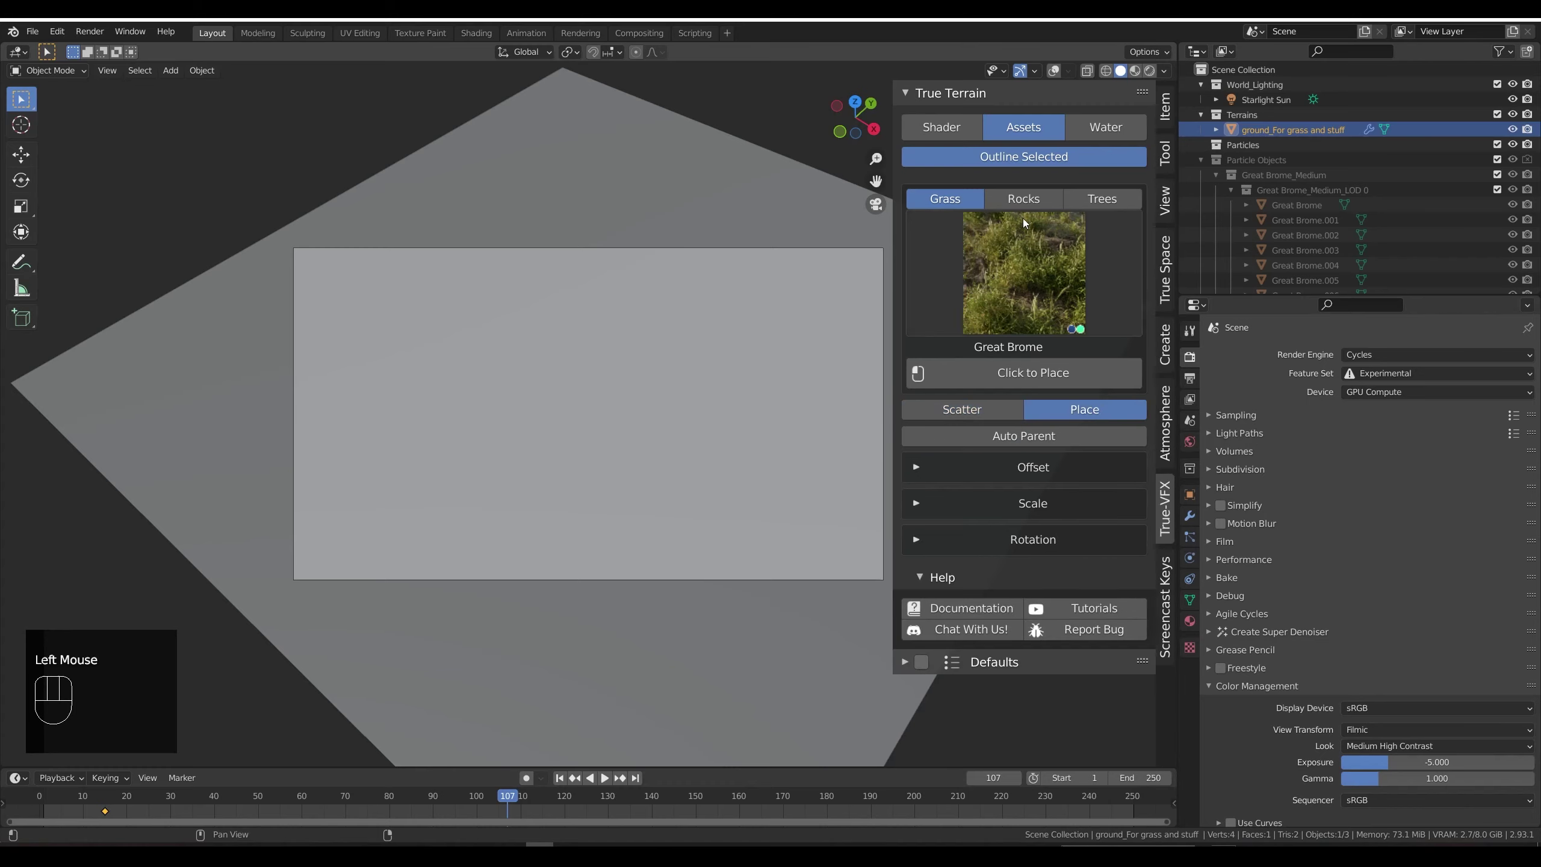
pyautogui.click(1033, 203)
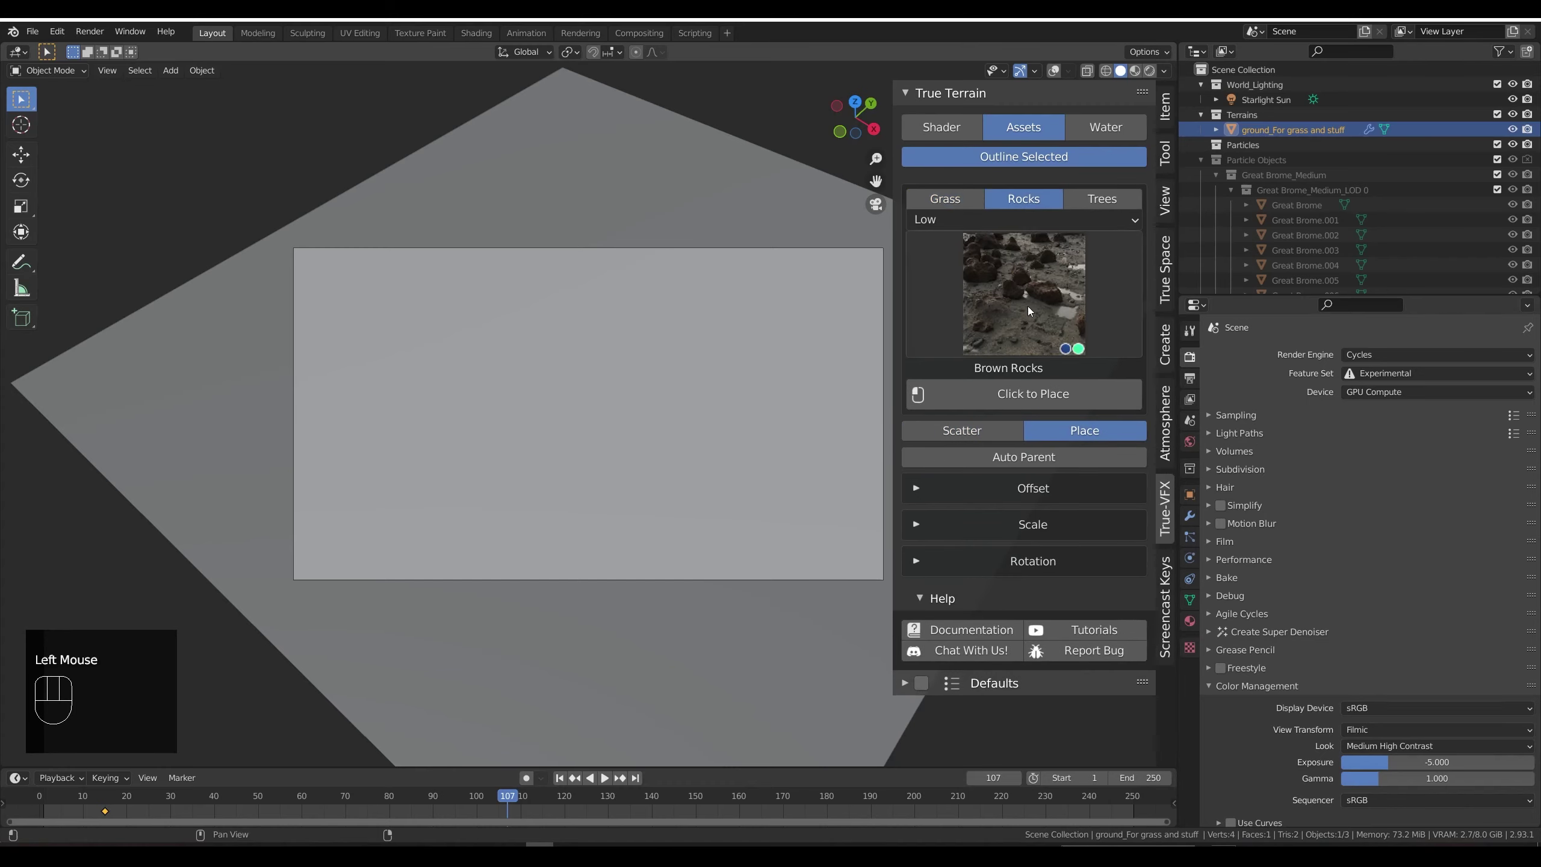
pyautogui.moveTo(1033, 310); pyautogui.dragTo(1088, 420)
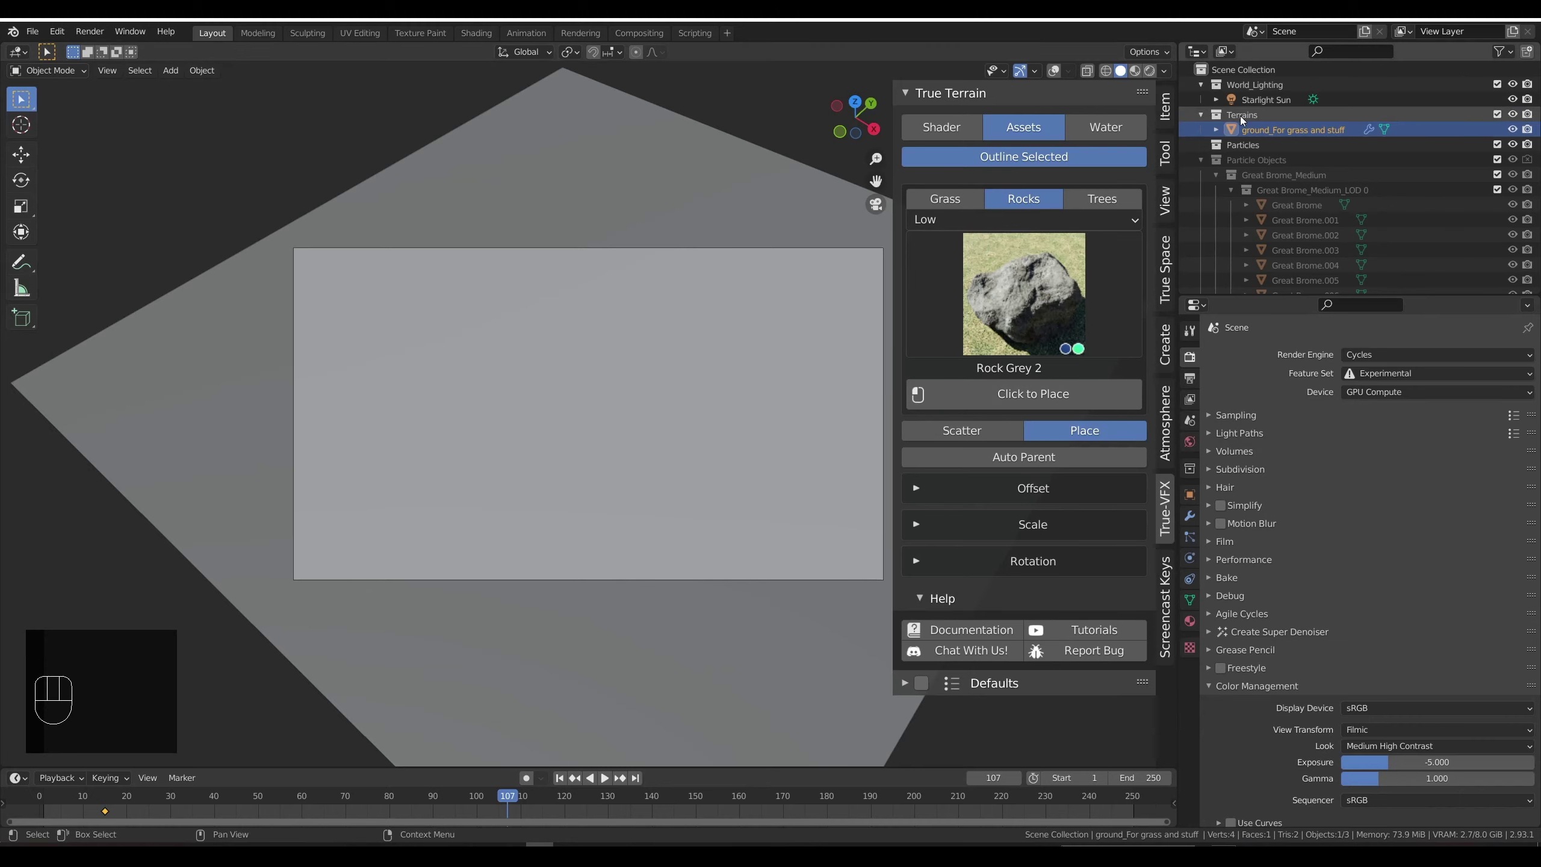
pyautogui.click(1211, 162)
pyautogui.click(1248, 143)
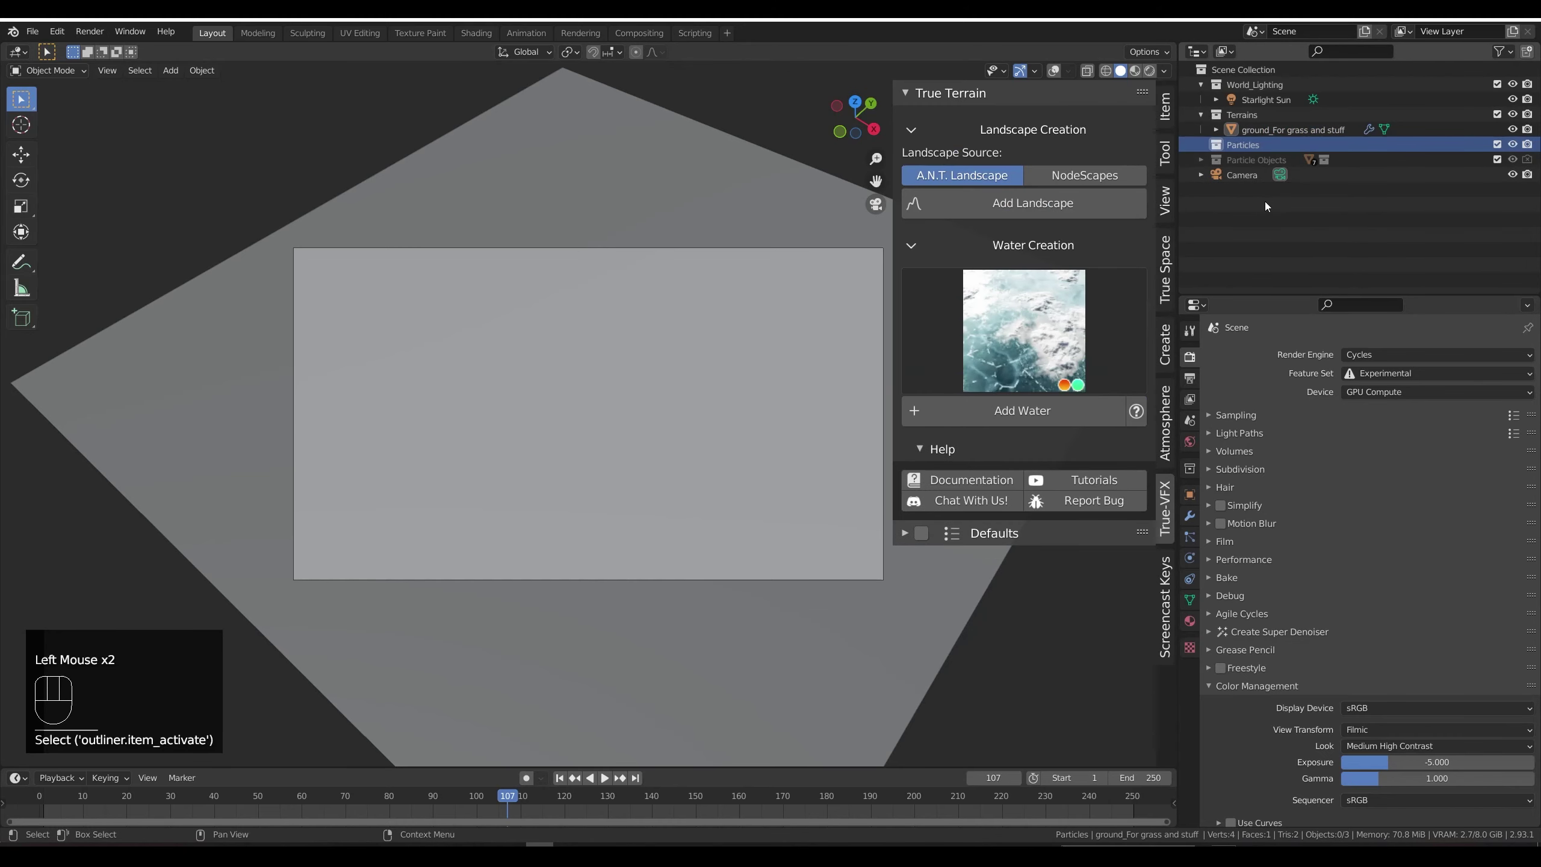
pyautogui.rightClick(637, 320)
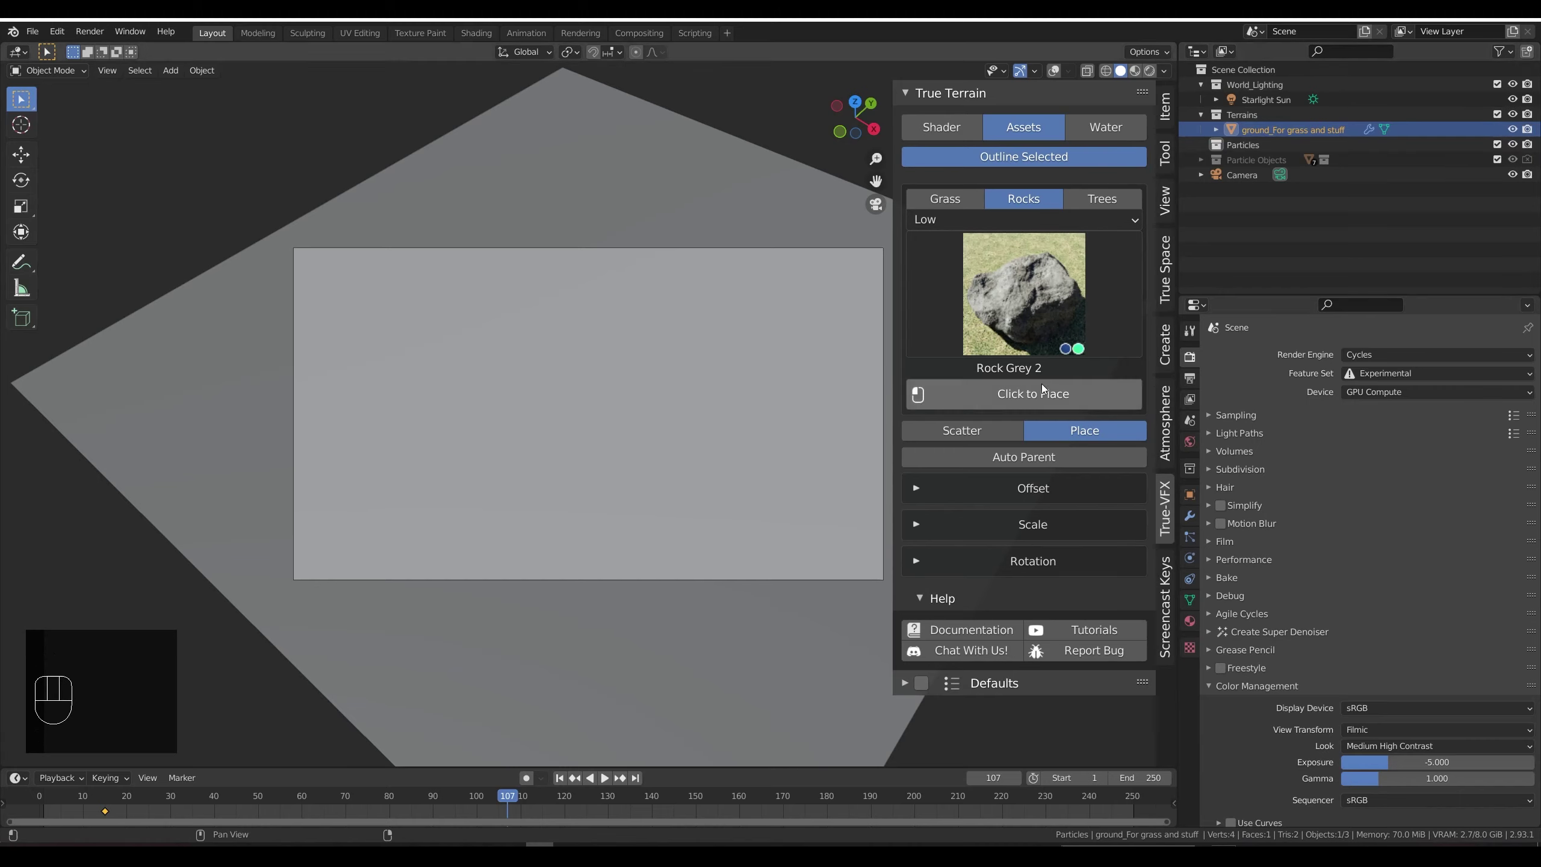
# Step: Place a test rock on the ground, stop placing and remove it
pyautogui.moveTo(1017, 221); pyautogui.dragTo(976, 297)
pyautogui.click(1025, 395)
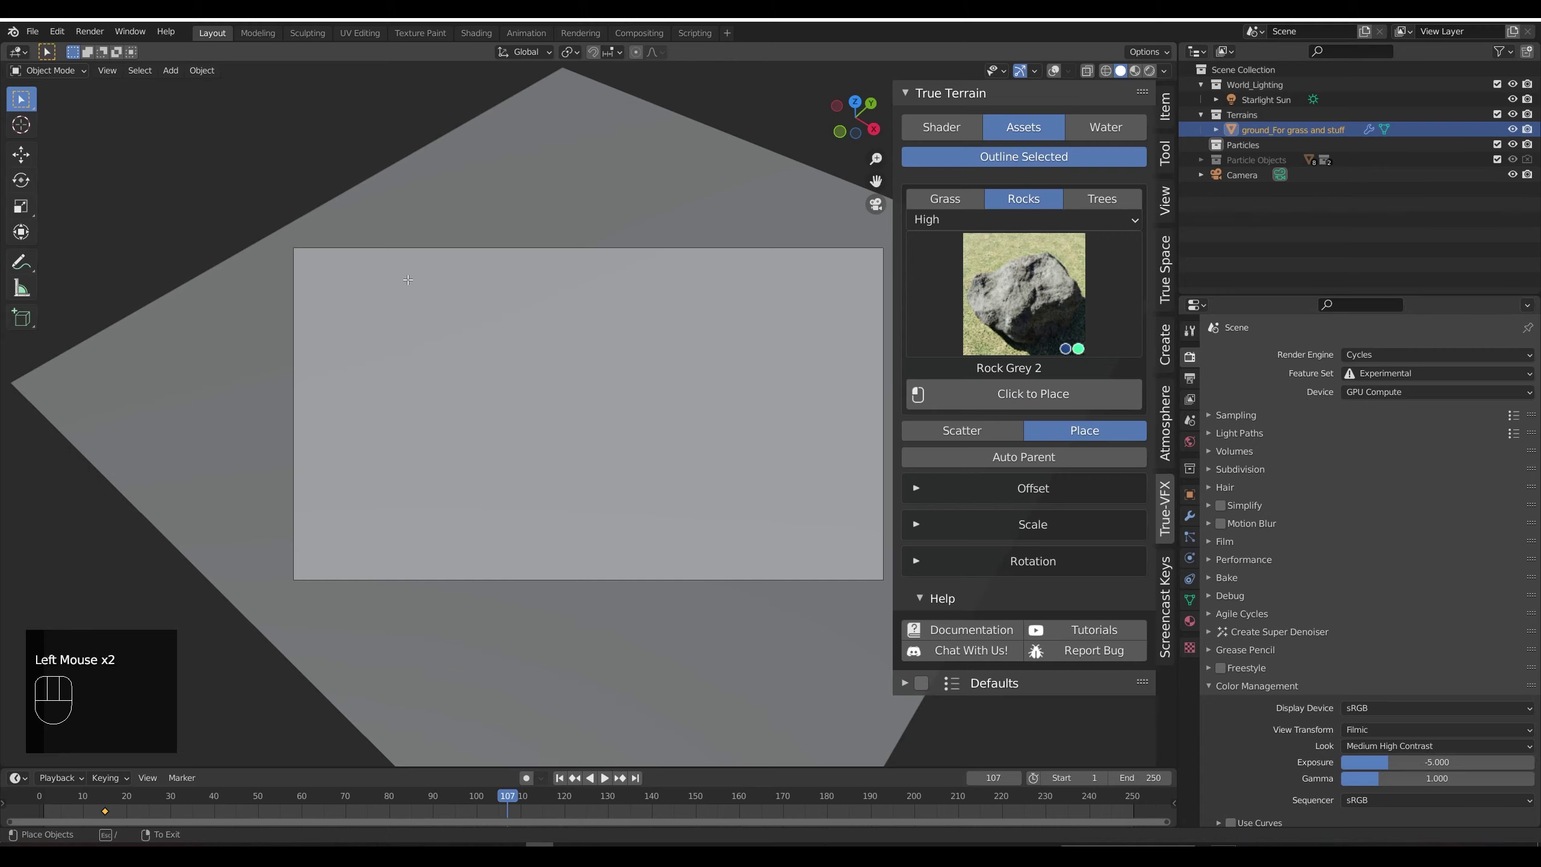
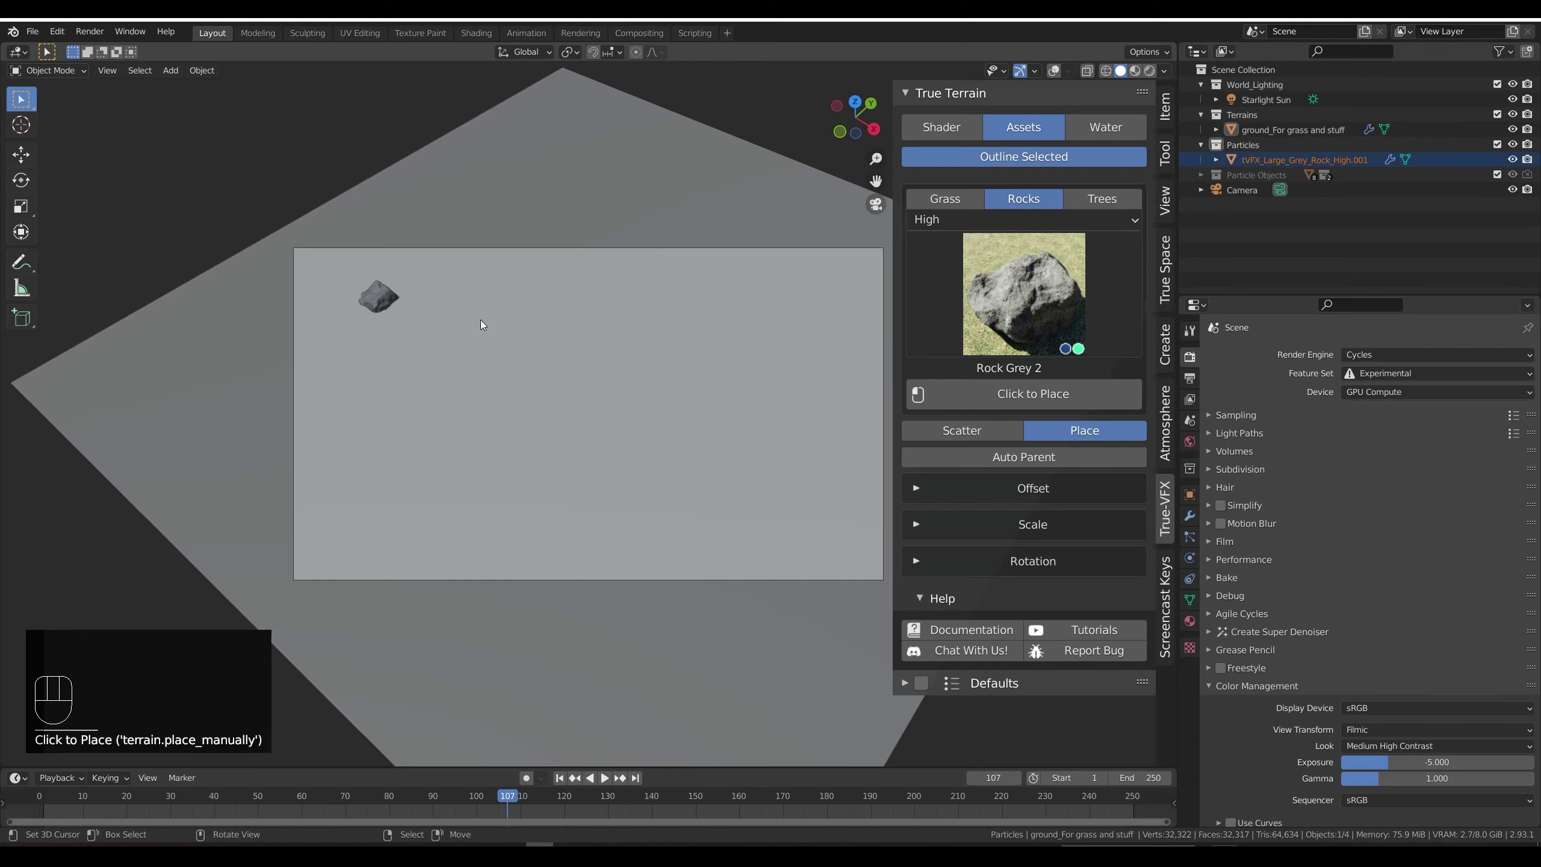
pyautogui.rightClick(693, 369)
pyautogui.moveTo(1019, 223); pyautogui.dragTo(990, 274)
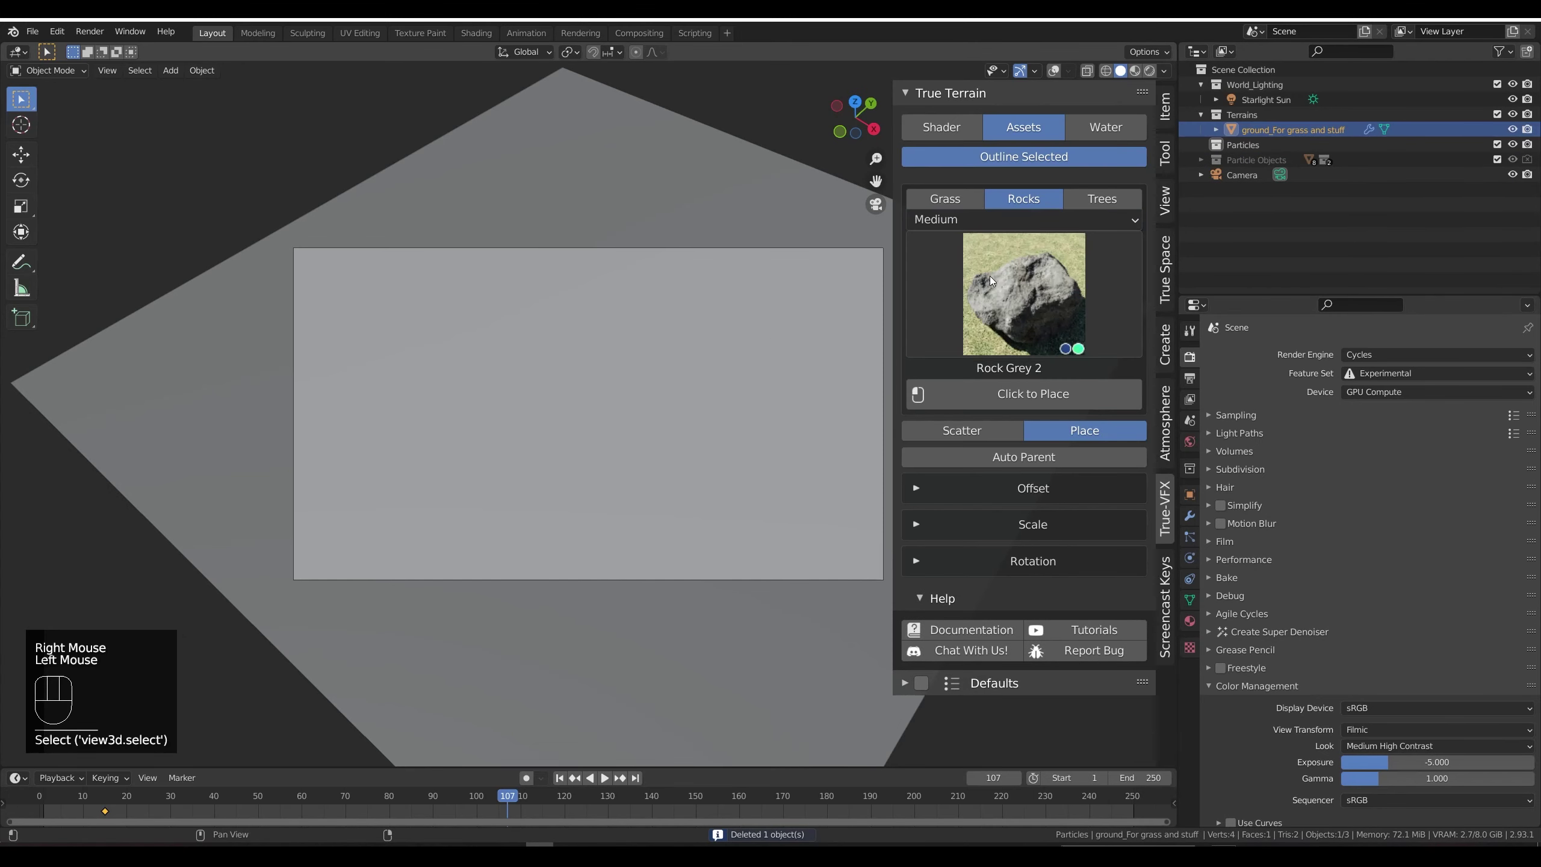
# Step: Set the rock quality to Medium and show the rotation settings for placed rocks
pyautogui.click(920, 565)
pyautogui.scroll(-3)
pyautogui.click(1069, 636)
pyautogui.scroll(-3)
pyautogui.click(1064, 618)
pyautogui.click(1027, 619)
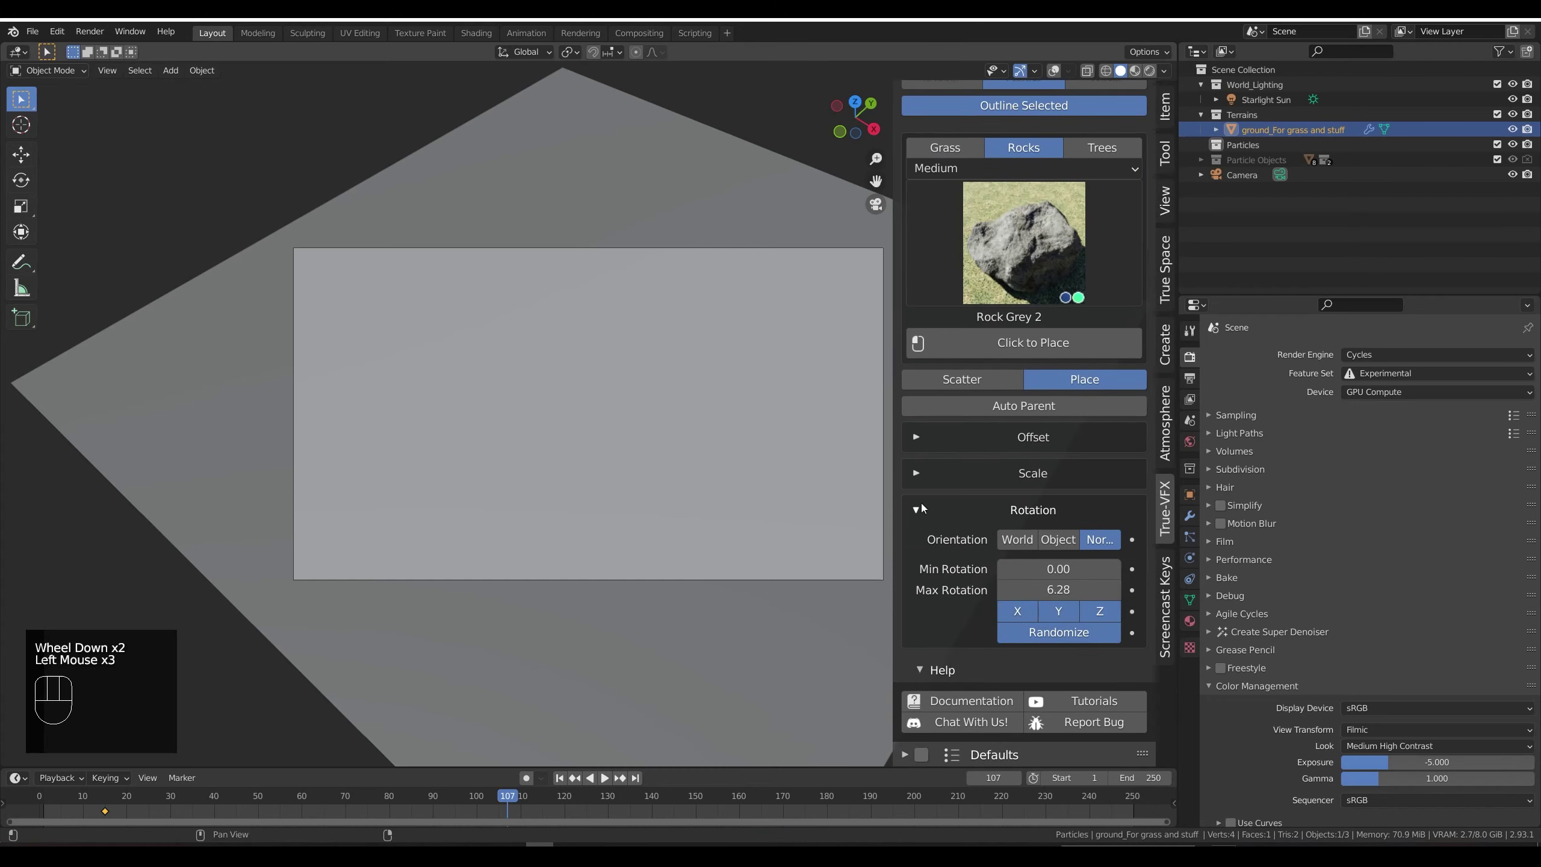
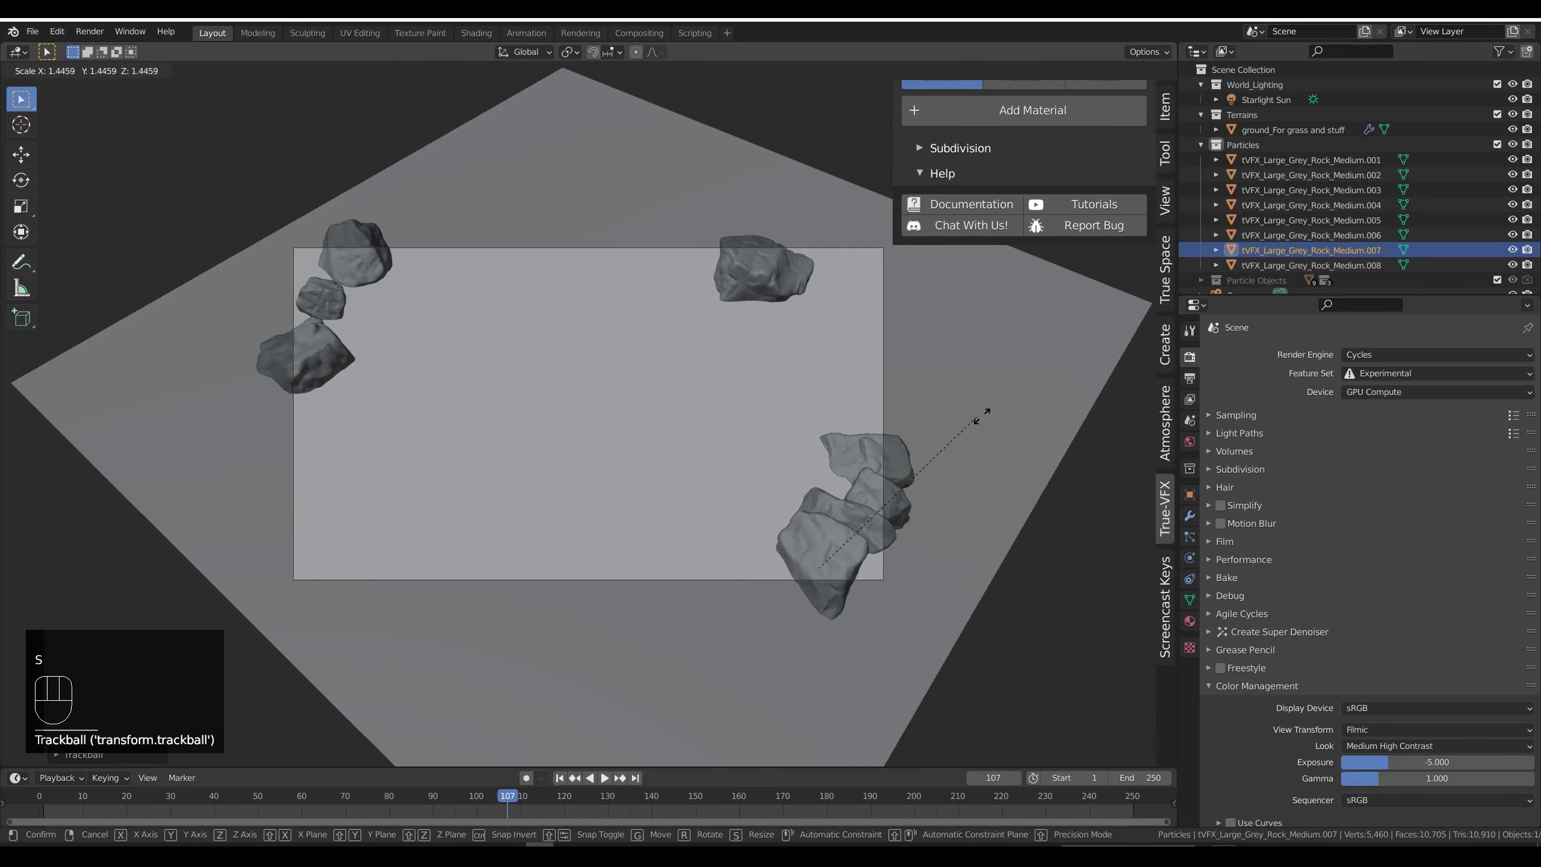
# Step: Resize one placed rock, delete an extra rock and nudge another into place
pyautogui.press('r')
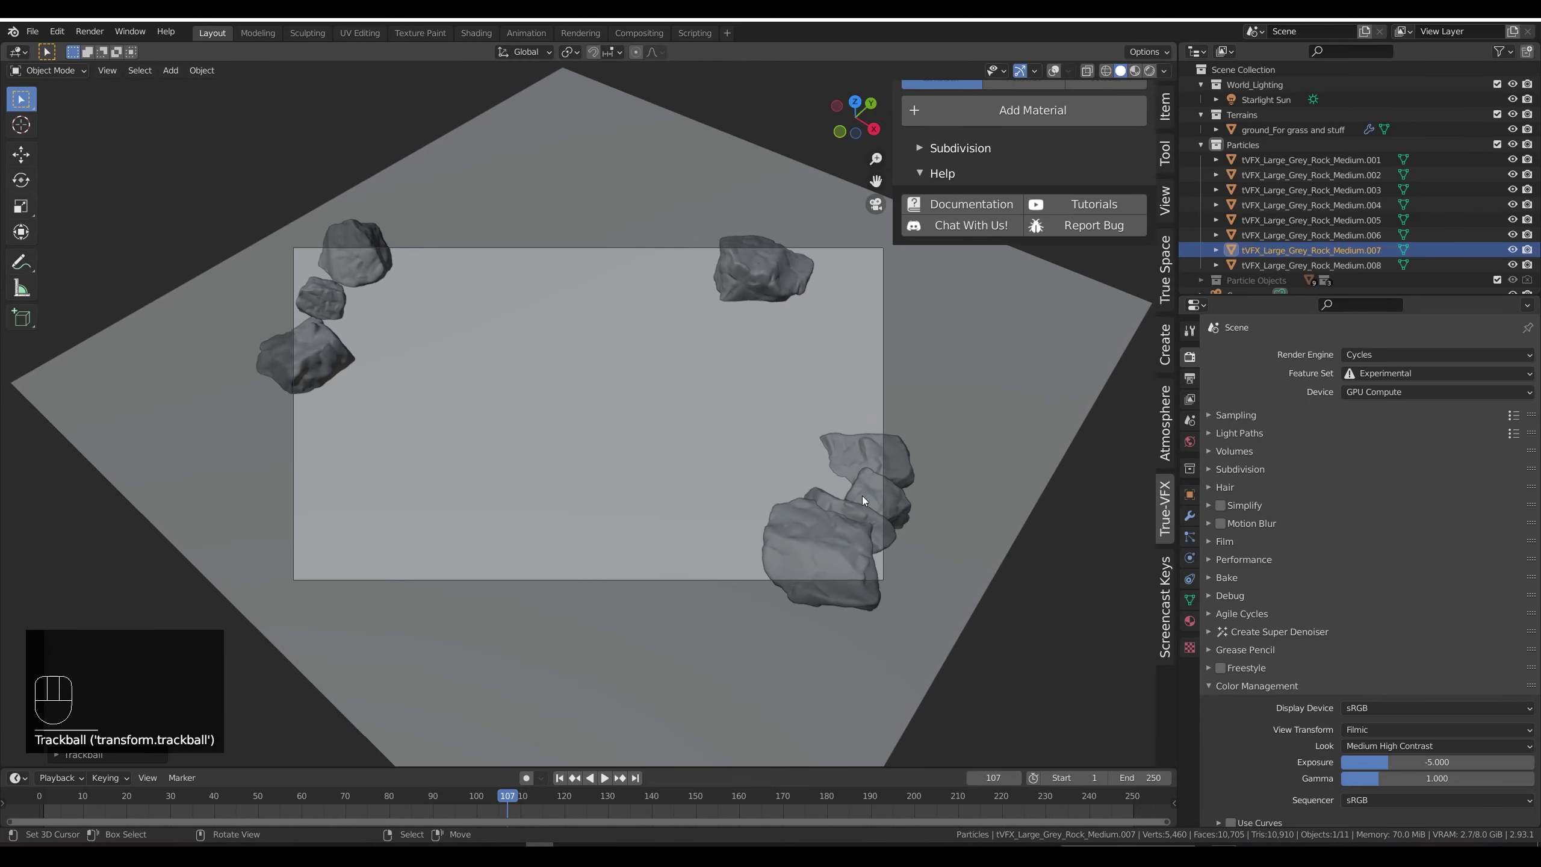
pyautogui.rightClick(851, 507)
pyautogui.press('x')
pyautogui.rightClick(824, 558)
pyautogui.press('g')
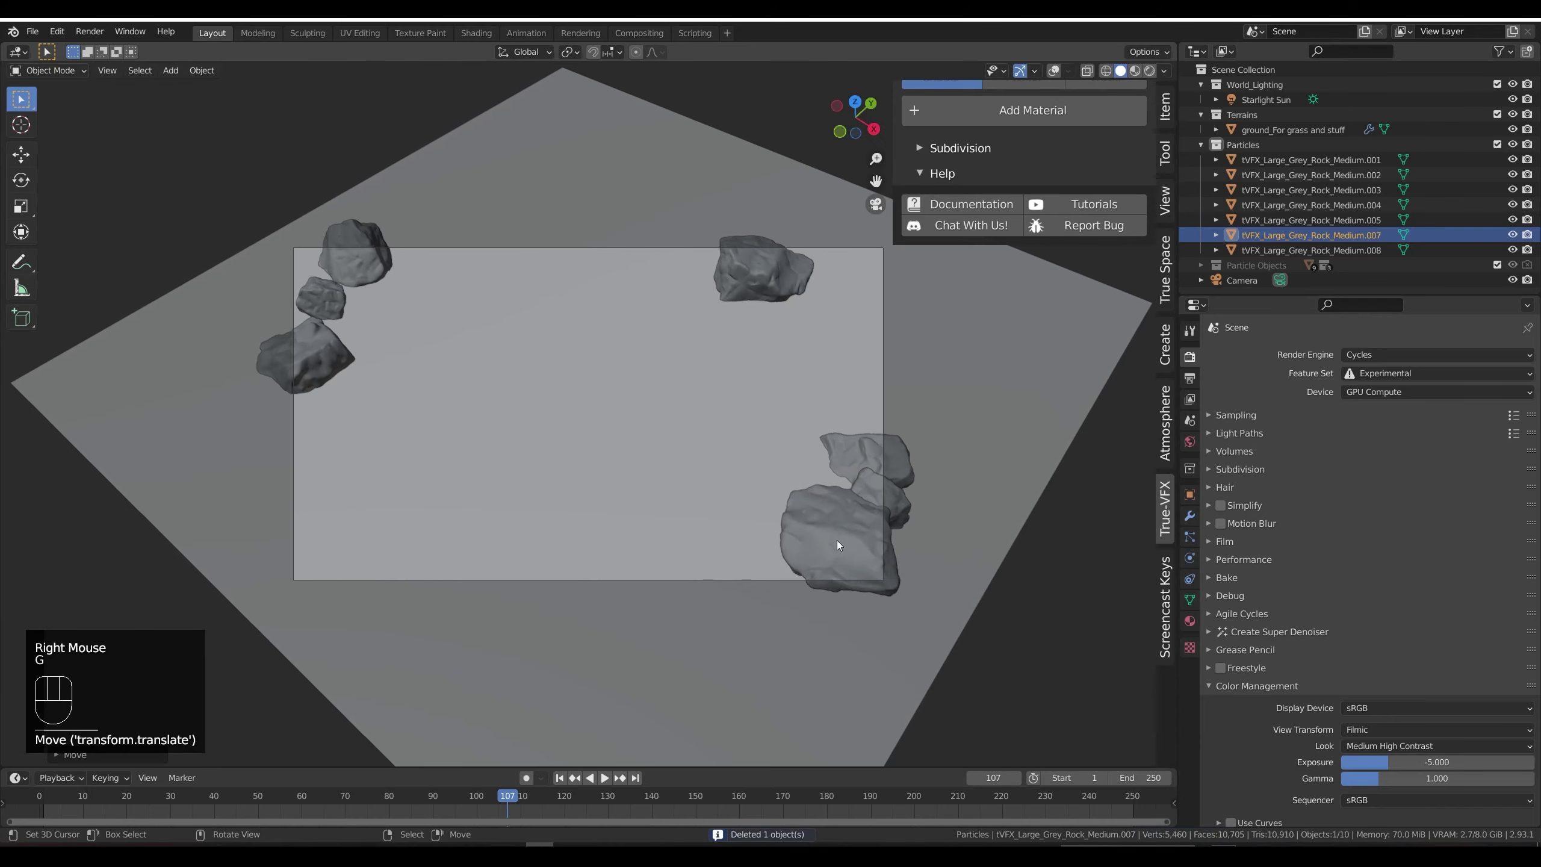
# Step: Select all the placed rocks in the Outliner, then reselect the ground plane
pyautogui.click(1265, 168)
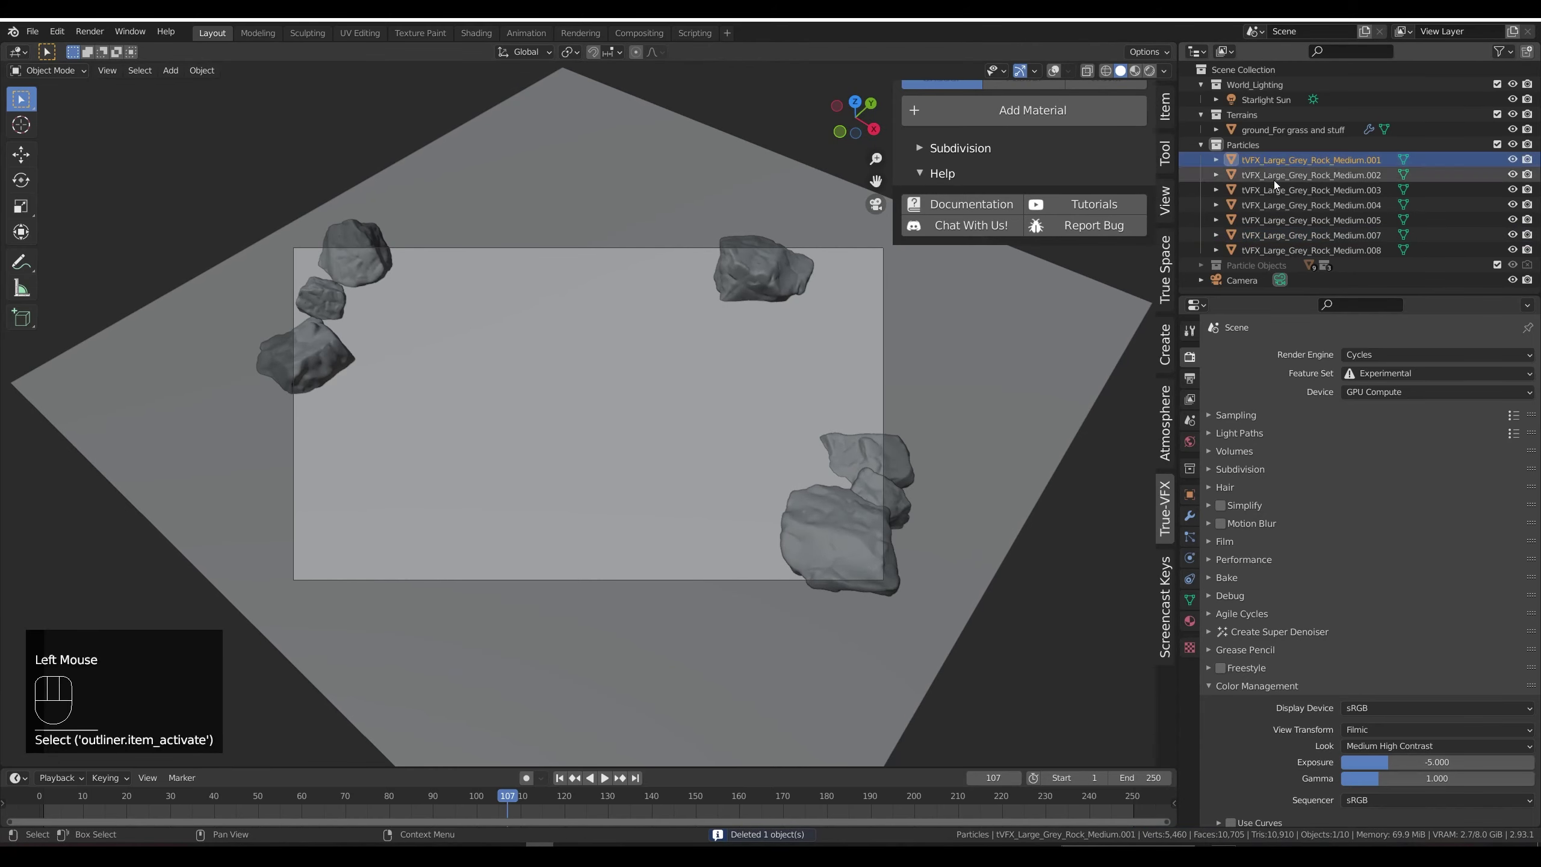
pyautogui.click(1276, 257)
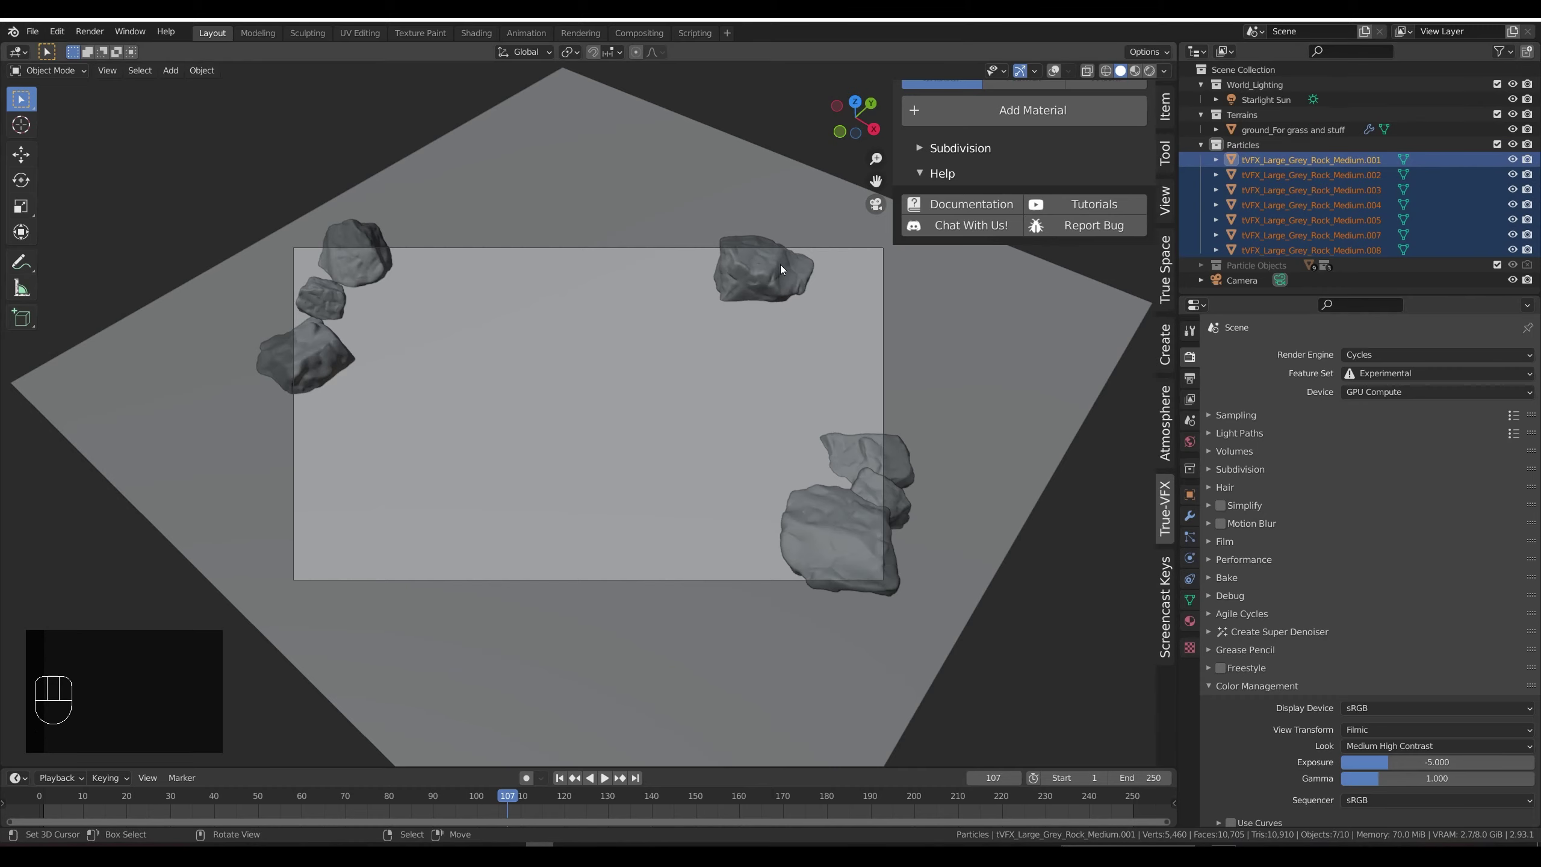
pyautogui.rightClick(785, 274)
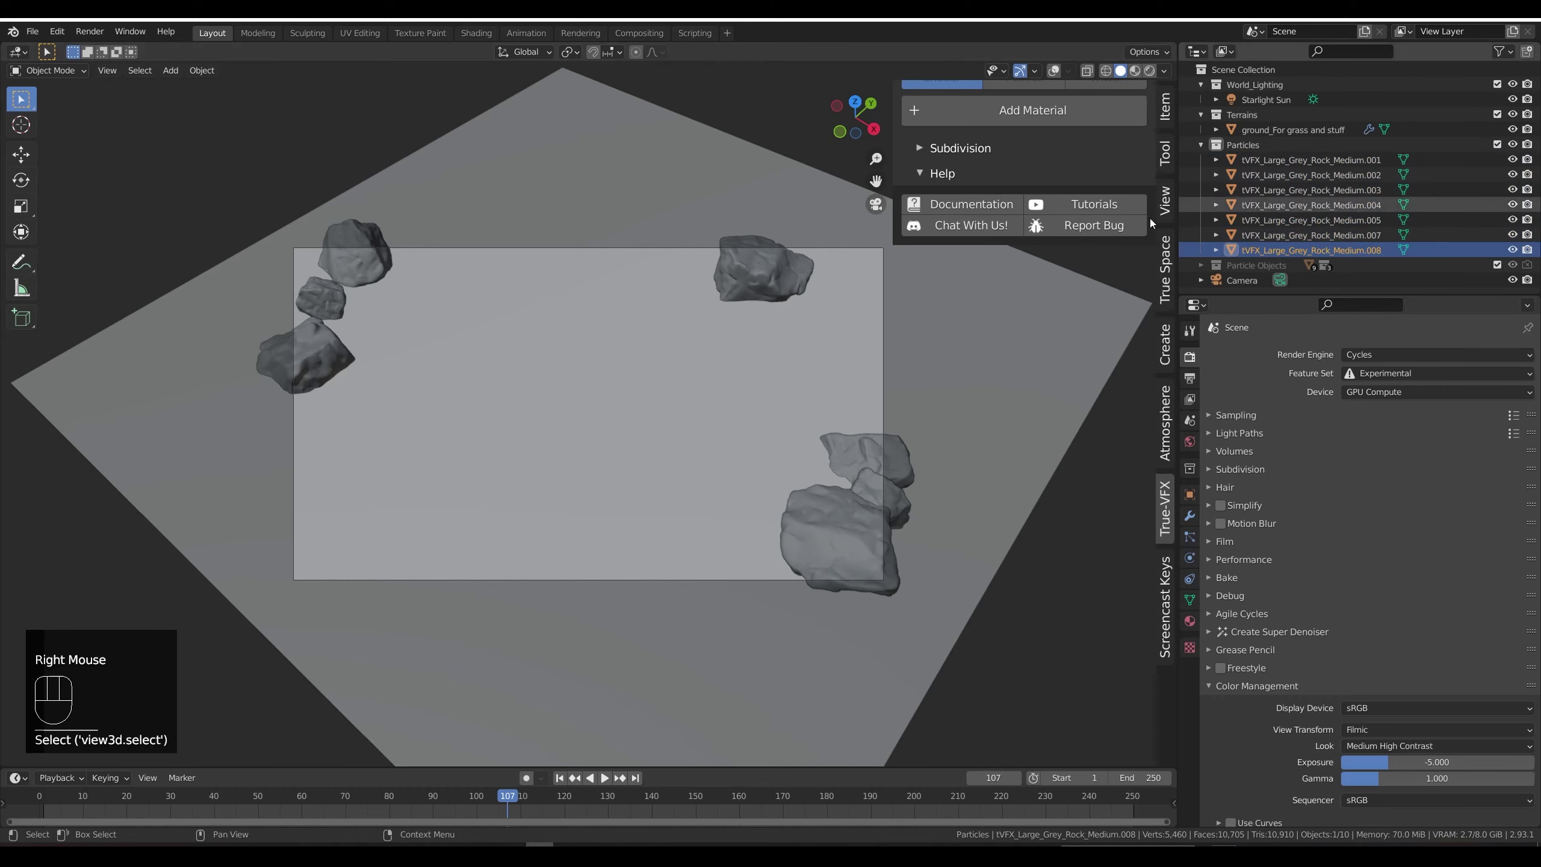
pyautogui.rightClick(710, 305)
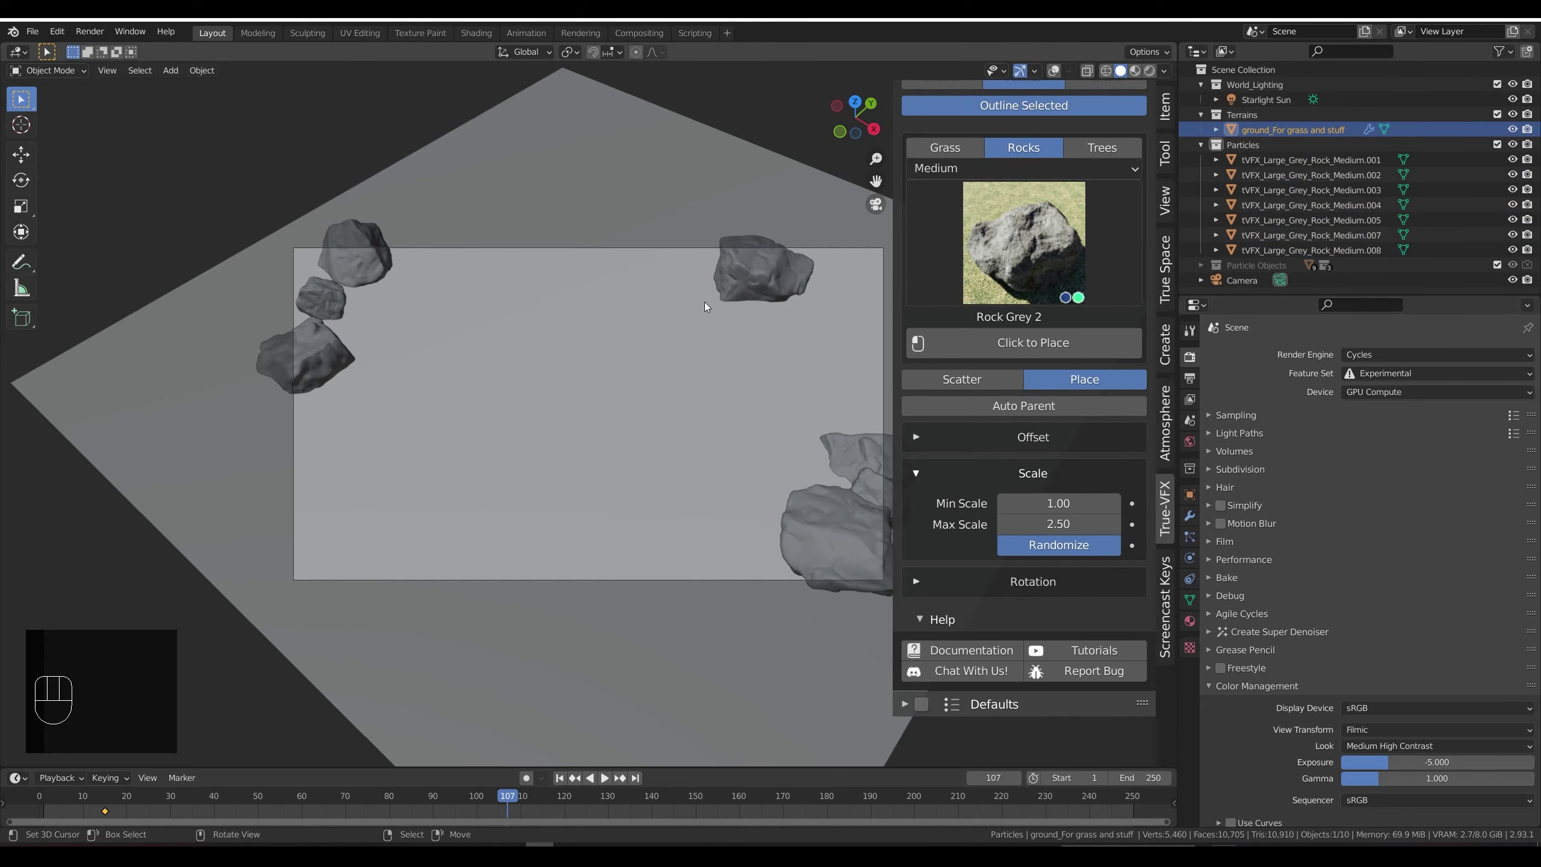
# Step: Place Medium-quality Spruce Trees at max scale 1.10 along the plane border, then return to rock assets
pyautogui.click(1109, 158)
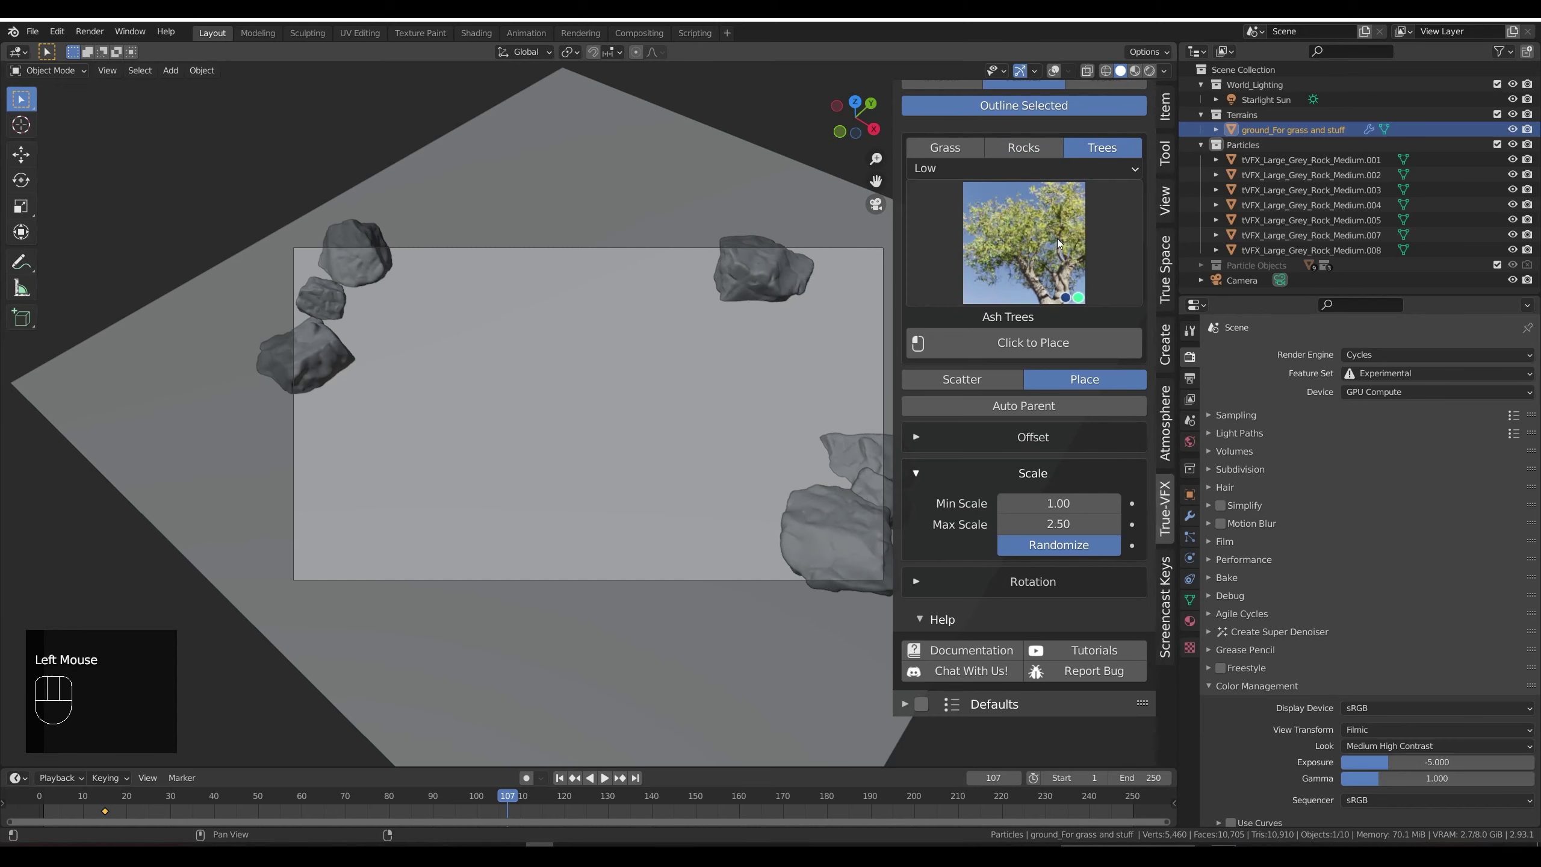
pyautogui.moveTo(1059, 246); pyautogui.dragTo(1089, 359)
pyautogui.moveTo(970, 172); pyautogui.dragTo(971, 219)
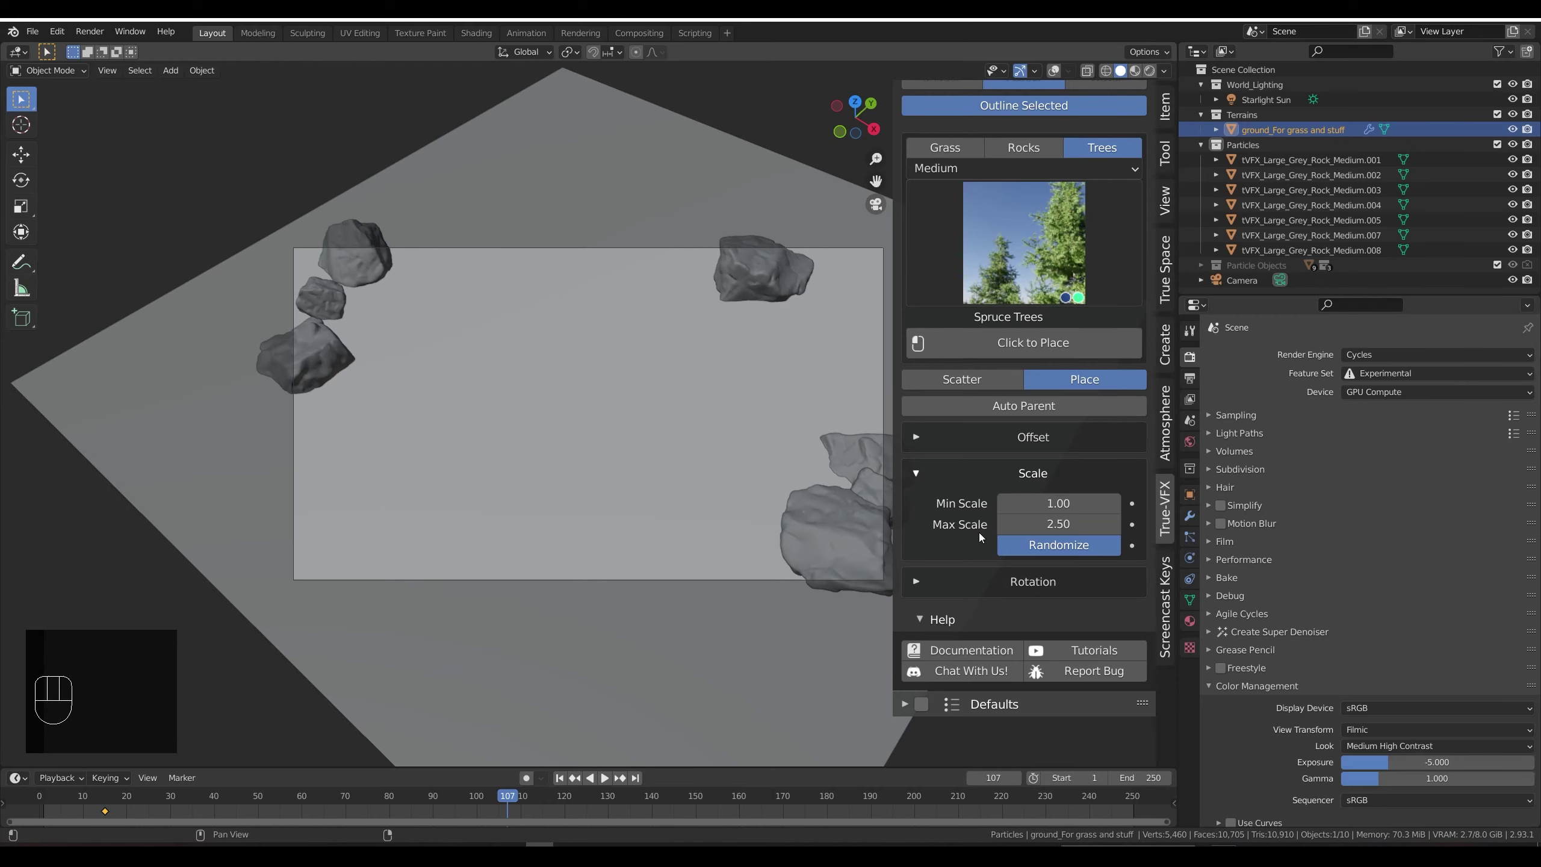
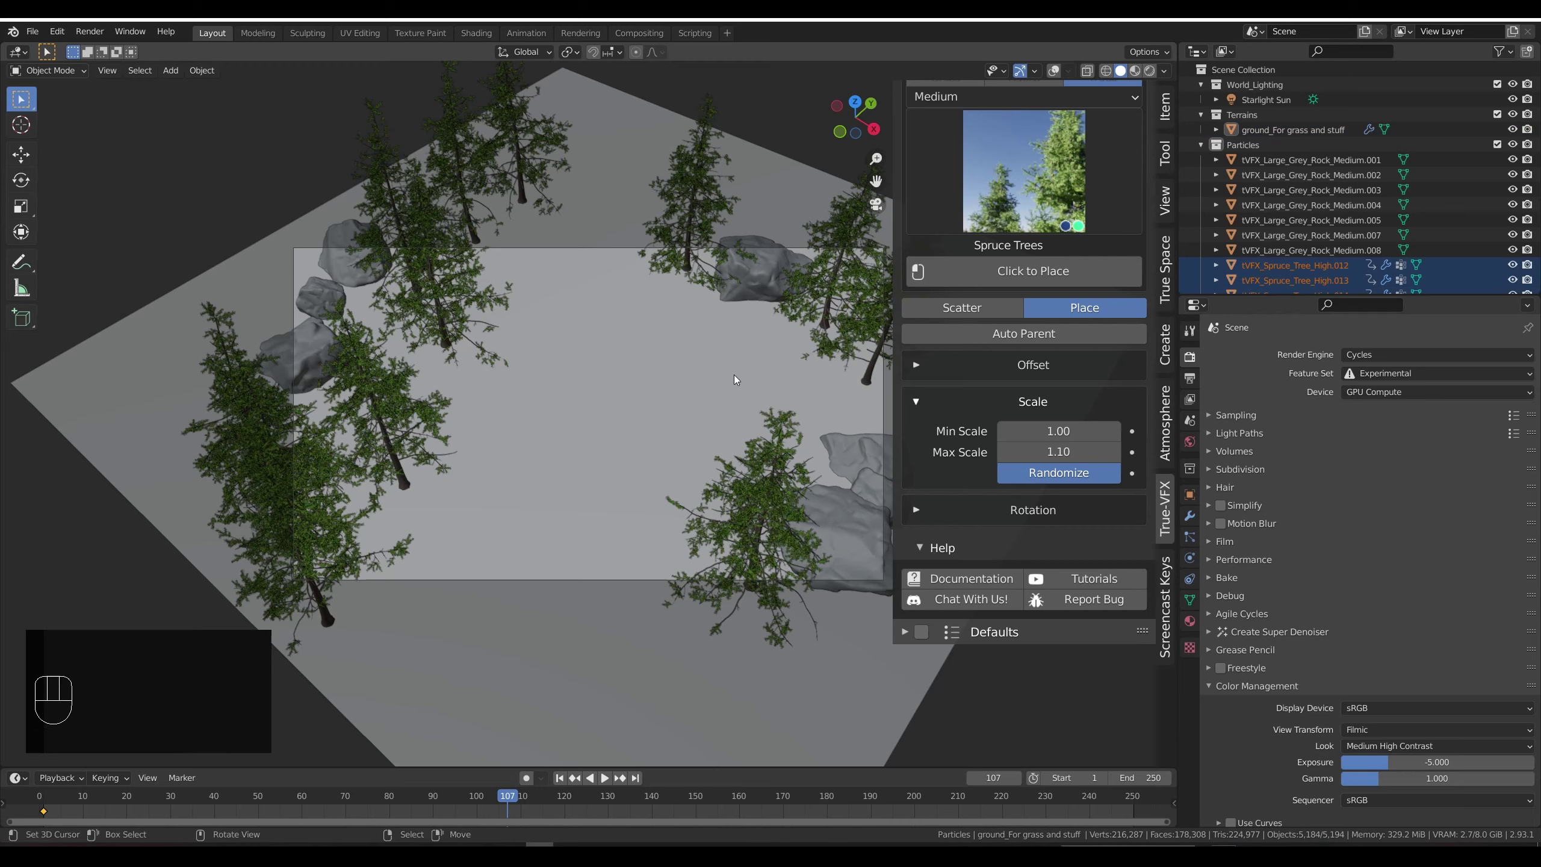
pyautogui.scroll(3)
pyautogui.click(1048, 156)
# Step: Choose Rock Grey 3 at Medium with scale 0.50–0.75 and scatter small rocks near the edges
pyautogui.click(1041, 178)
pyautogui.moveTo(1036, 259); pyautogui.dragTo(378, 475)
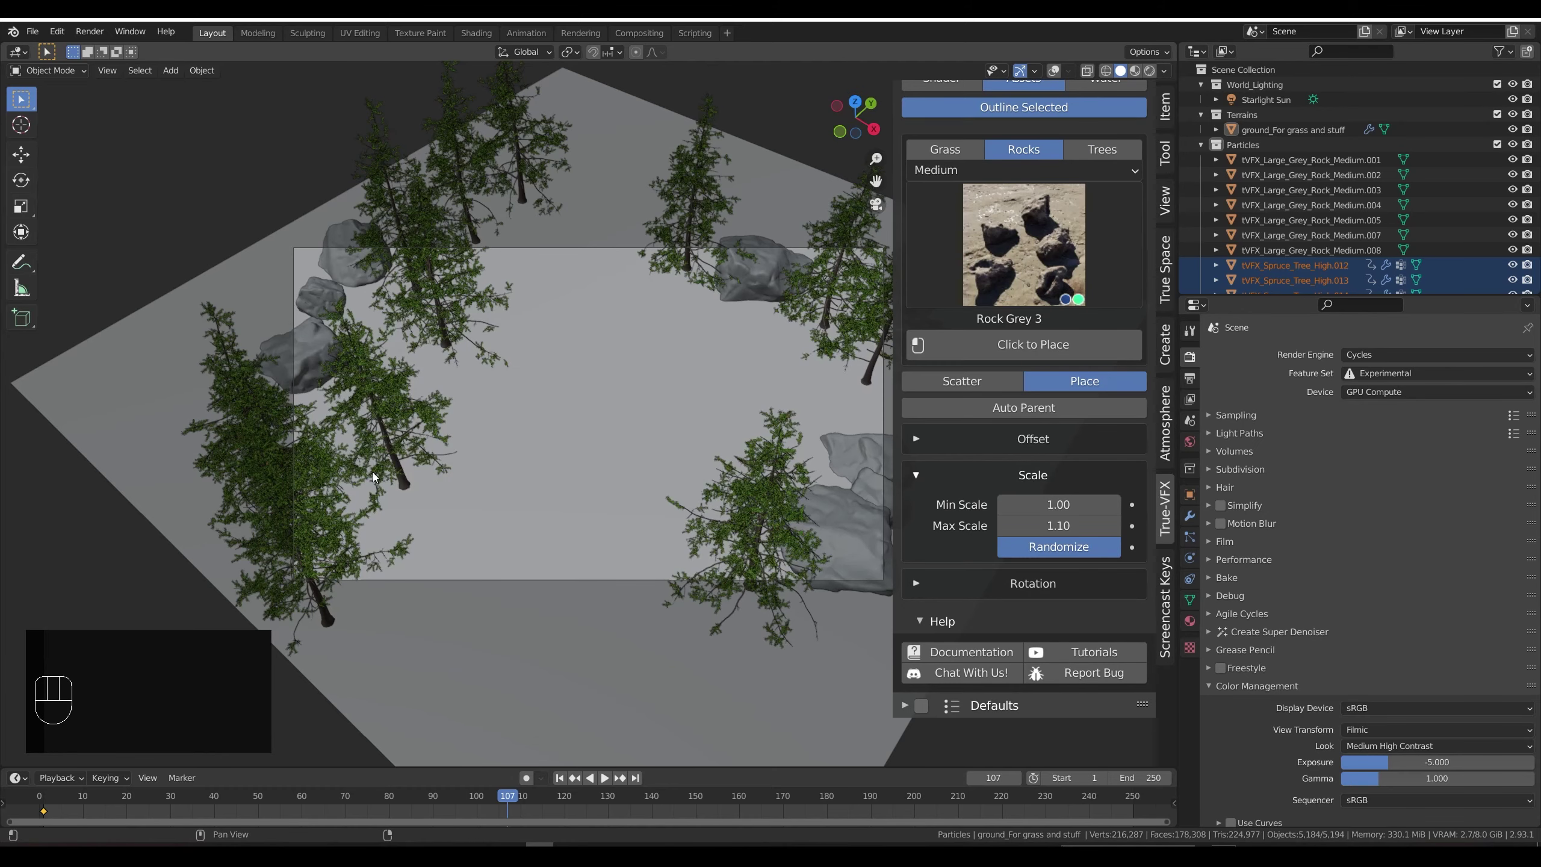
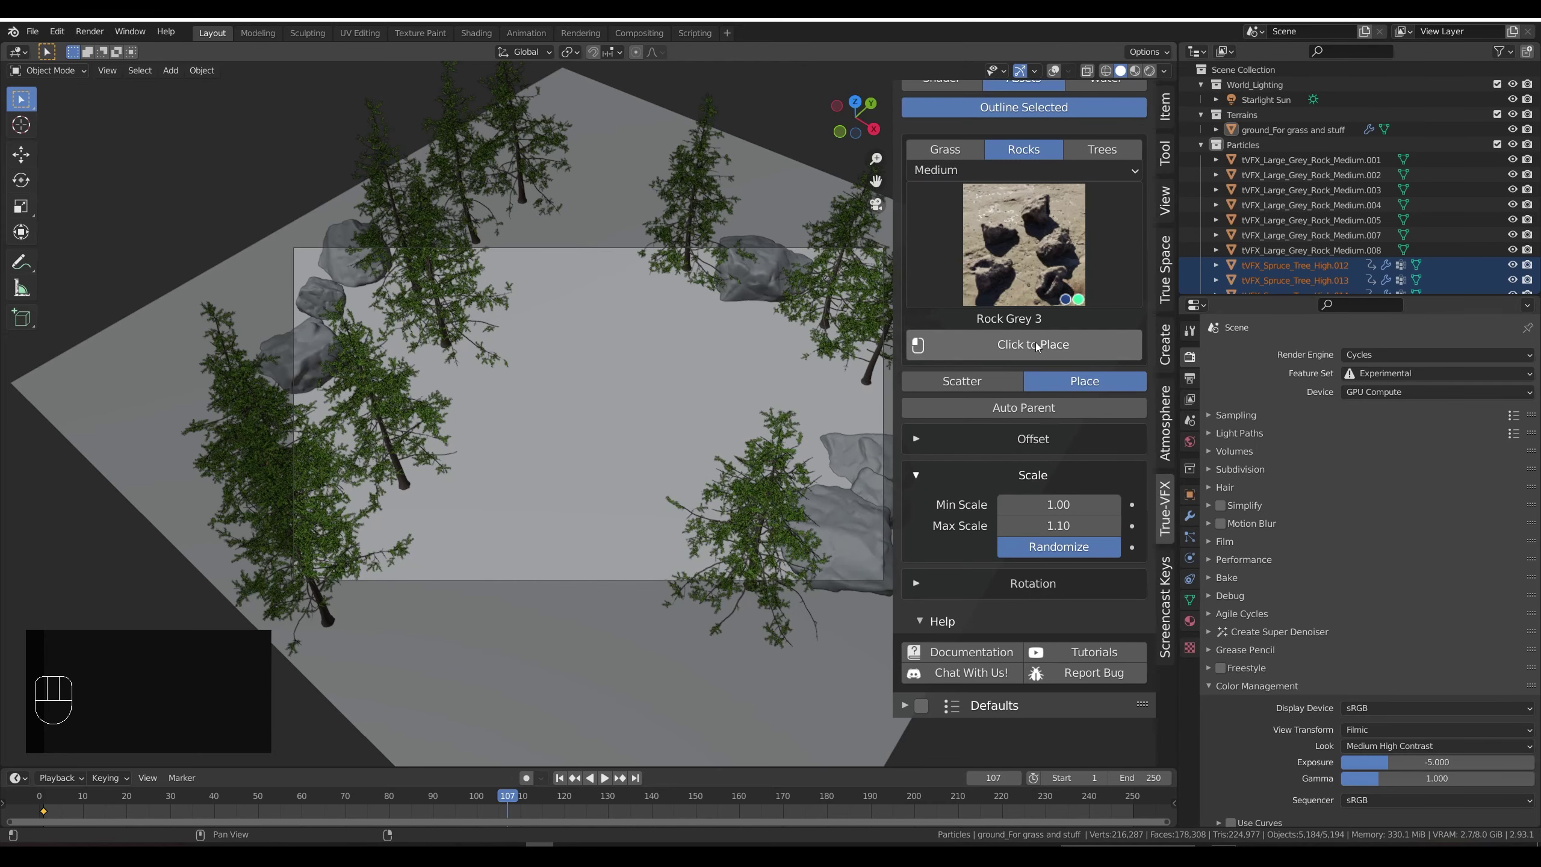
pyautogui.click(908, 597)
pyautogui.click(940, 594)
pyautogui.scroll(-3)
pyautogui.click(1067, 644)
pyautogui.click(1036, 637)
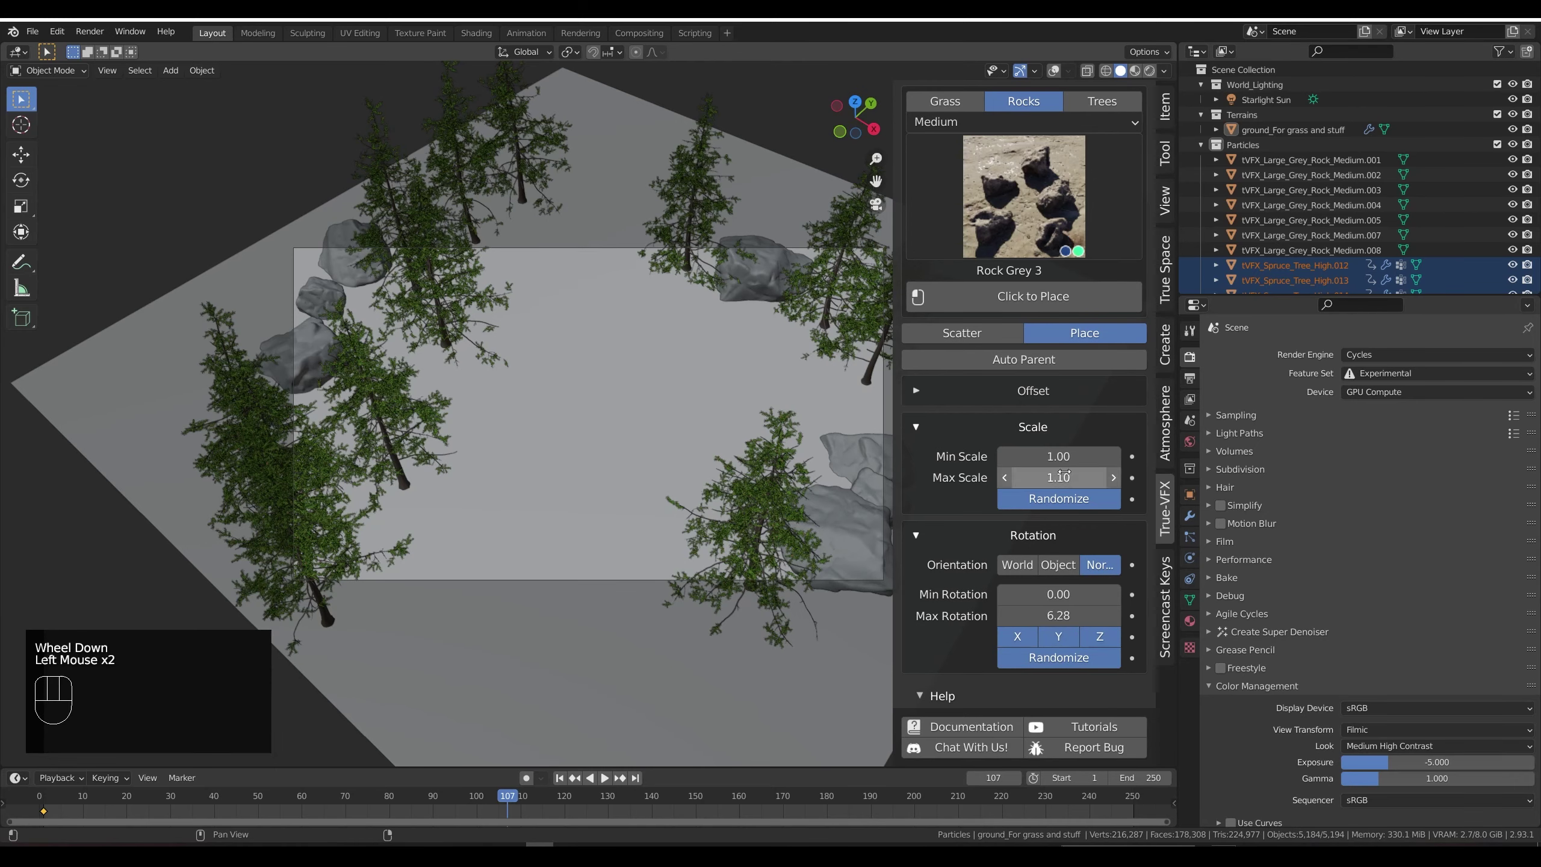
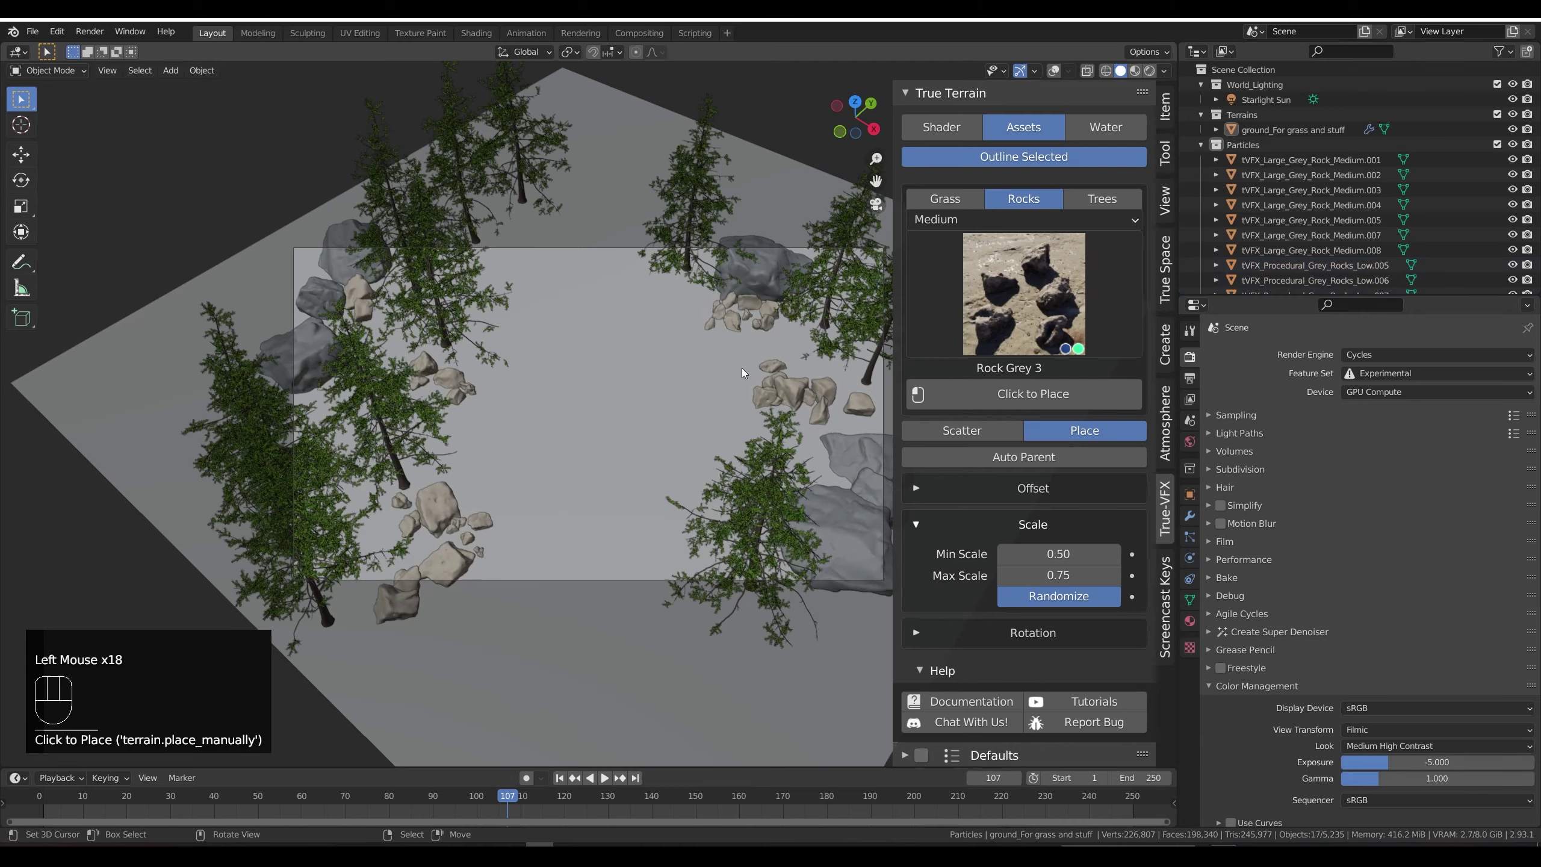
# Step: Preview the scattered rocks in Rendered shading and return to Solid
pyautogui.press('shift+z')
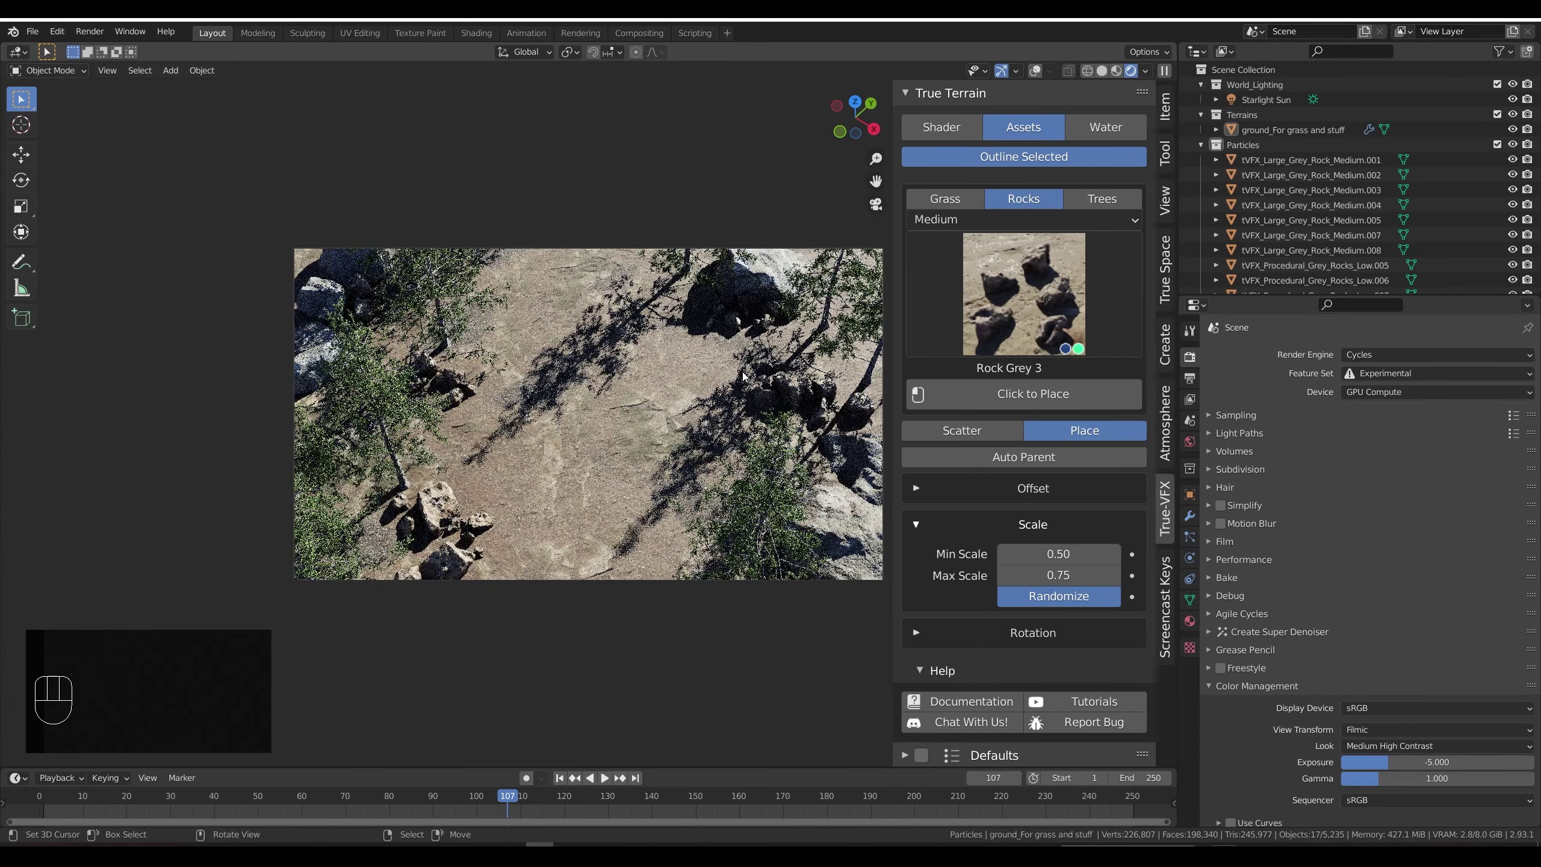
pyautogui.press('shift+z')
pyautogui.rightClick(625, 330)
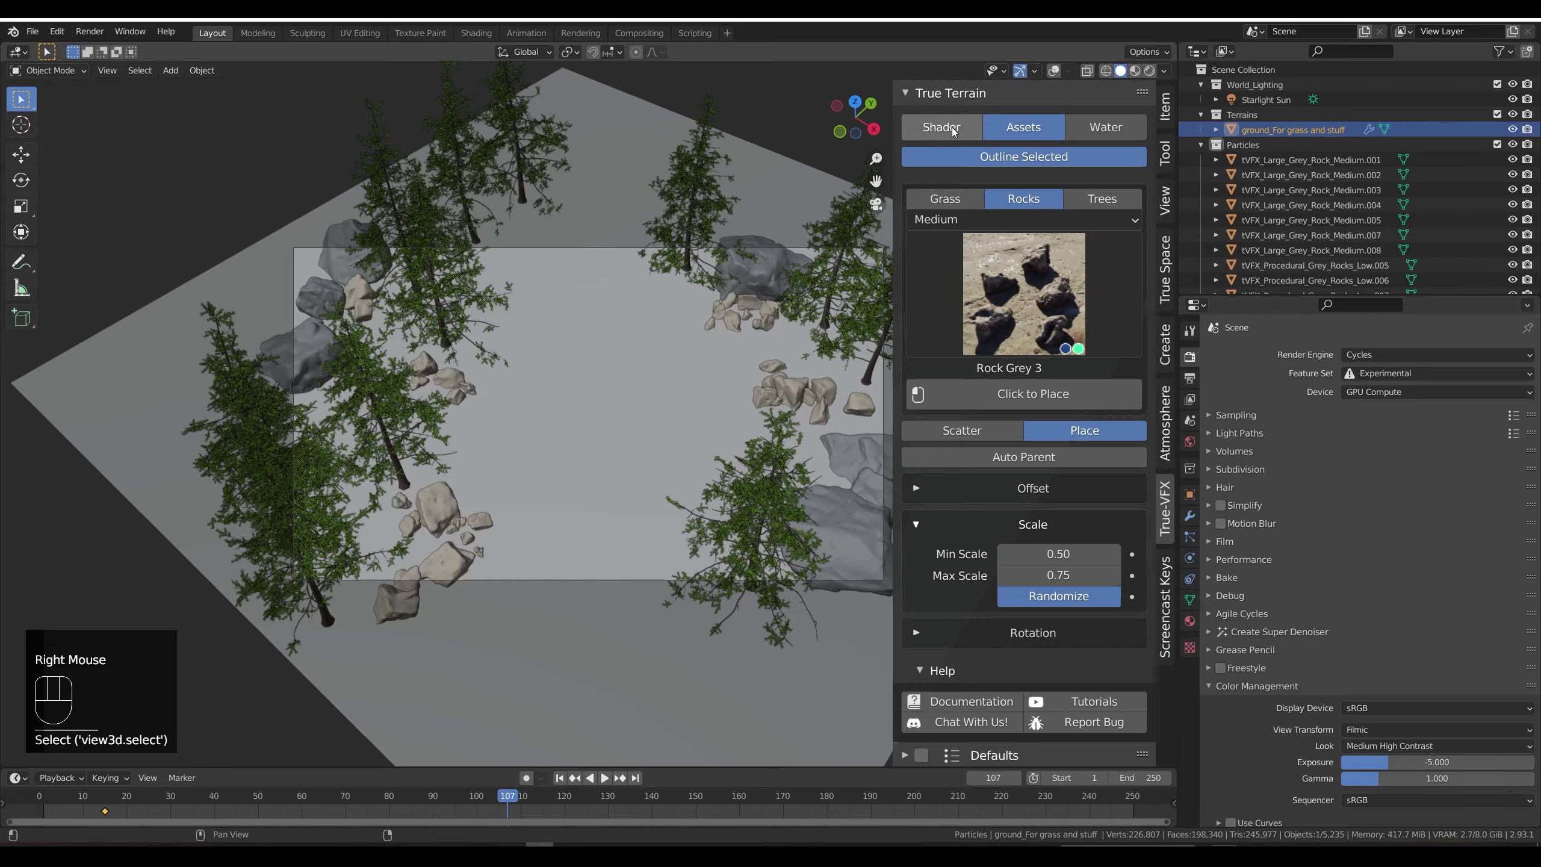
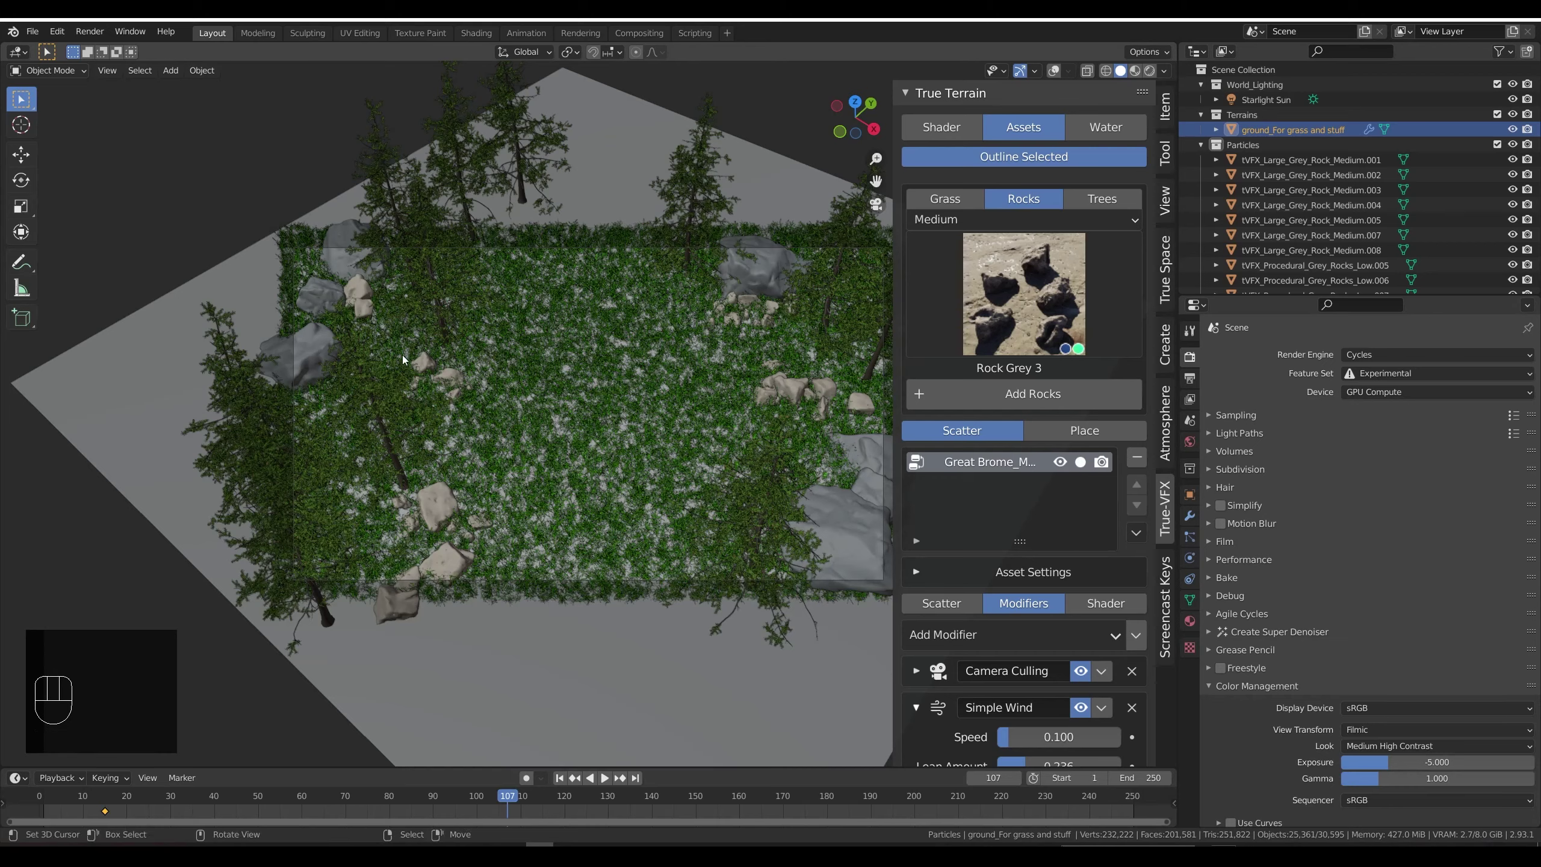
# Step: Collapse the wind modifier settings and the Particles collection in the Outliner
pyautogui.scroll(-3)
pyautogui.click(919, 618)
pyautogui.scroll(-3)
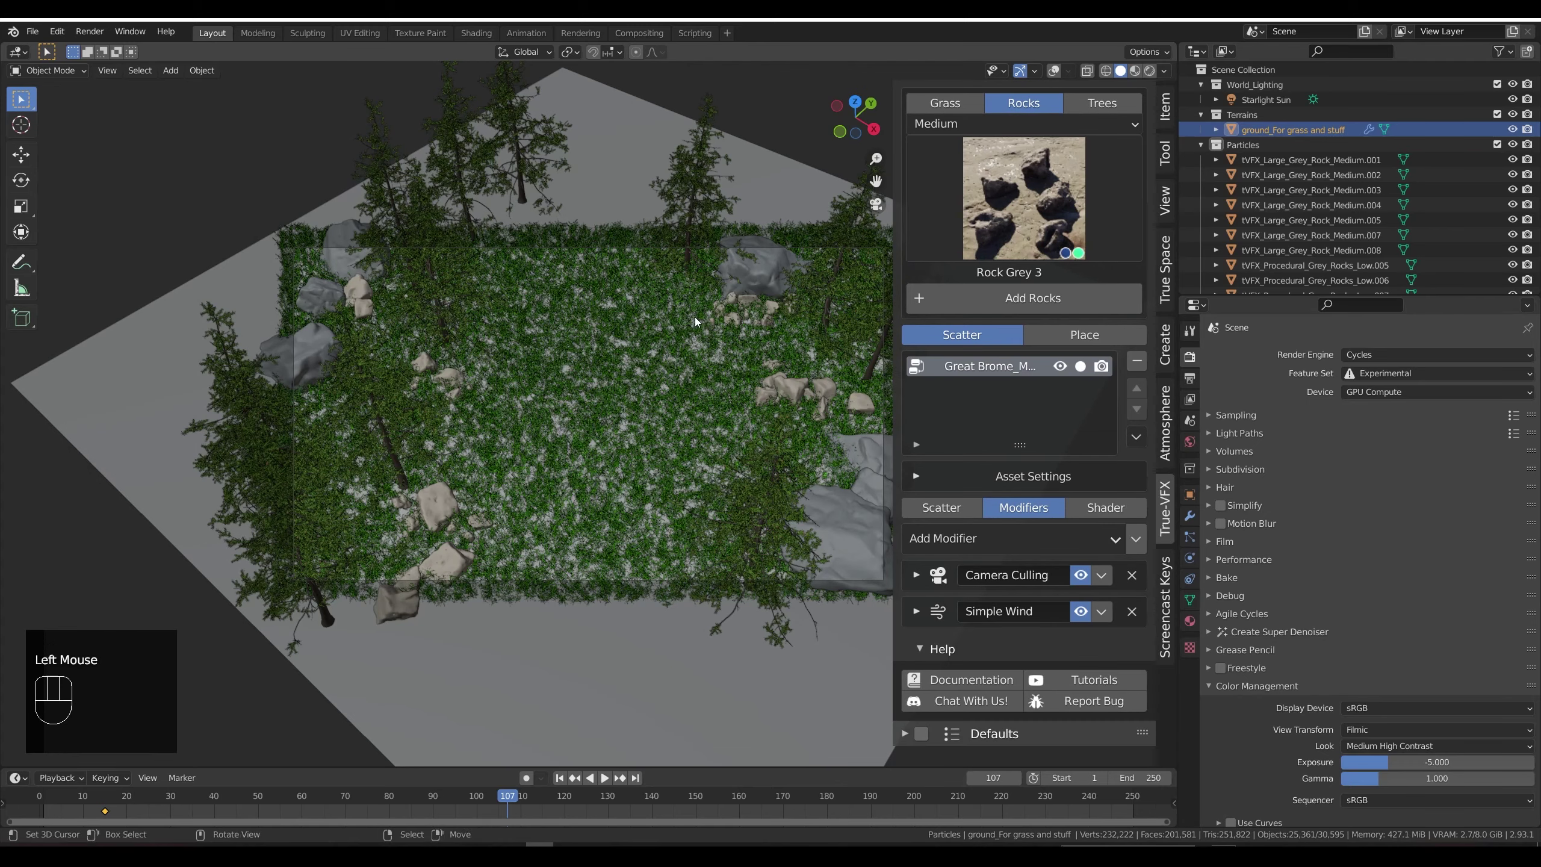
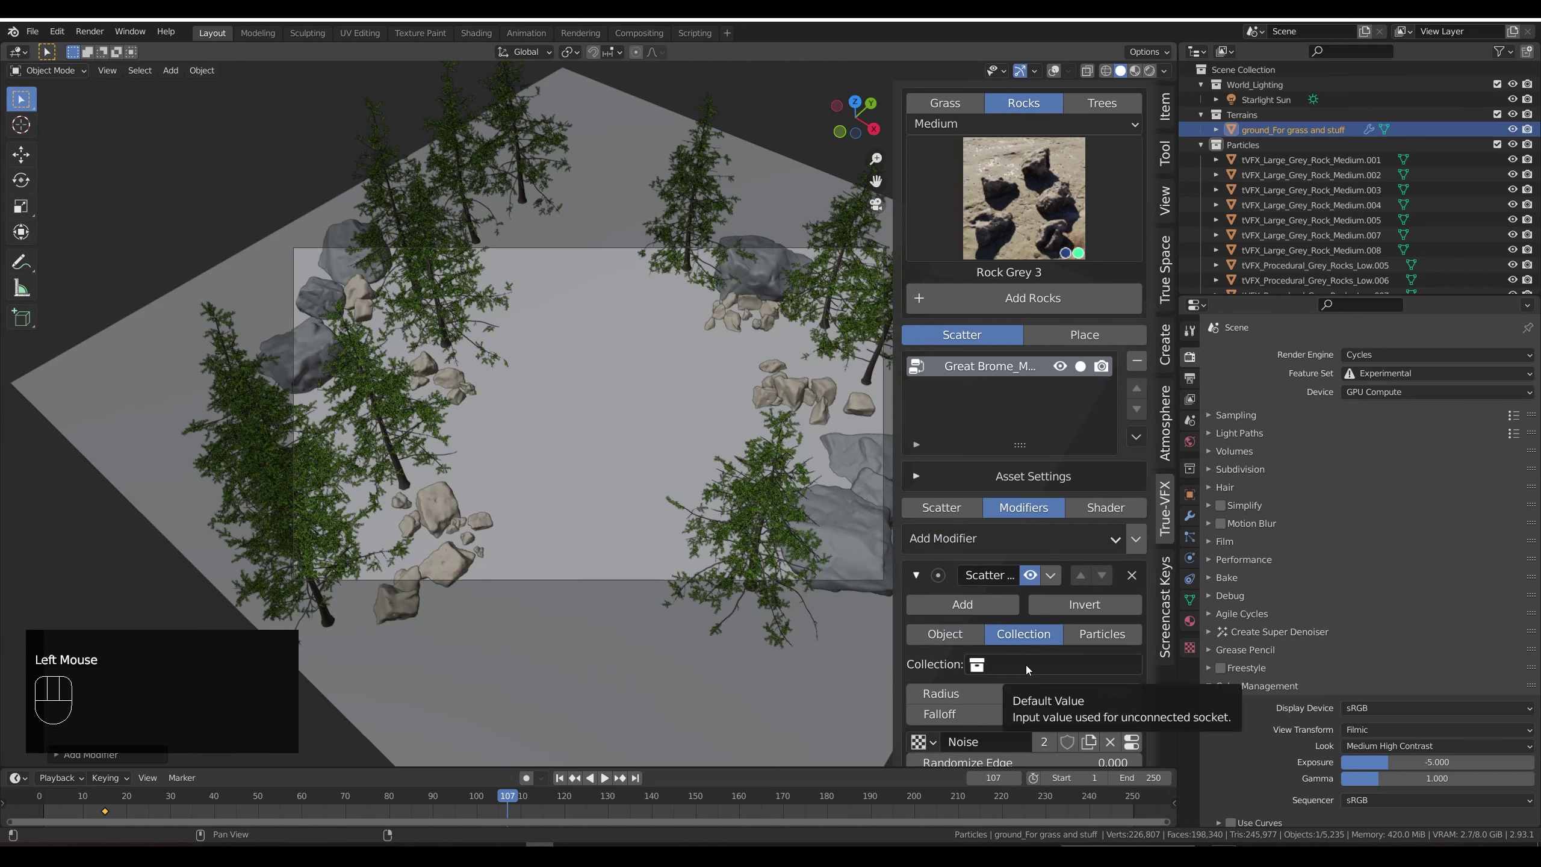
pyautogui.moveTo(1031, 668); pyautogui.dragTo(995, 546)
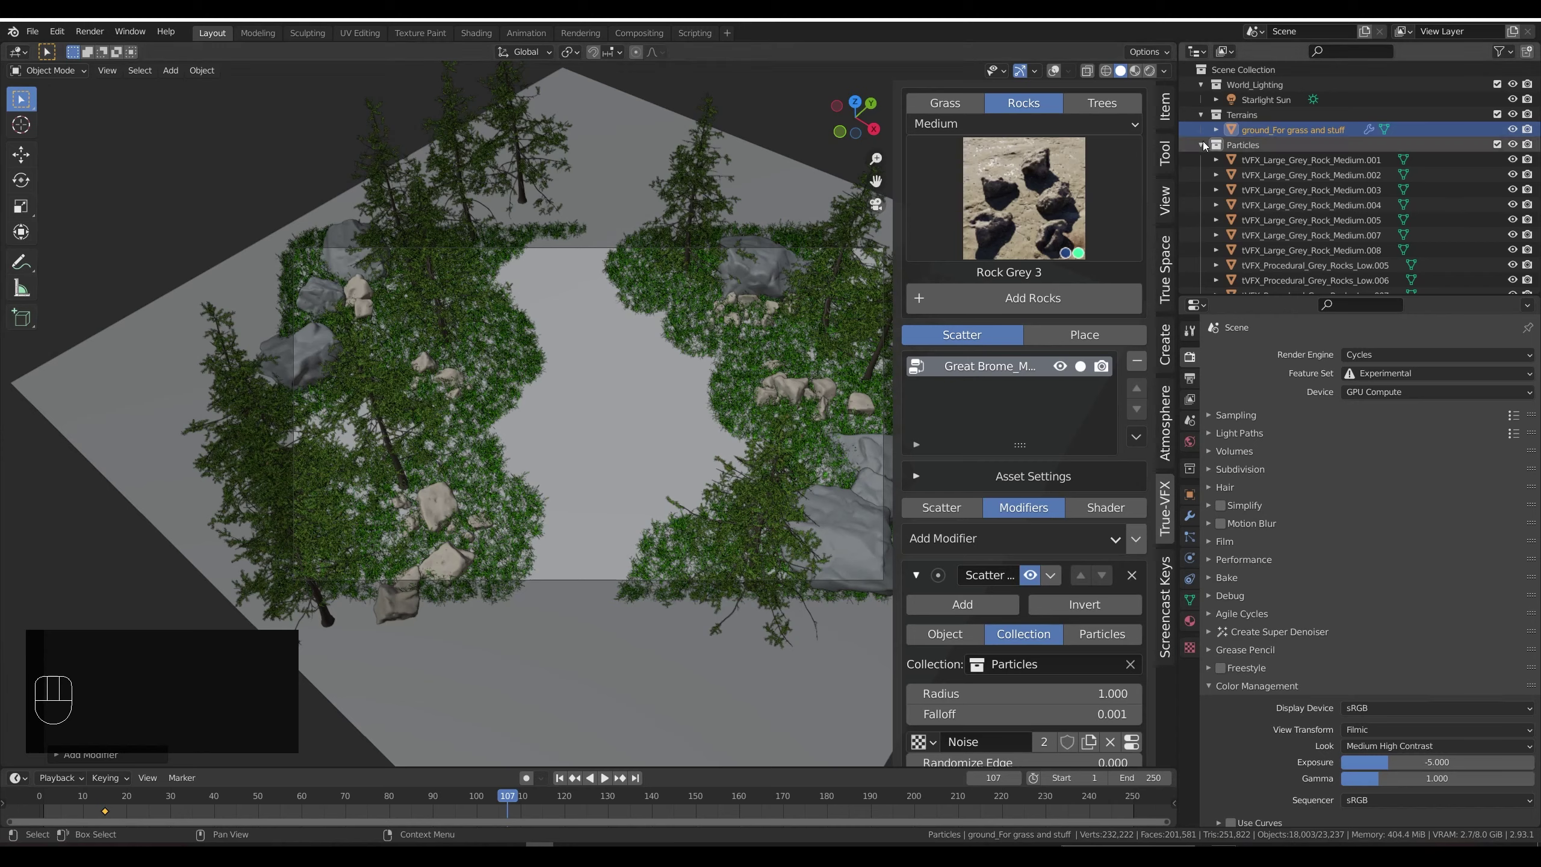
pyautogui.click(1208, 147)
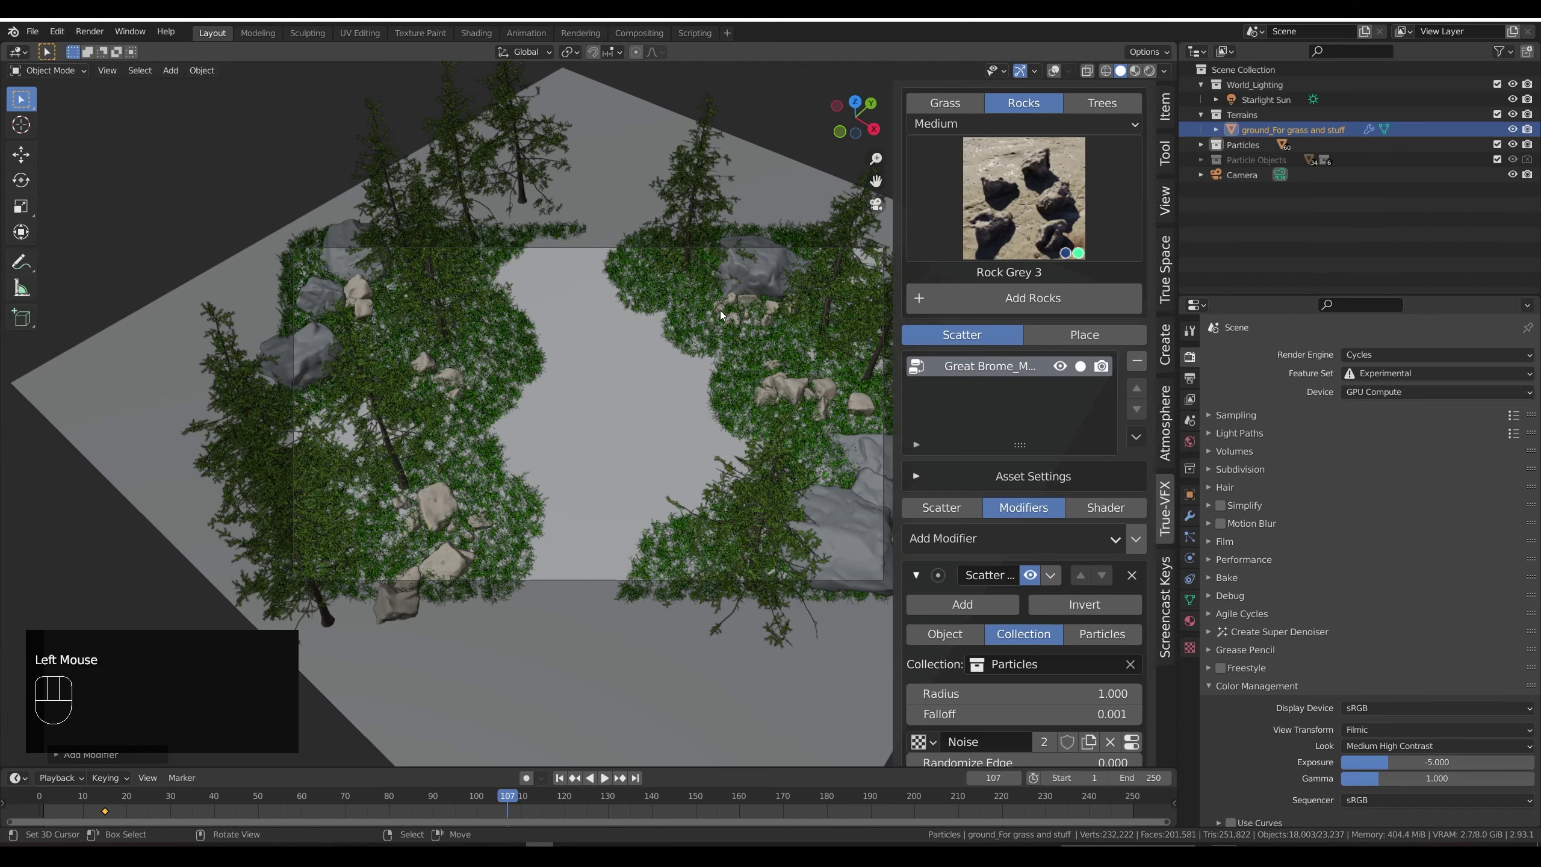
# Step: Invert the Scatter Collection modifier so grass avoids rocks, with Radius 0 and Falloff 0.5
pyautogui.scroll(-3)
pyautogui.click(1090, 512)
pyautogui.scroll(-3)
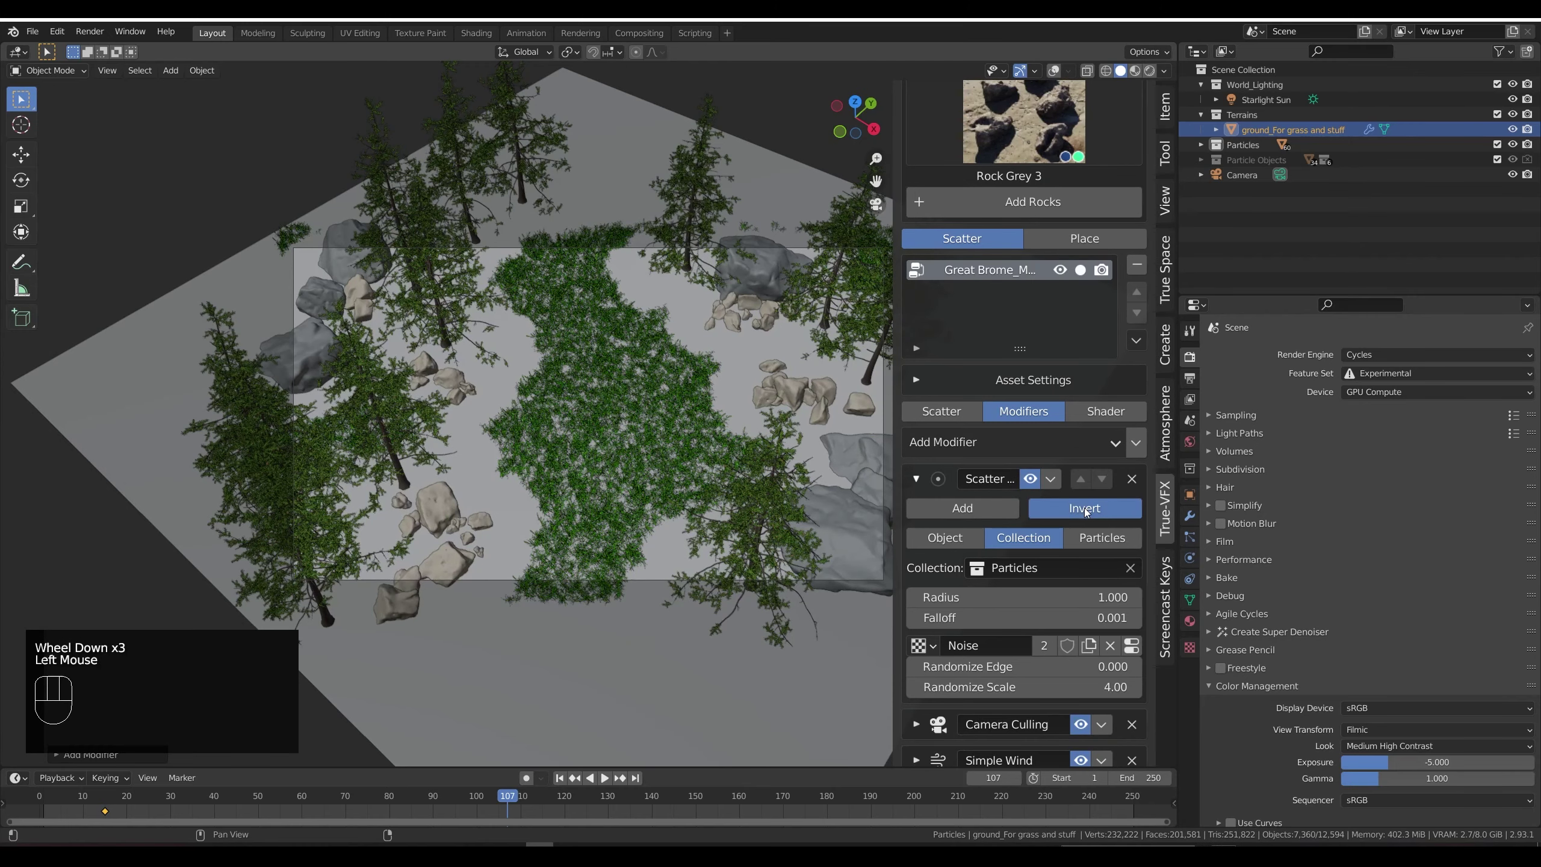
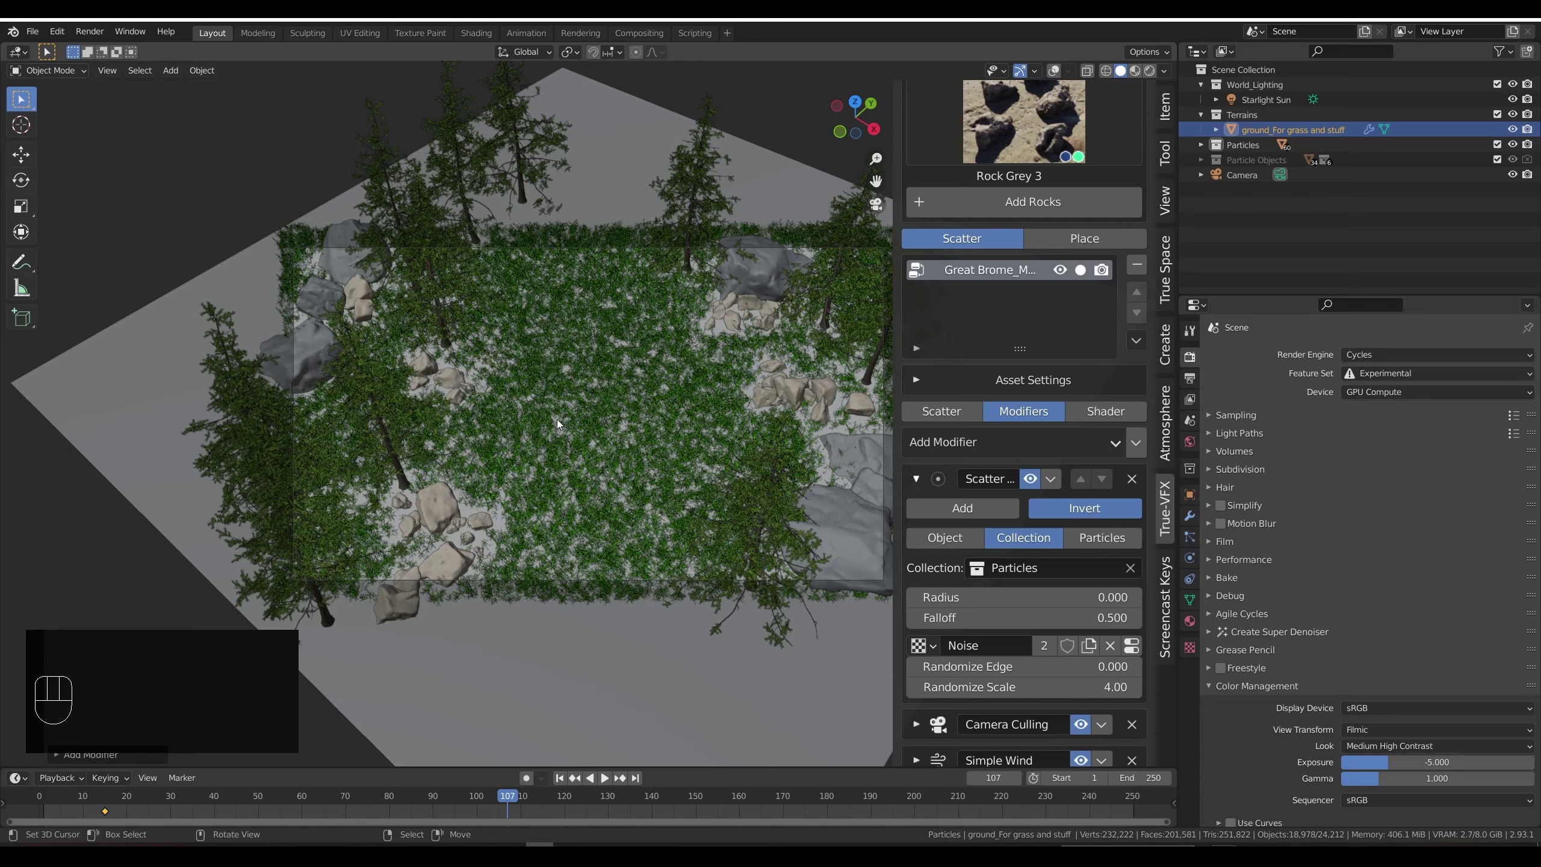
# Step: Raise grass Density Max from 150 to 300 and set the Scatter Around falloff to 0.330
pyautogui.scroll(-3)
pyautogui.scroll(3)
pyautogui.click(966, 416)
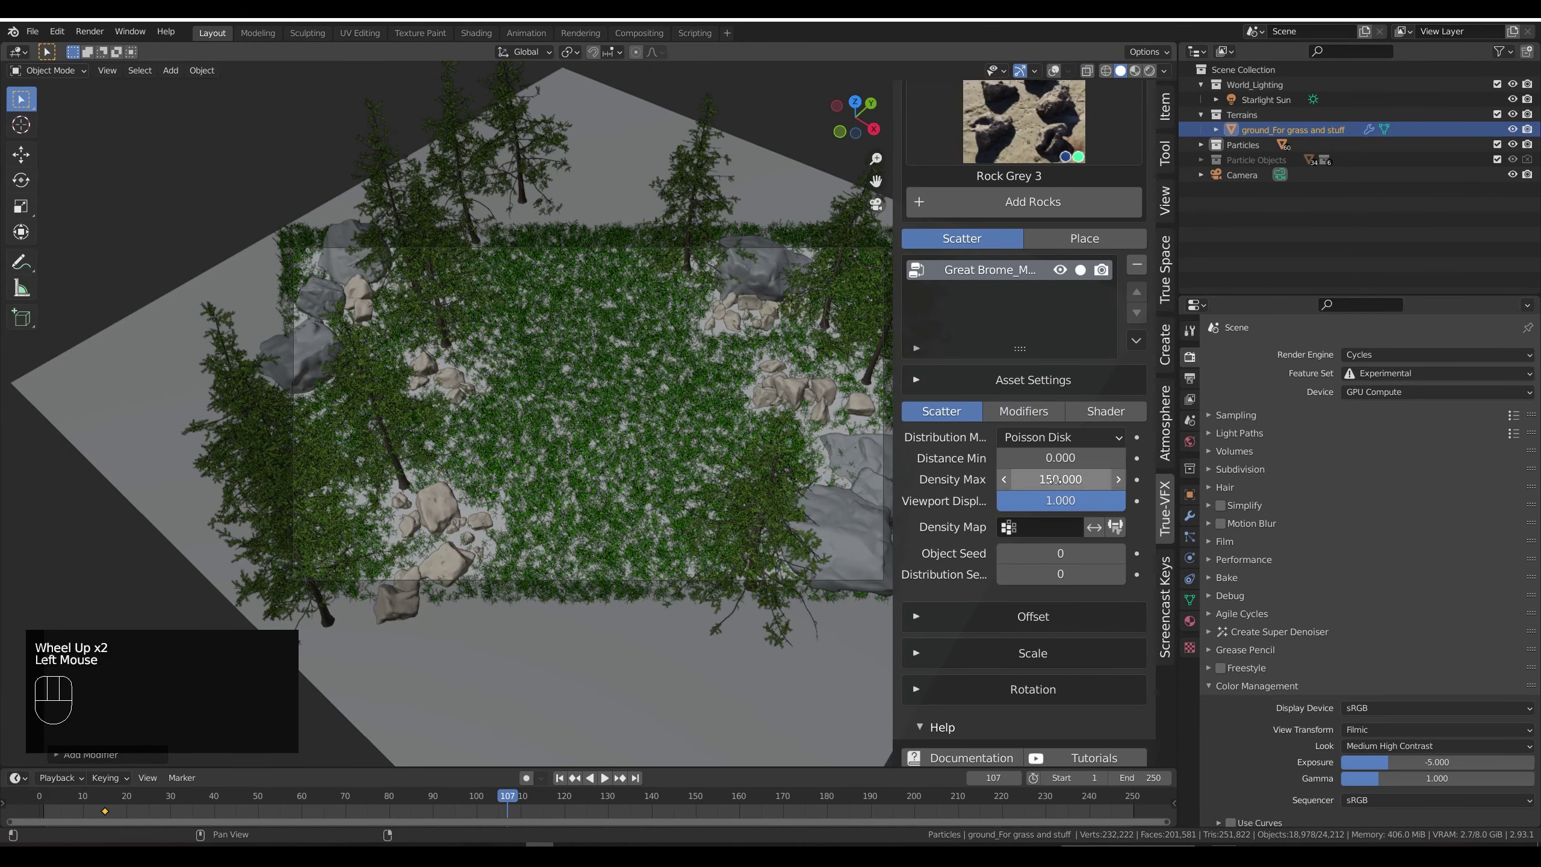
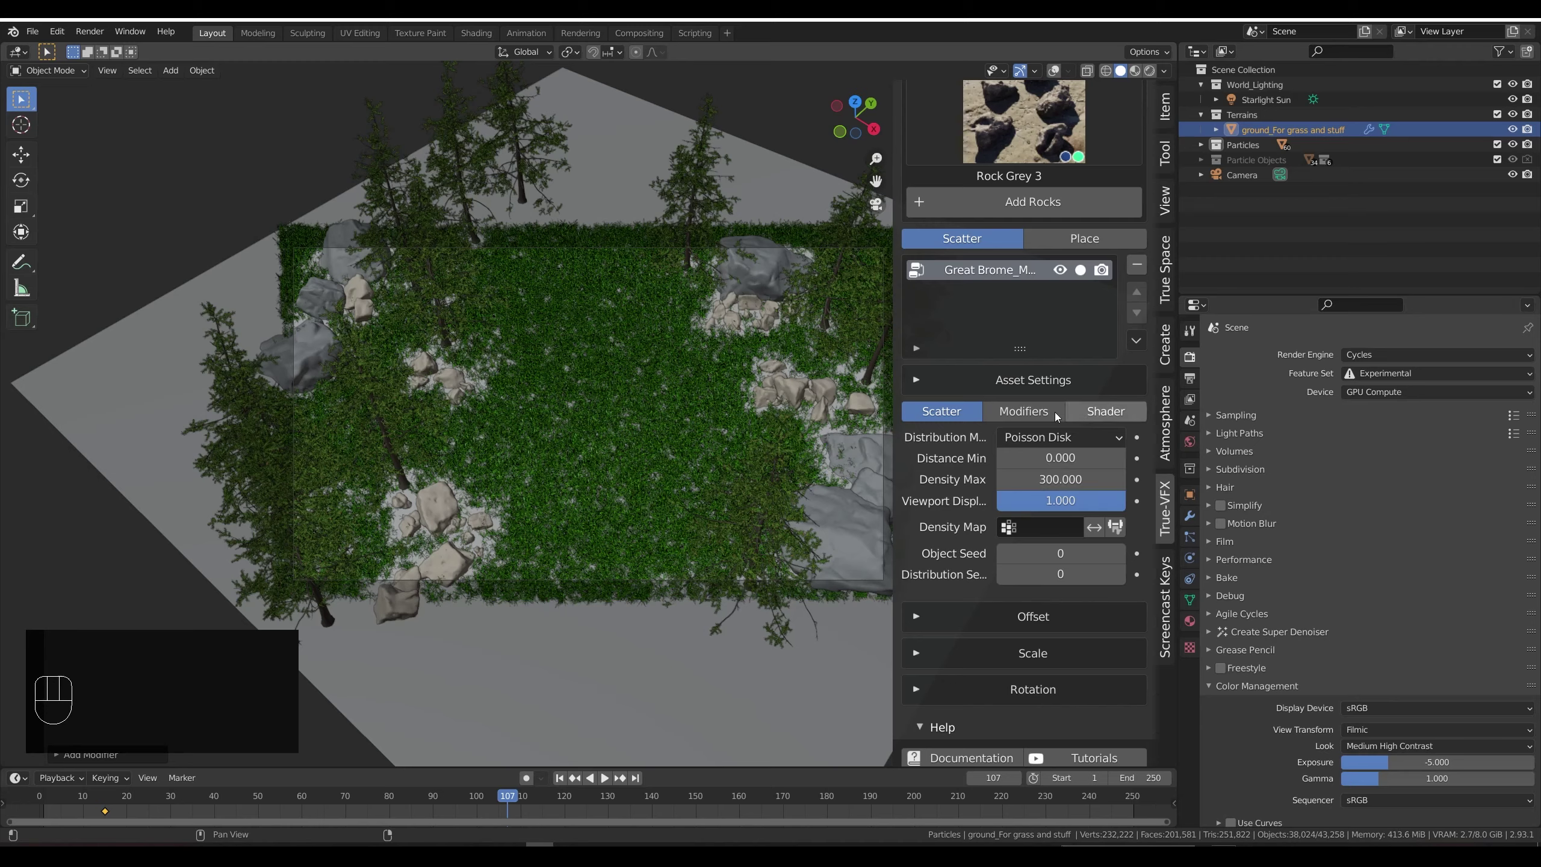
pyautogui.click(1052, 419)
pyautogui.scroll(-3)
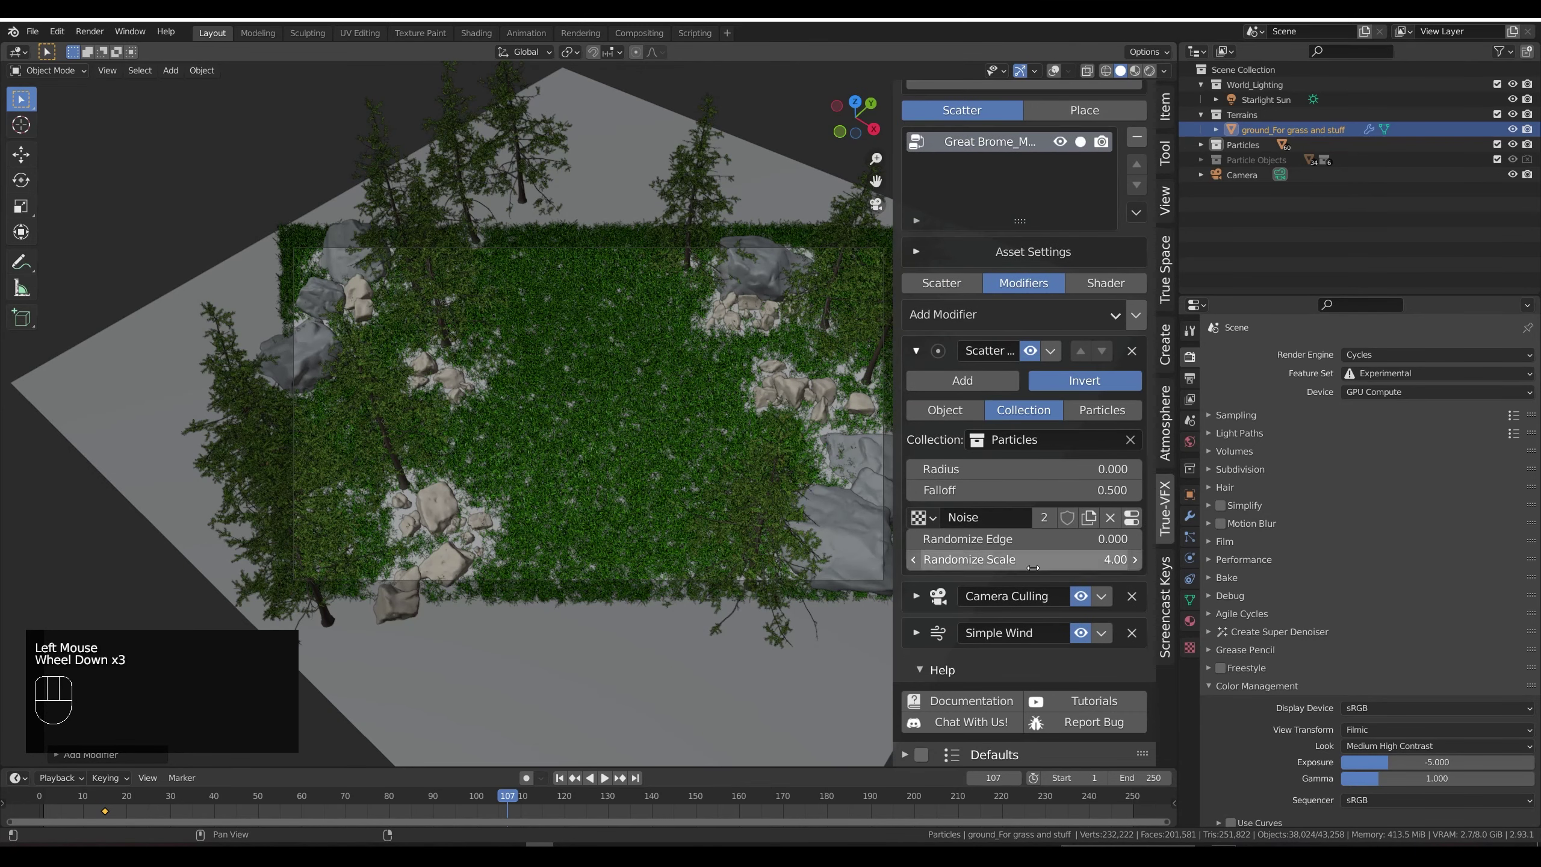
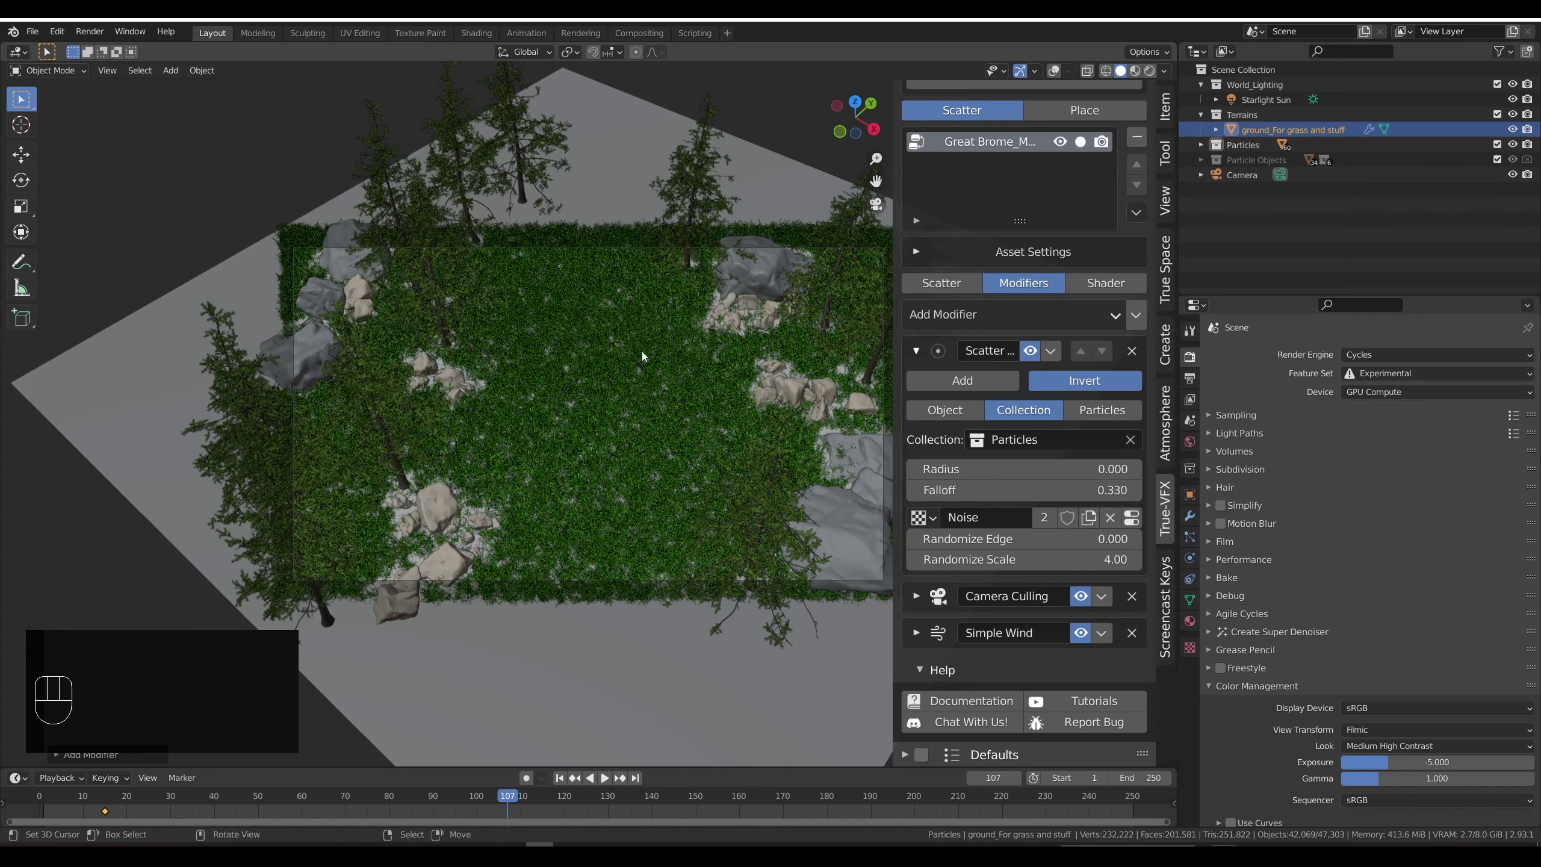
# Step: Preview the denser grass in rendered shading and return to solid
pyautogui.press('shift+z')
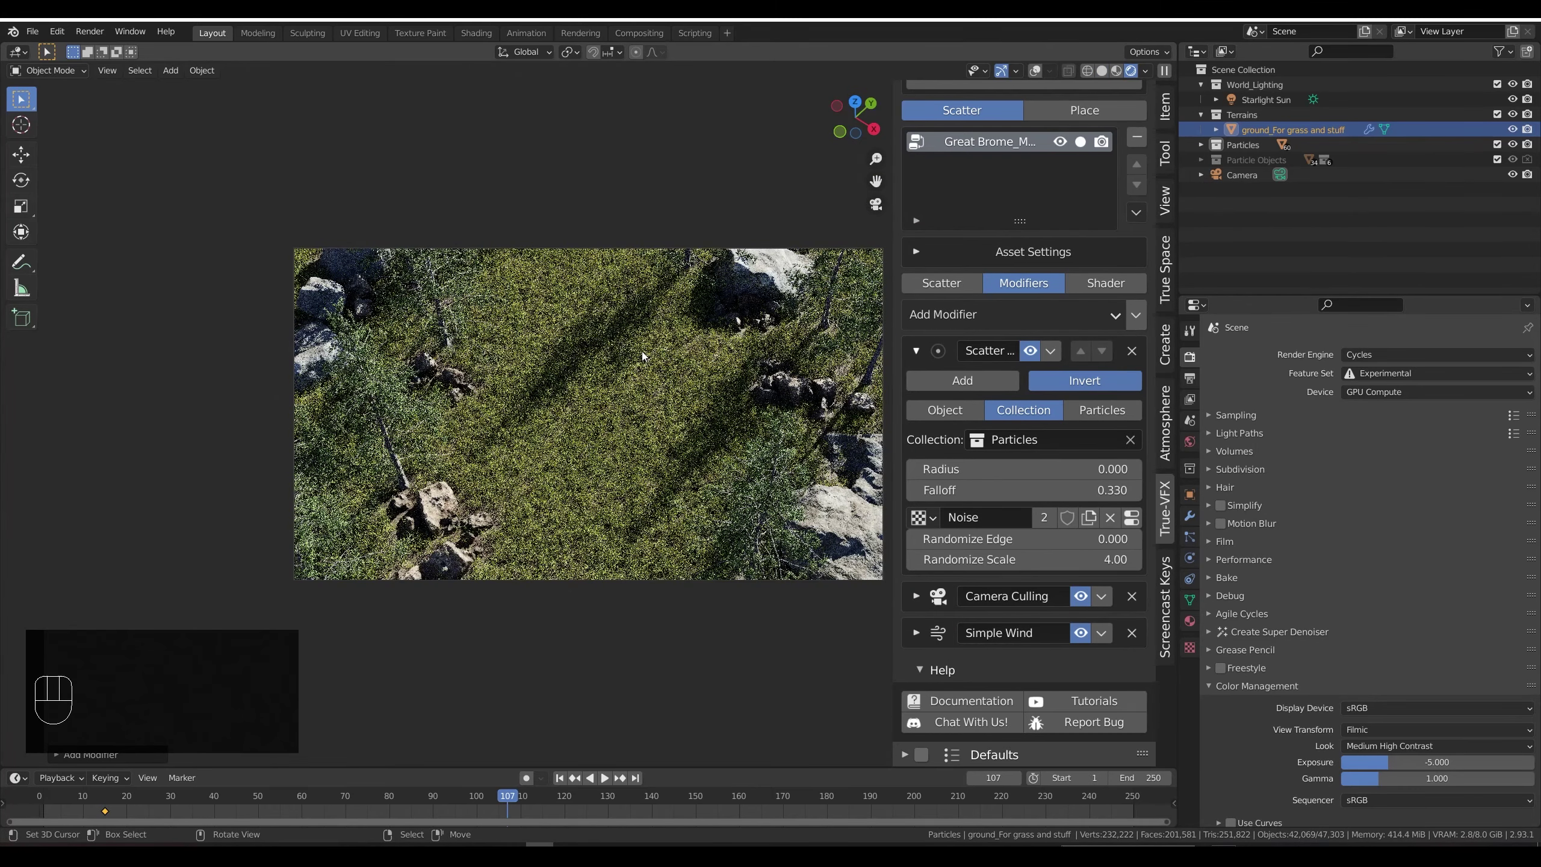
pyautogui.press('shift+z')
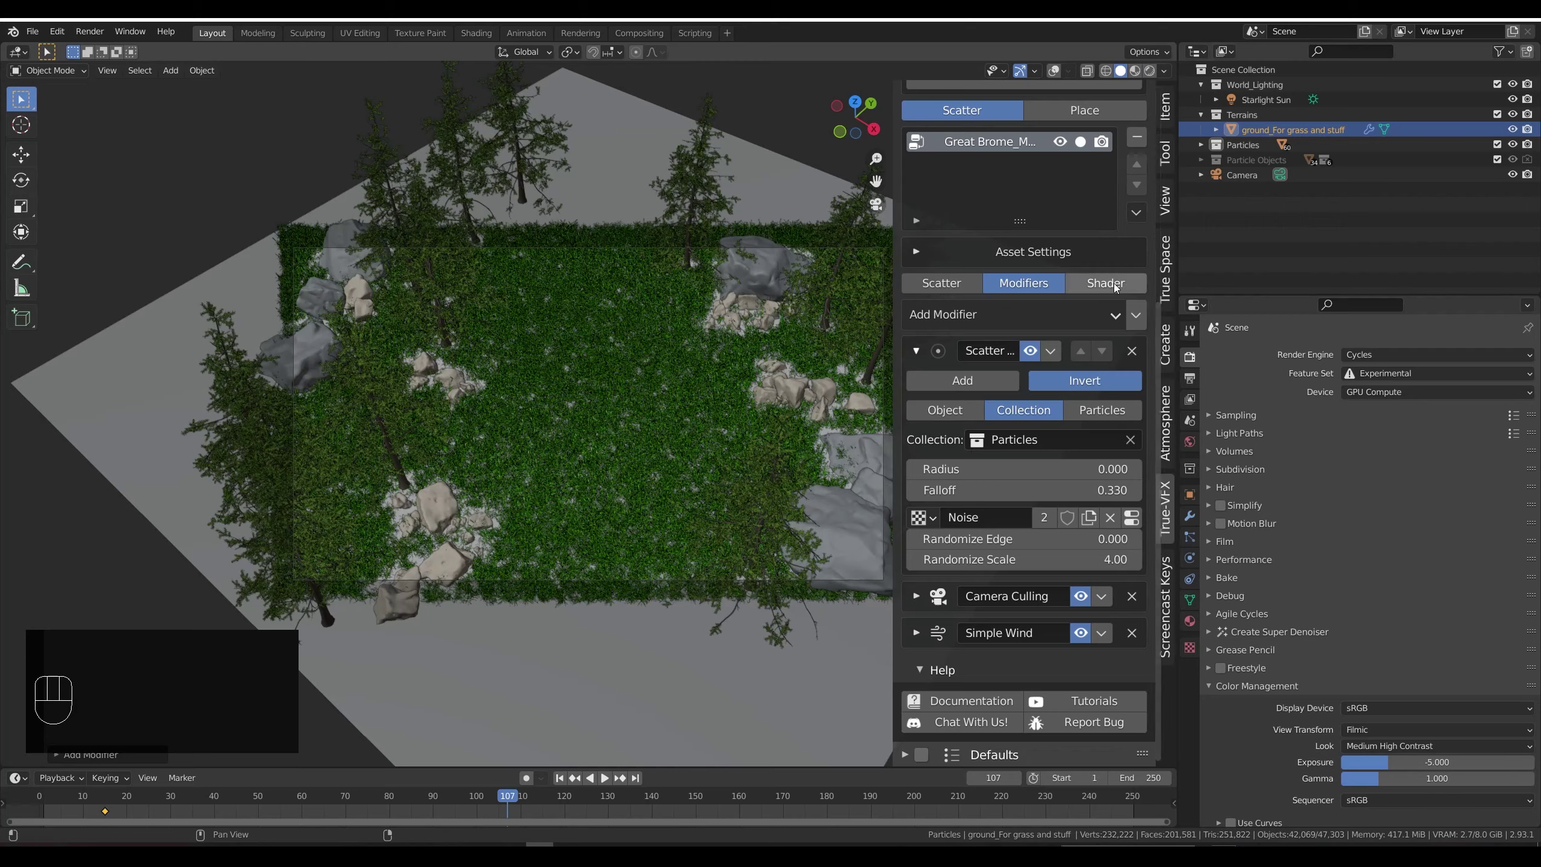
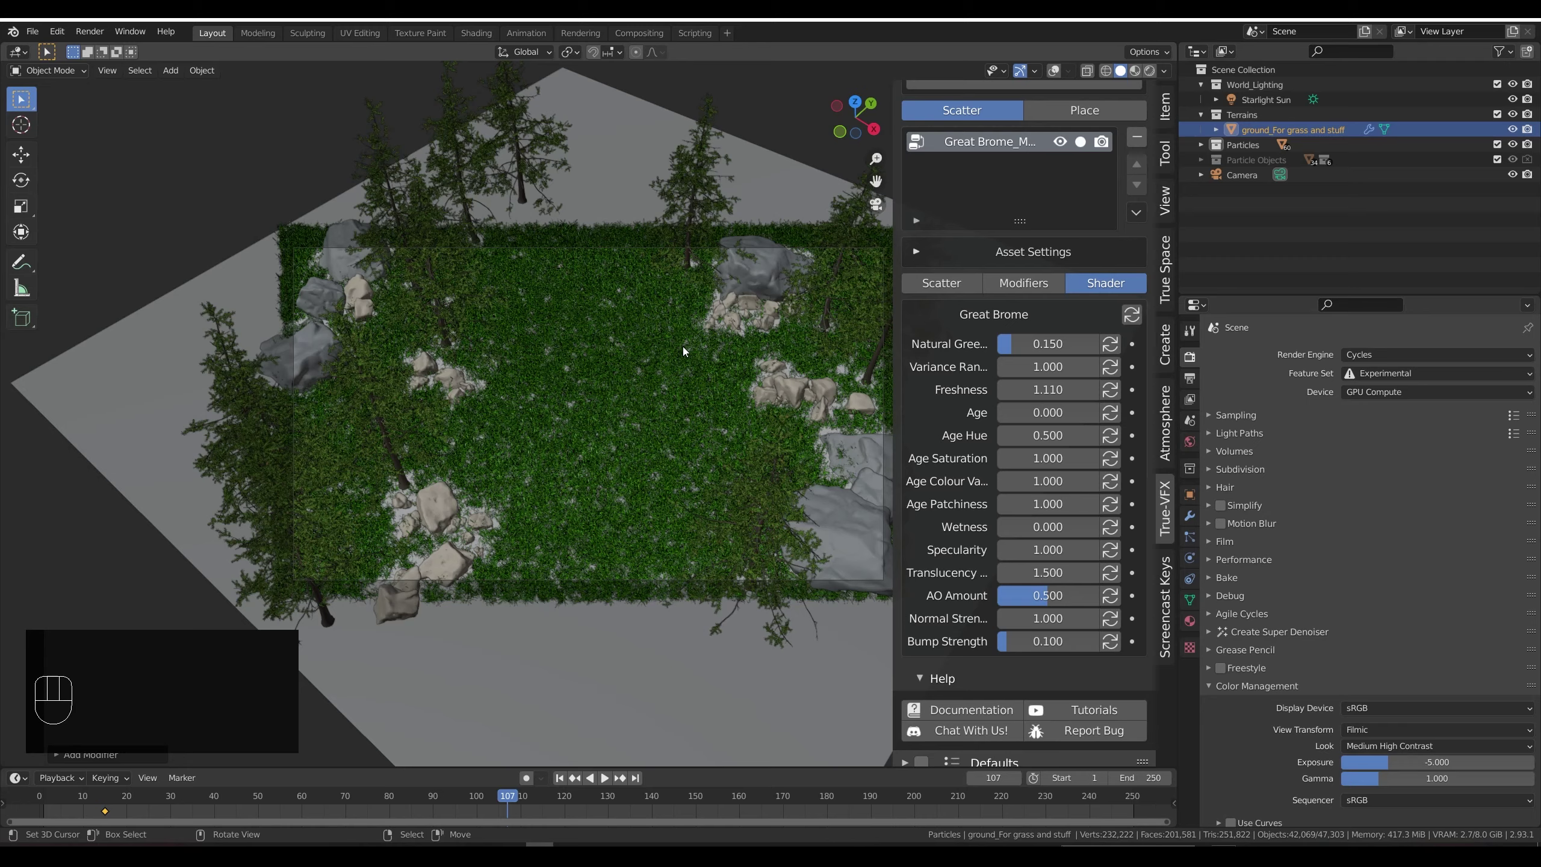
# Step: Check the grass Asset Settings and set Viewport Display to 0.100
pyautogui.scroll(3)
pyautogui.click(923, 378)
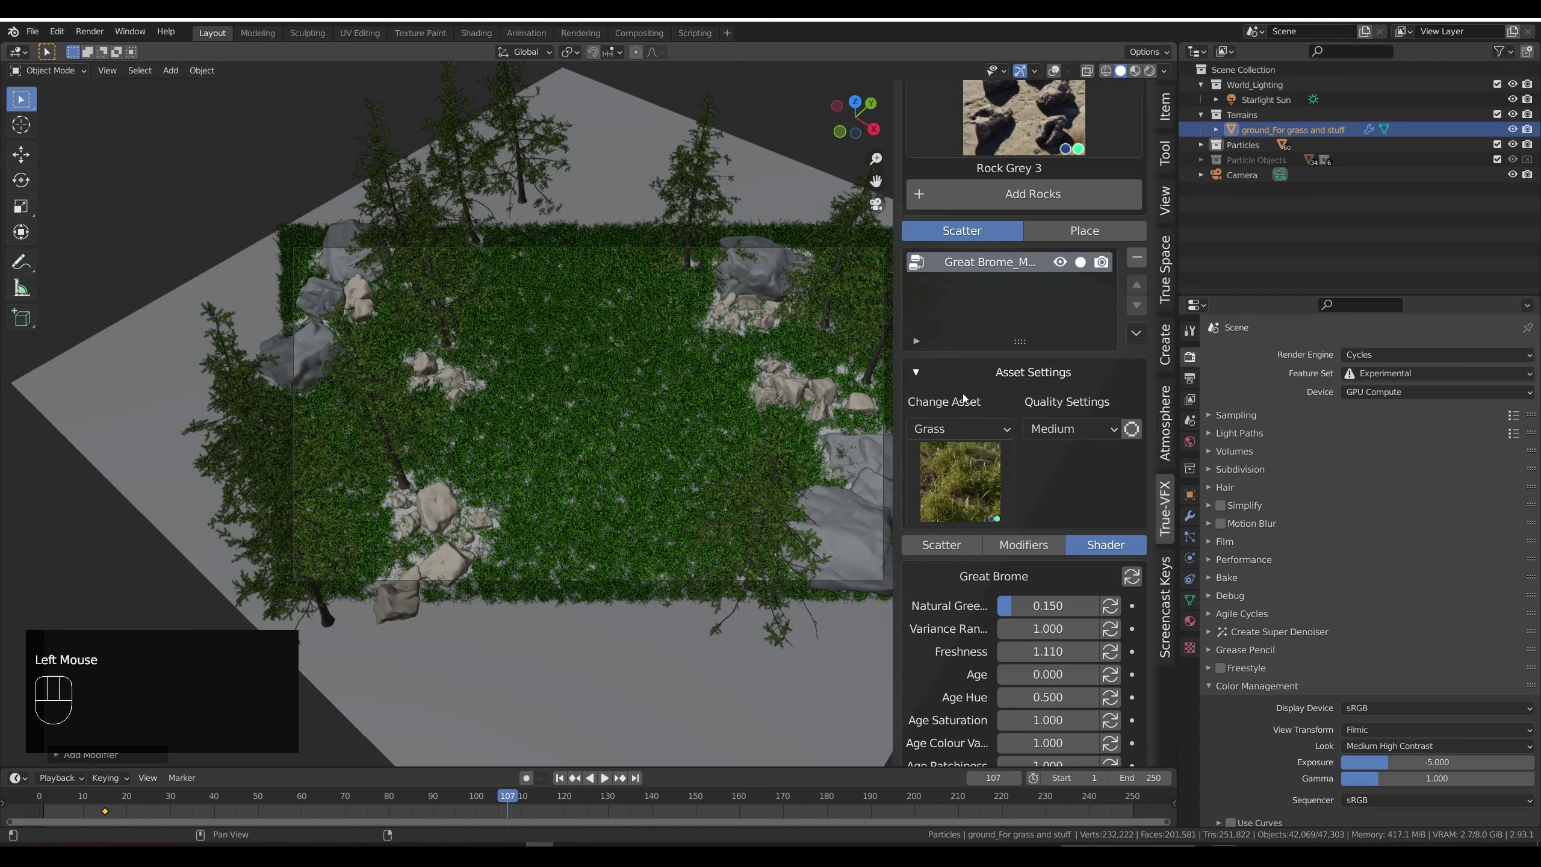
pyautogui.click(921, 372)
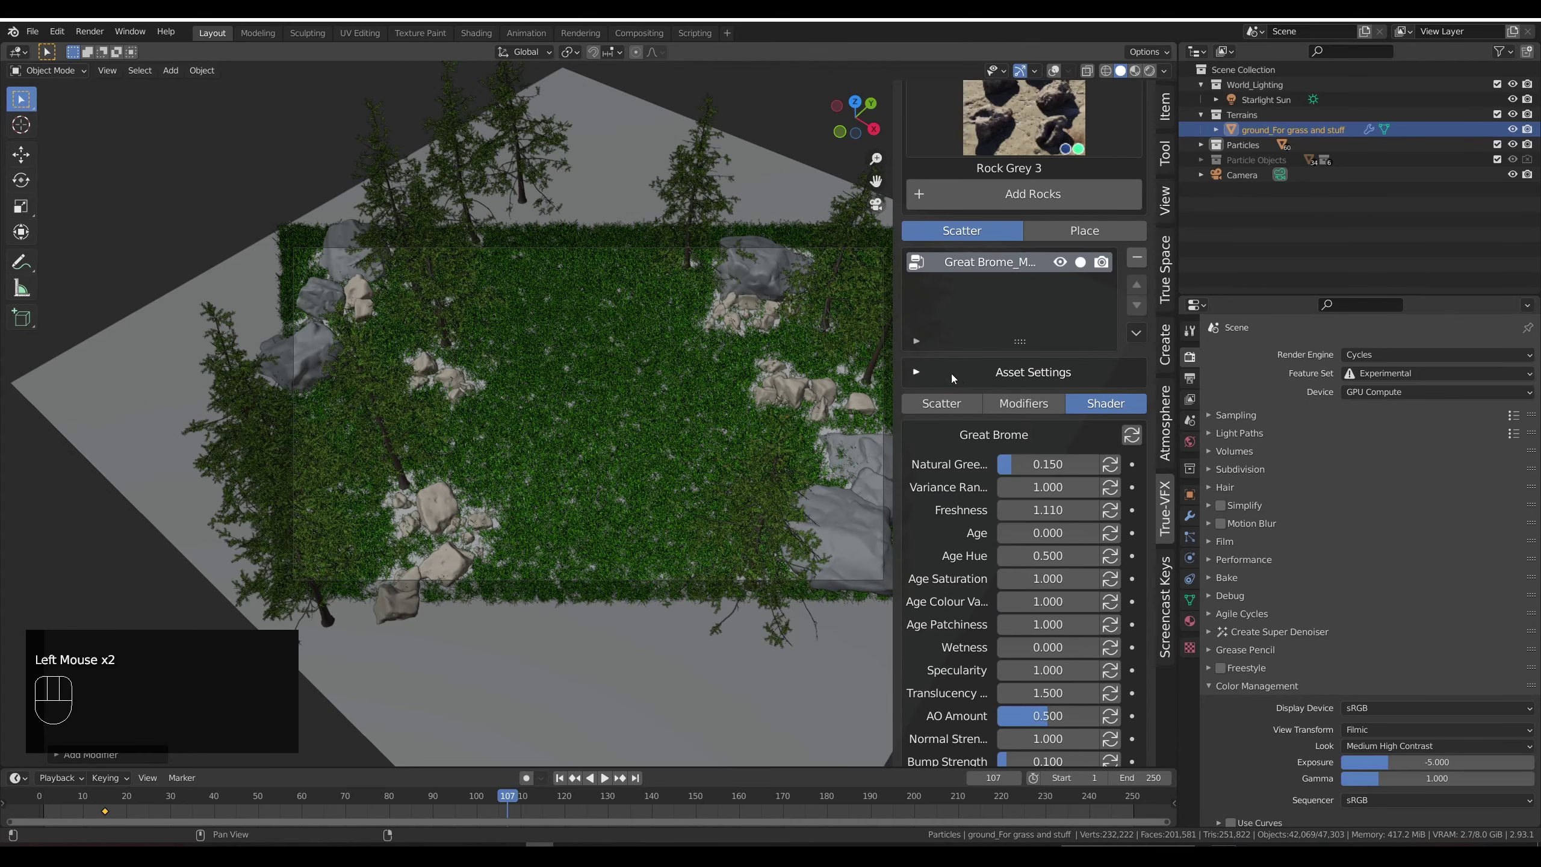
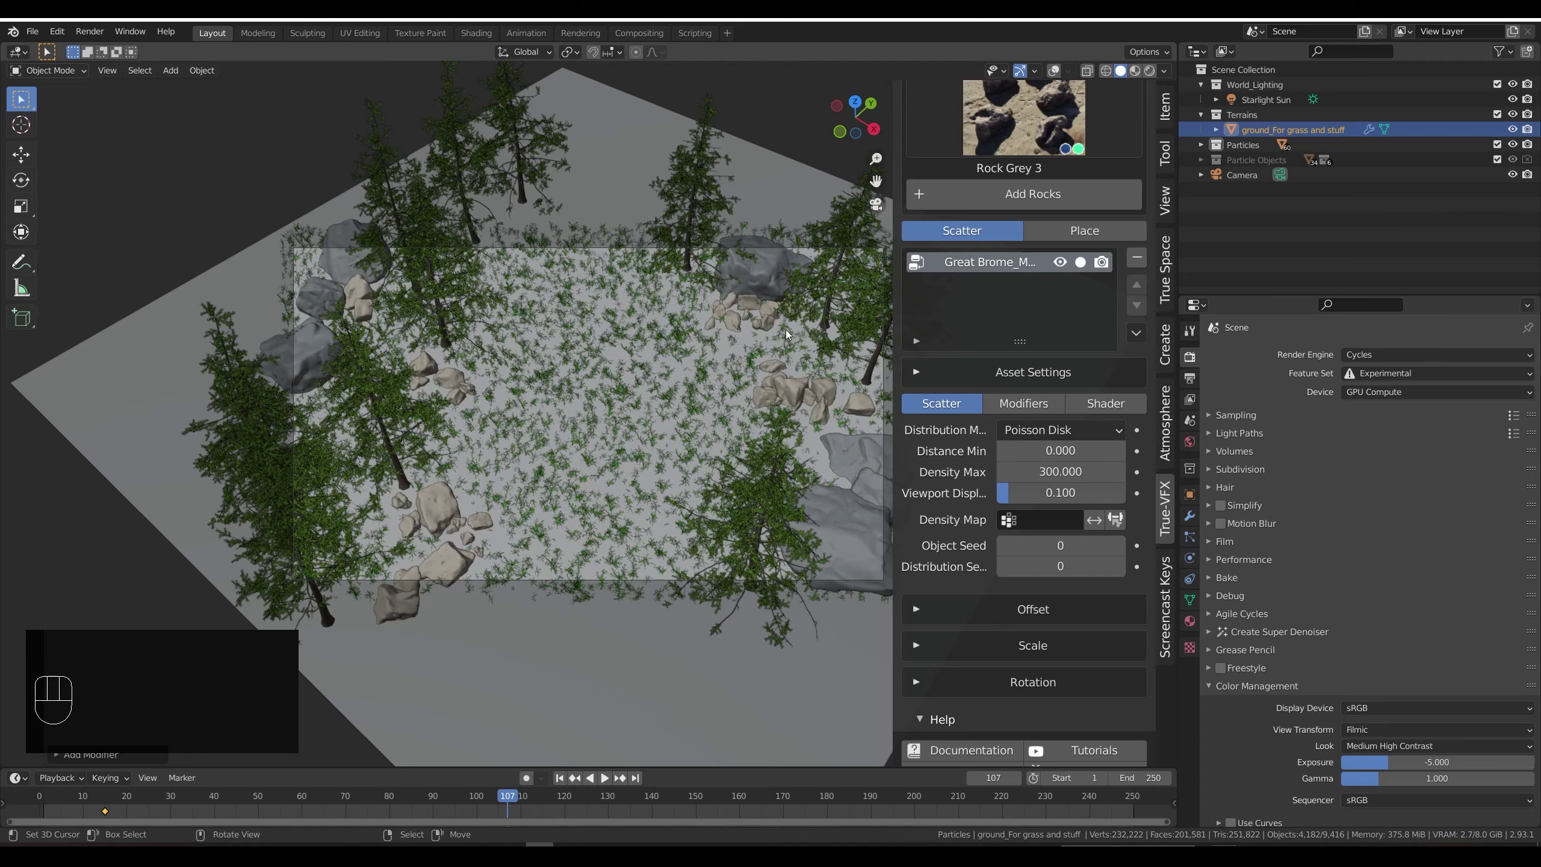
# Step: Add a Path Mask modifier to the Great Brome grass with distance 1.000 and falloff 0.100
pyautogui.click(1028, 402)
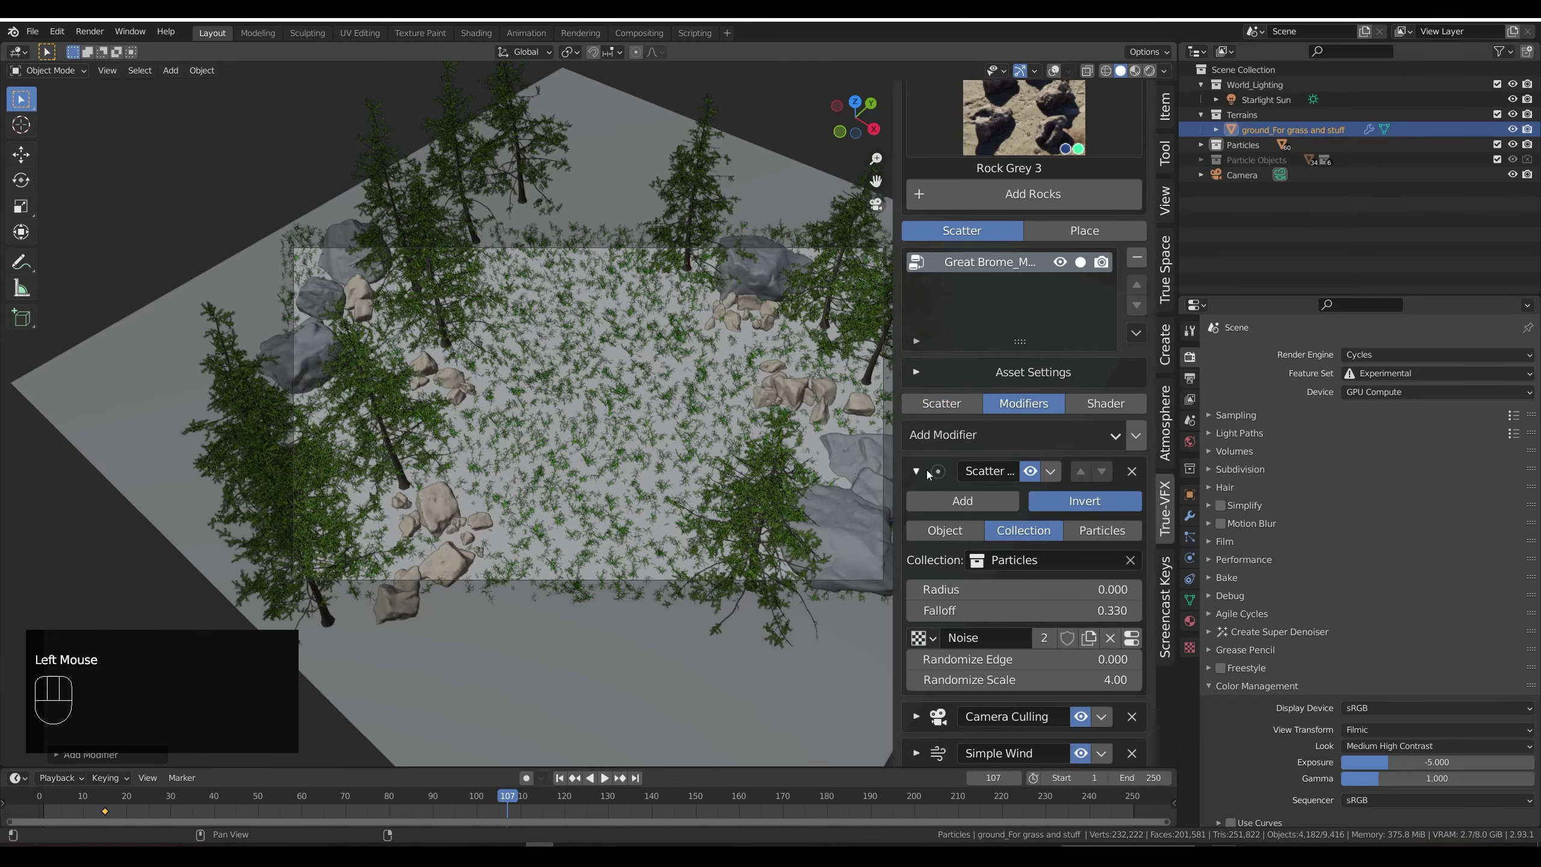
pyautogui.click(928, 472)
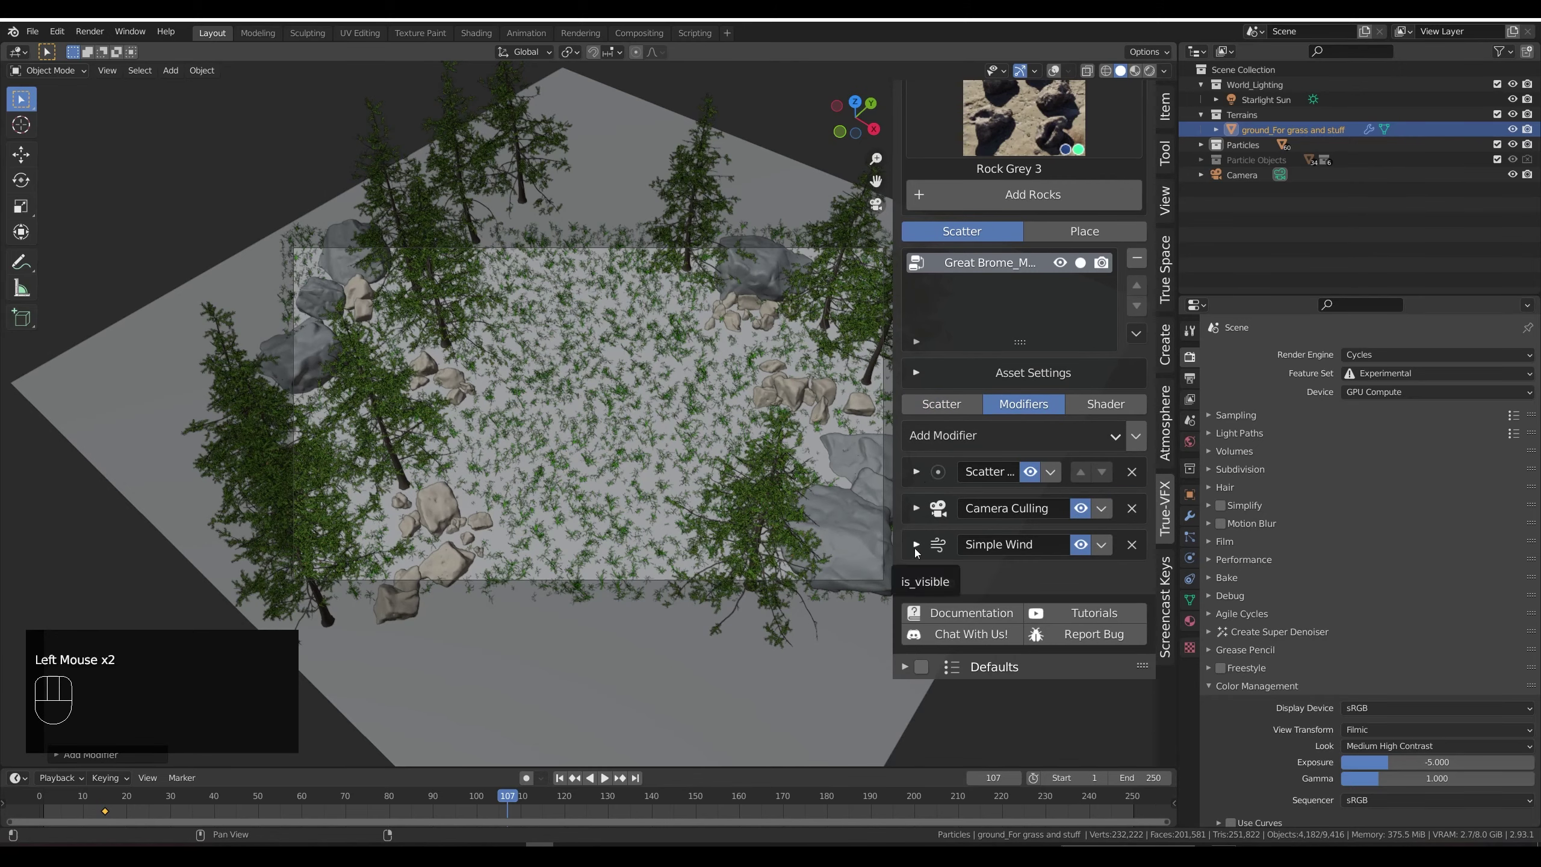
pyautogui.moveTo(959, 452); pyautogui.dragTo(979, 585)
pyautogui.scroll(-3)
pyautogui.scroll(-3)
# Step: Draw a winding path across the clearing for the Path Mask and set its Falloff to 1.0
pyautogui.click(1141, 442)
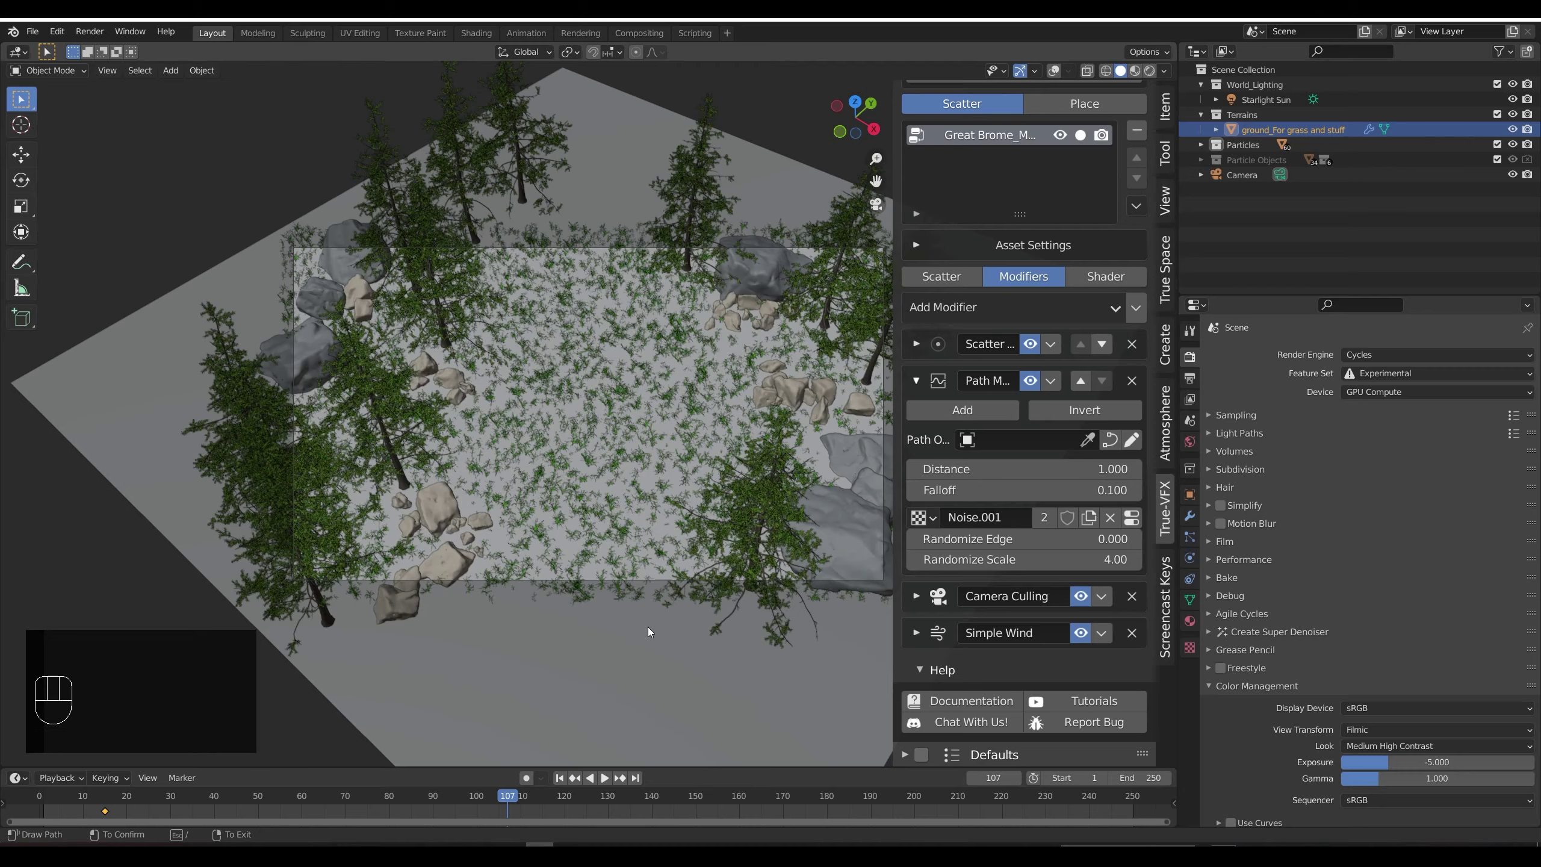
pyautogui.click(1062, 74)
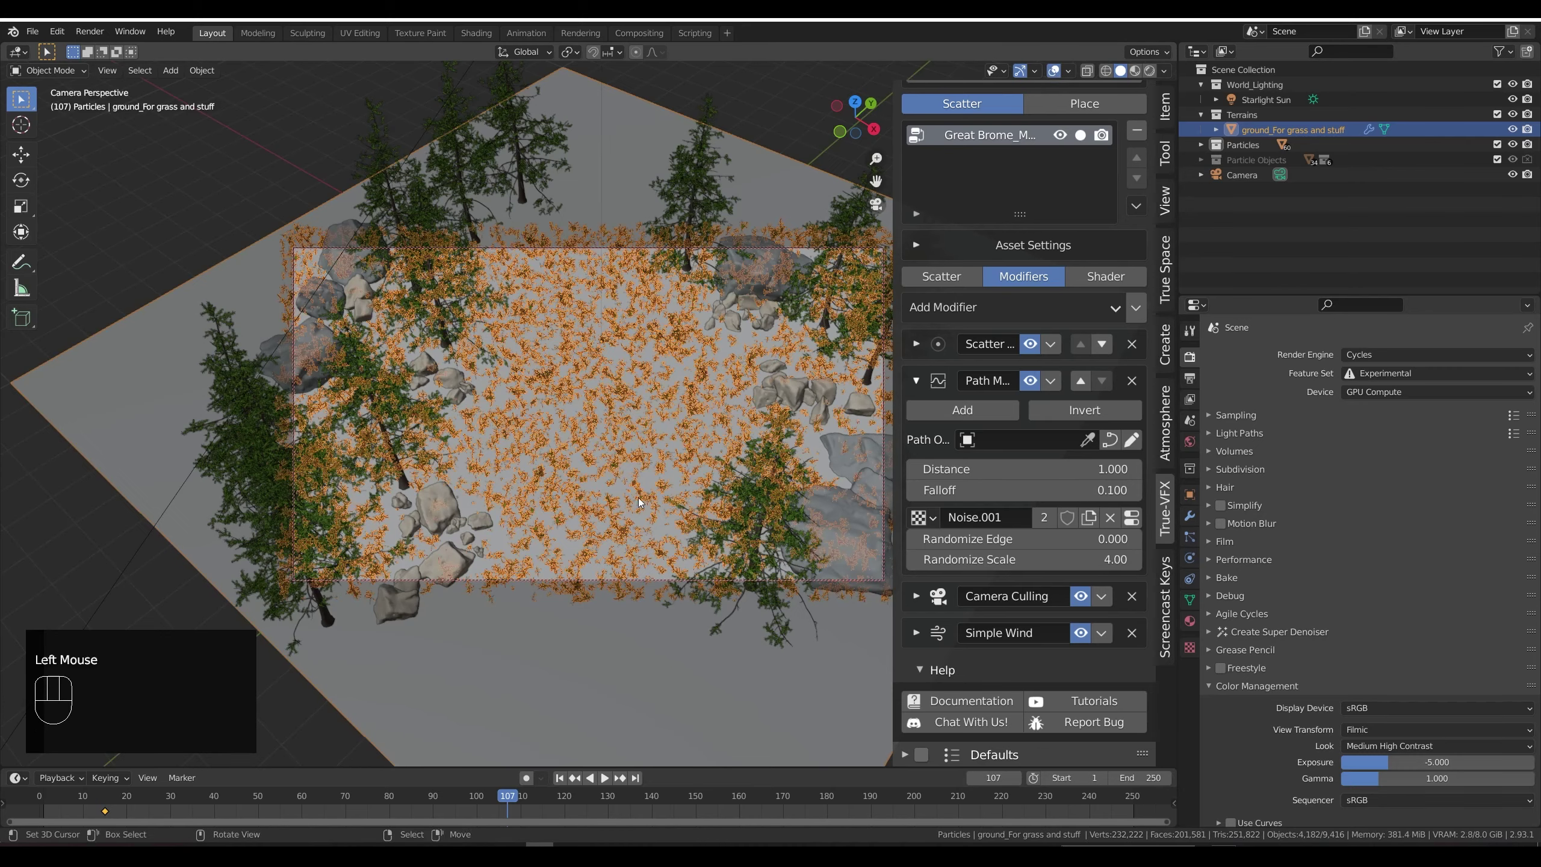
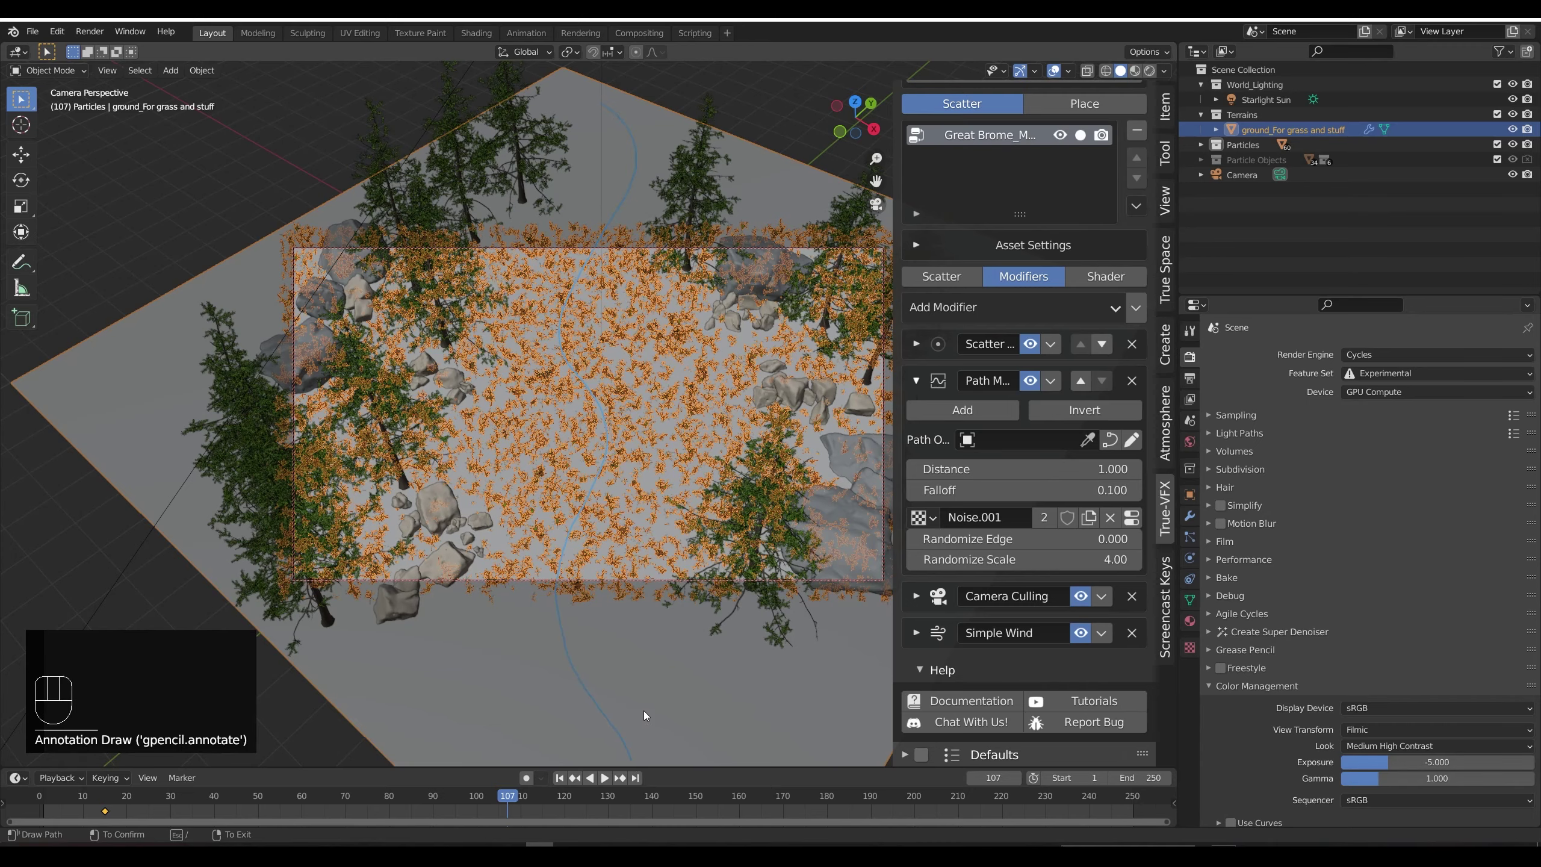
pyautogui.click(647, 696)
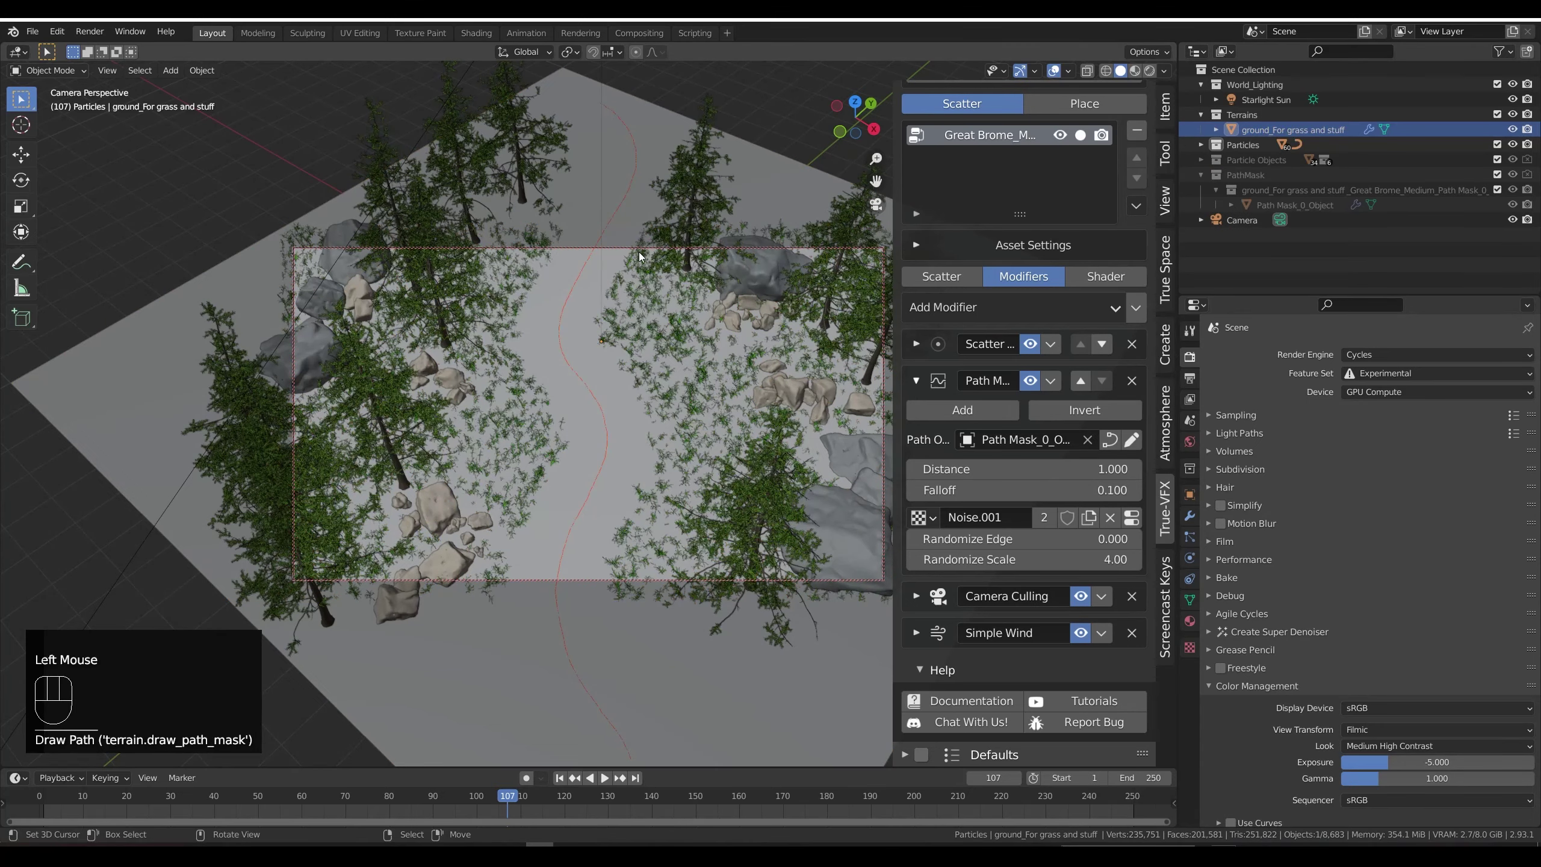
pyautogui.moveTo(652, 133); pyautogui.dragTo(577, 453)
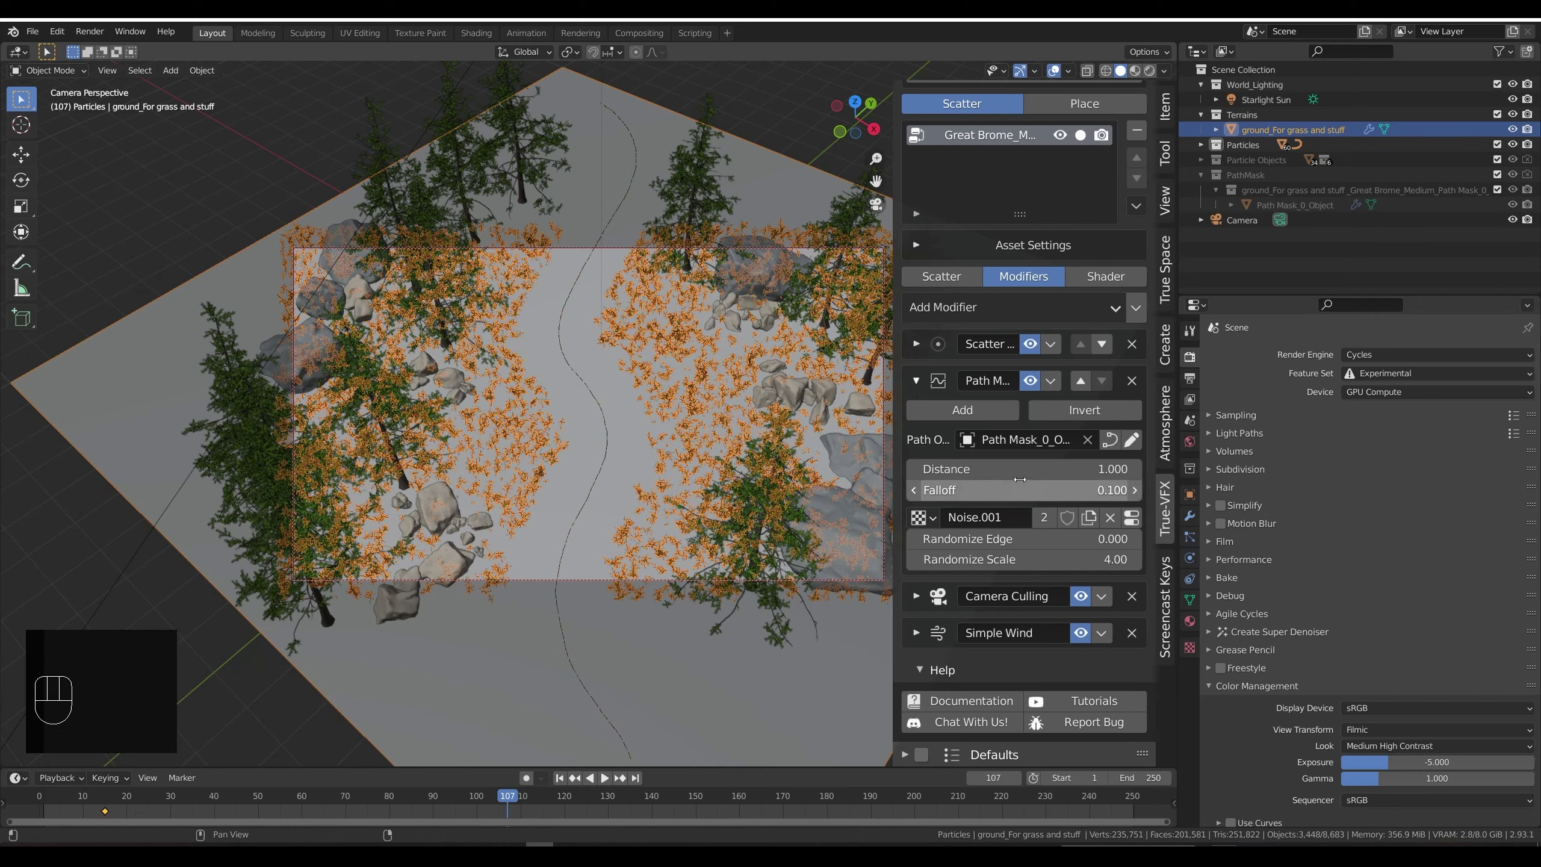
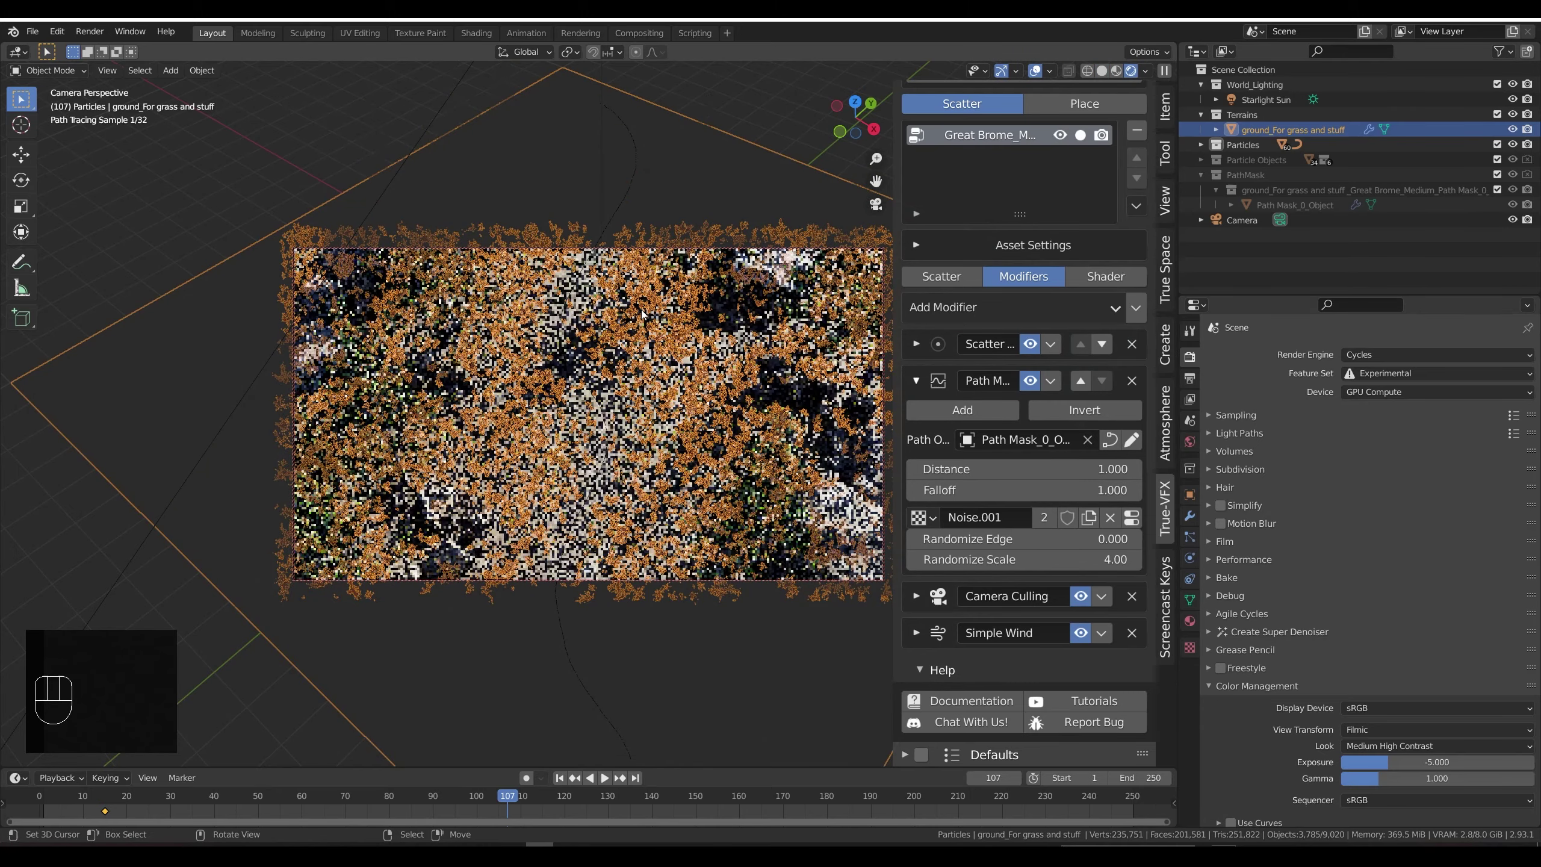
# Step: Preview the bare trail in rendered shading and return to solid
pyautogui.click(1041, 67)
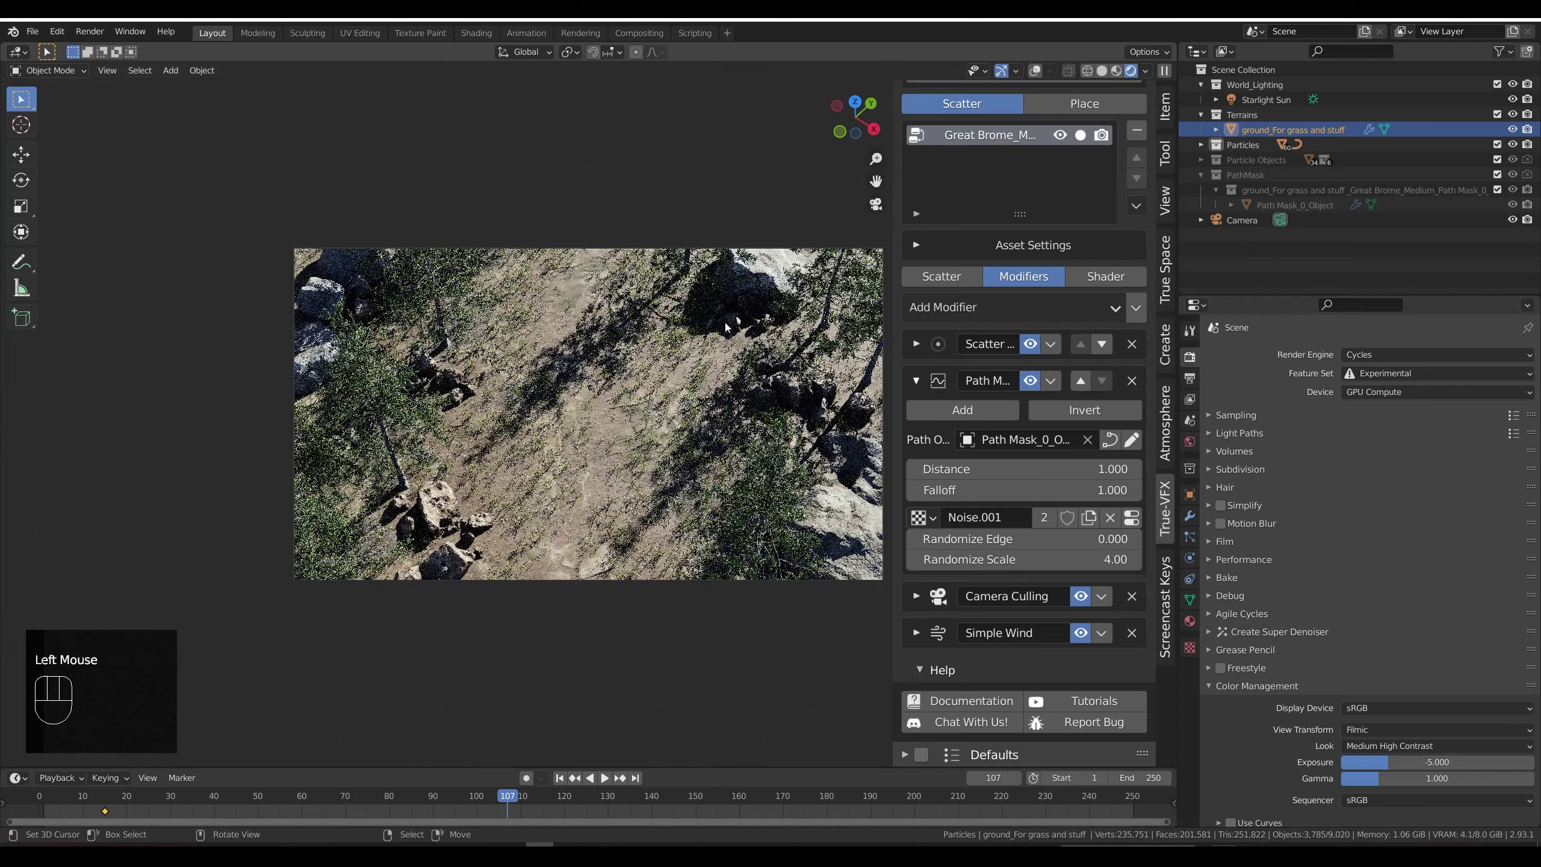
pyautogui.press('shift+z')
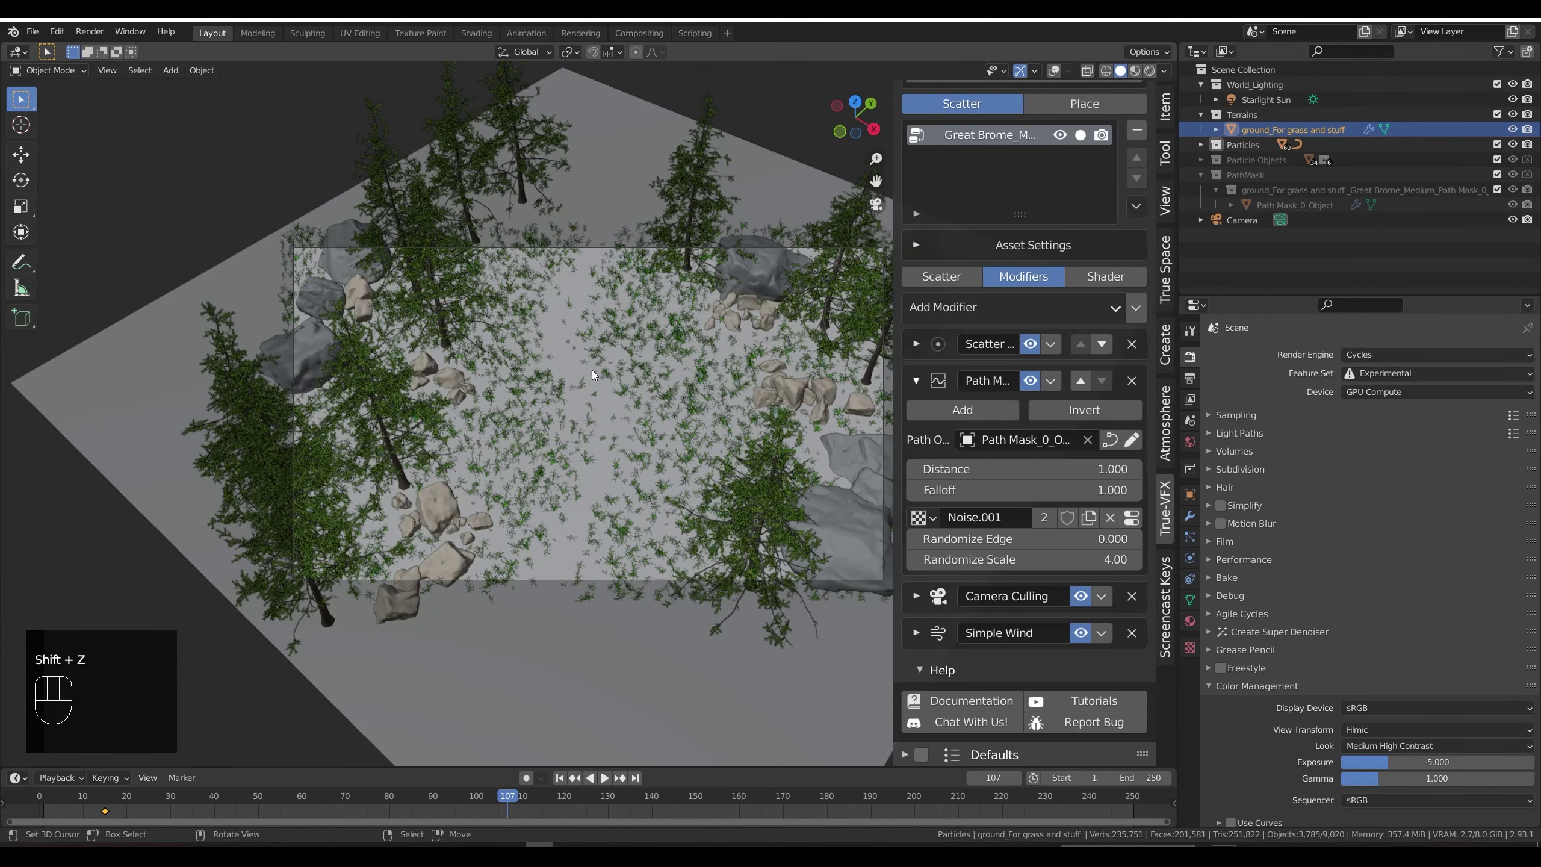
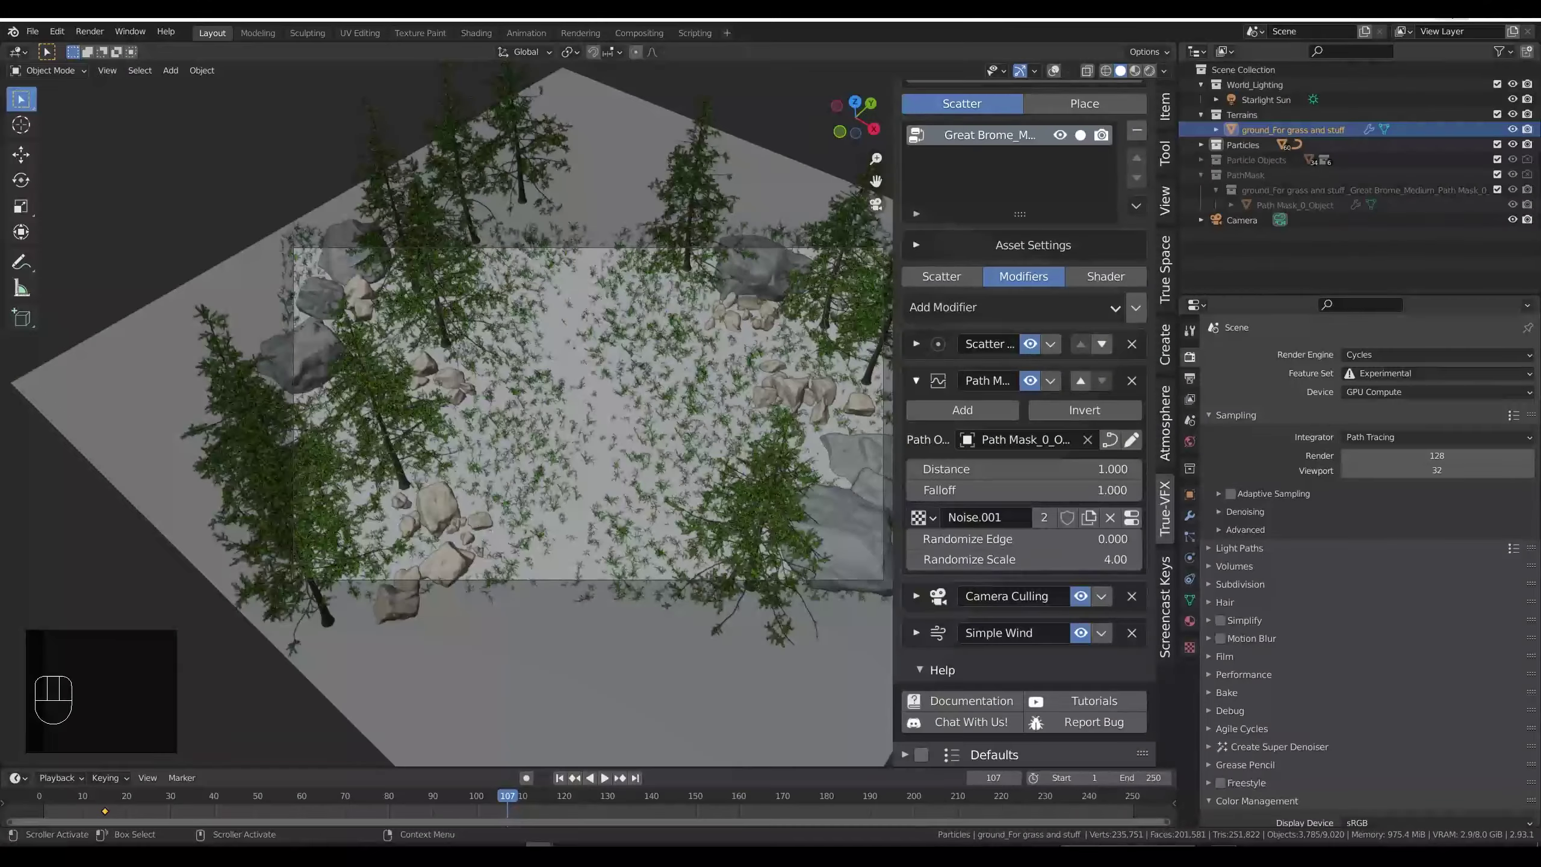
pyautogui.press('KP_0')
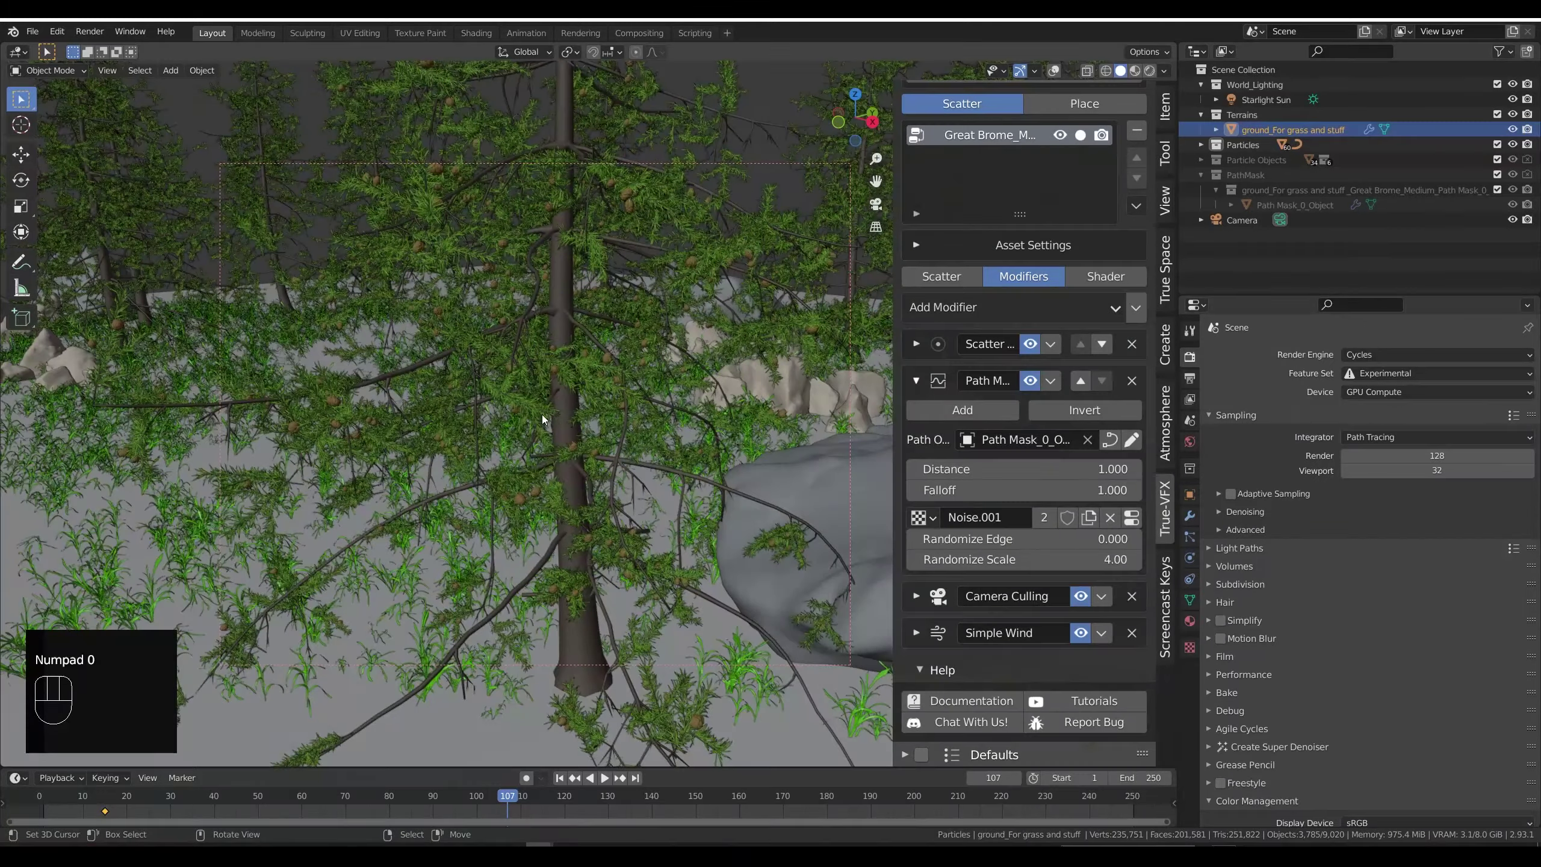
pyautogui.middleClick(519, 356)
pyautogui.scroll(3)
pyautogui.middleClick(724, 322)
pyautogui.rightClick(637, 335)
pyautogui.press('KP_Decimal')
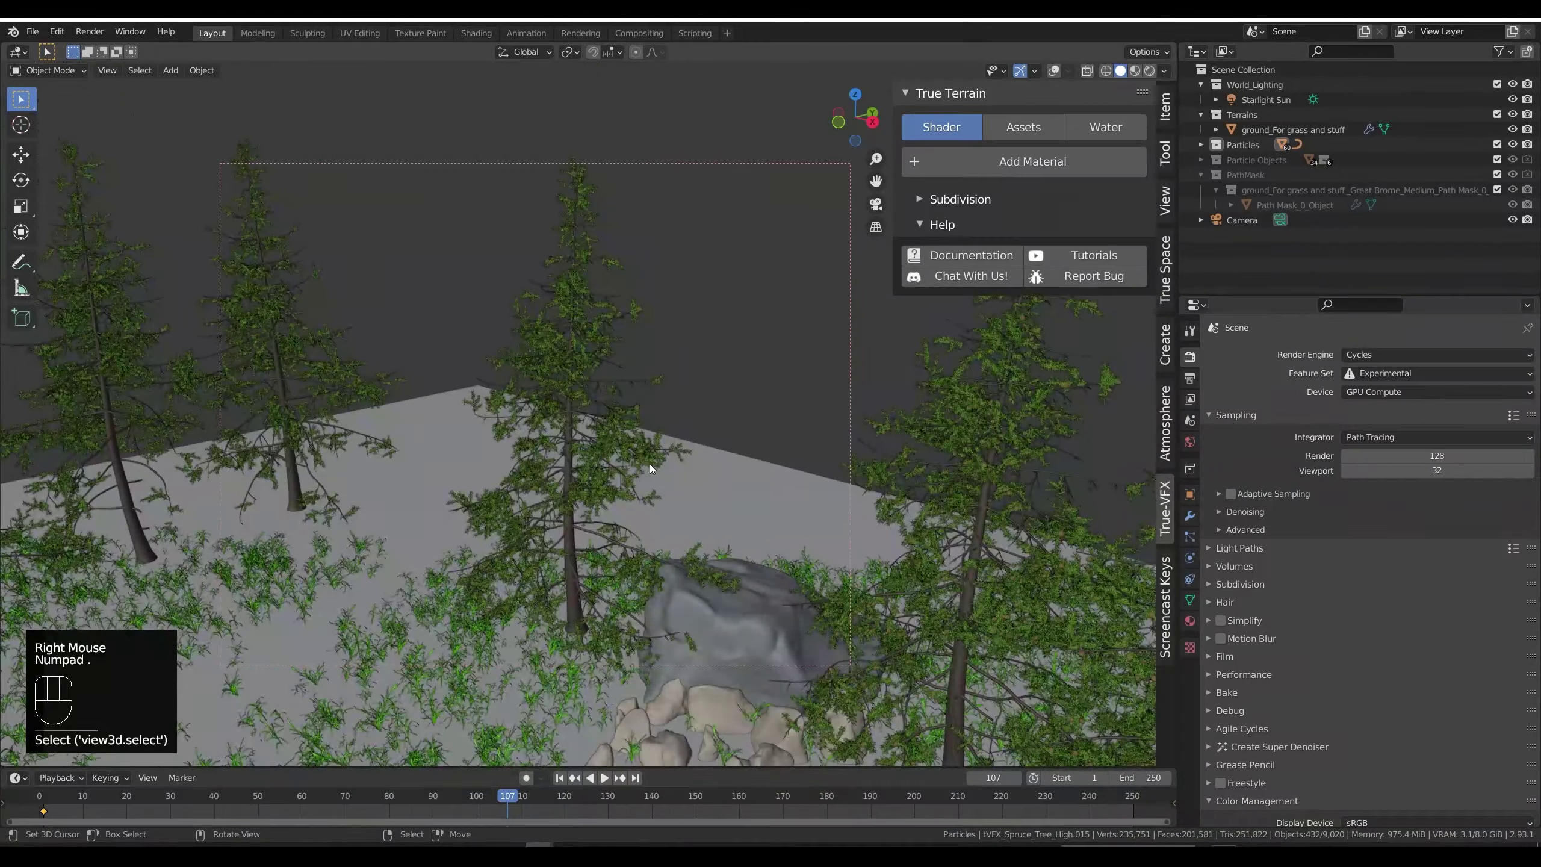
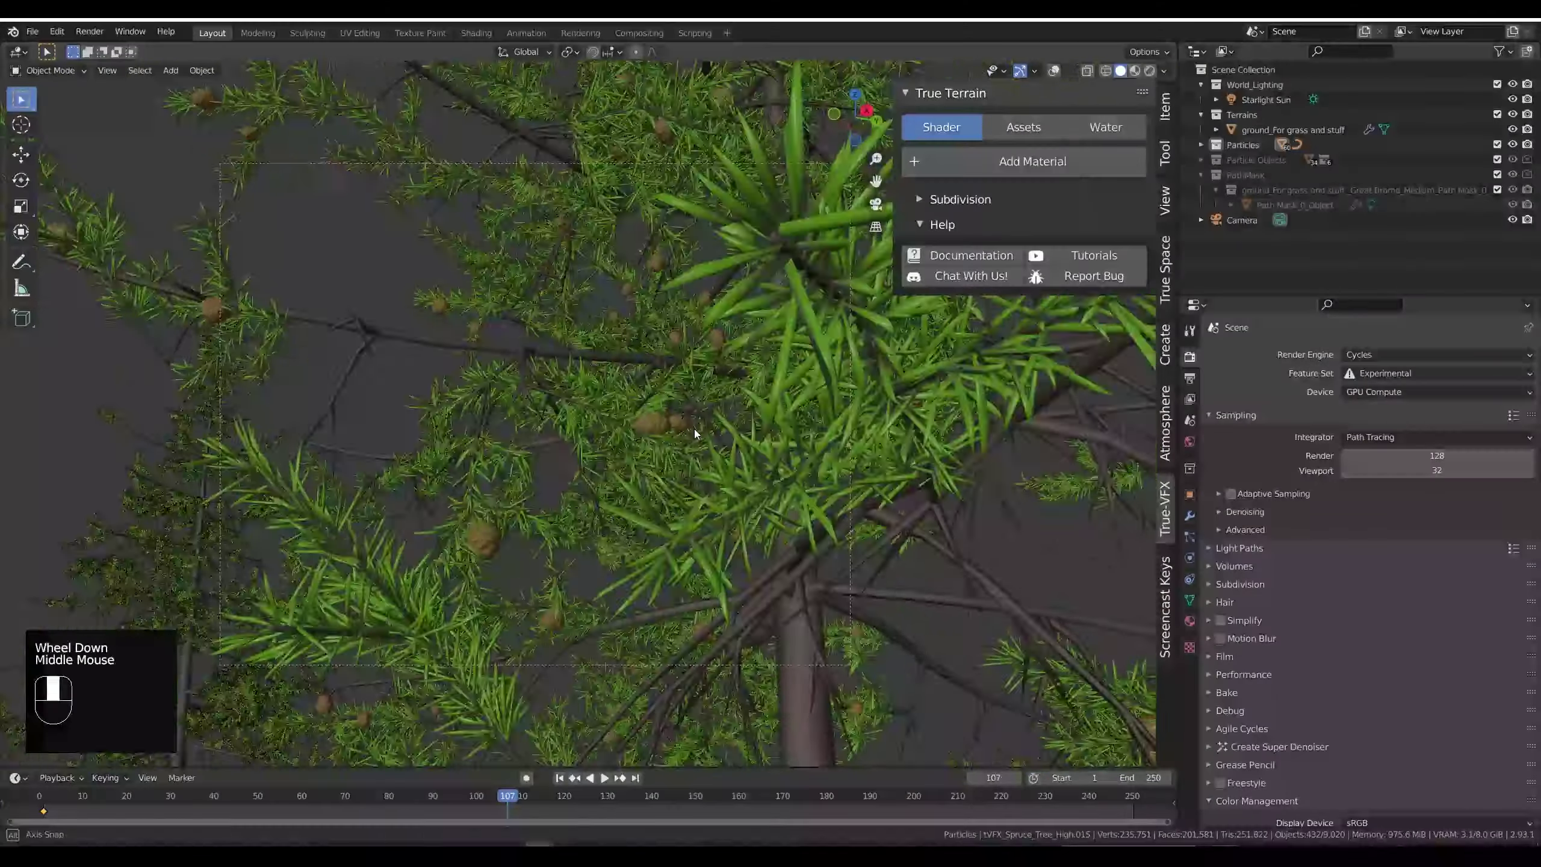
pyautogui.moveTo(817, 444); pyautogui.dragTo(709, 446)
pyautogui.scroll(-3)
pyautogui.middleClick(777, 396)
pyautogui.scroll(-3)
pyautogui.moveTo(653, 400); pyautogui.dragTo(761, 422)
pyautogui.moveTo(816, 421); pyautogui.dragTo(693, 423)
pyautogui.scroll(-3)
pyautogui.moveTo(683, 404); pyautogui.dragTo(739, 317)
pyautogui.moveTo(828, 417); pyautogui.dragTo(764, 411)
pyautogui.scroll(-3)
pyautogui.scroll(3)
pyautogui.middleClick(839, 605)
pyautogui.scroll(-3)
pyautogui.moveTo(549, 424); pyautogui.dragTo(722, 376)
pyautogui.scroll(3)
pyautogui.moveTo(731, 378); pyautogui.dragTo(689, 404)
pyautogui.moveTo(707, 404); pyautogui.dragTo(688, 360)
pyautogui.scroll(-3)
pyautogui.moveTo(690, 358); pyautogui.dragTo(732, 362)
pyautogui.moveTo(735, 362); pyautogui.dragTo(691, 342)
pyautogui.scroll(3)
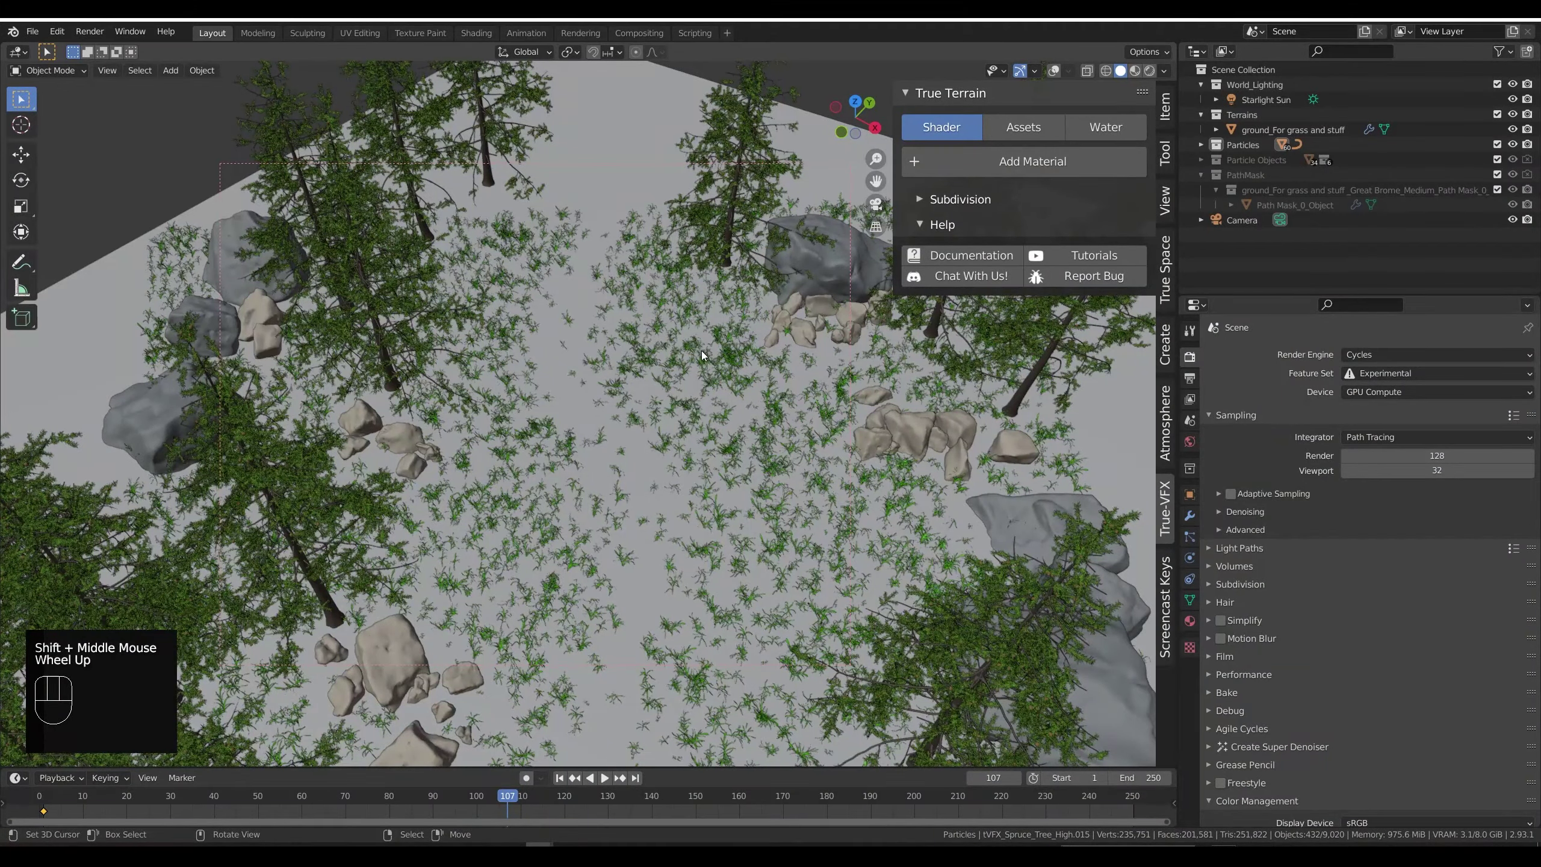
pyautogui.scroll(-3)
pyautogui.moveTo(732, 378); pyautogui.dragTo(696, 339)
pyautogui.scroll(-3)
pyautogui.scroll(3)
pyautogui.moveTo(702, 339); pyautogui.dragTo(689, 357)
pyautogui.middleClick(692, 350)
pyautogui.middleClick(708, 358)
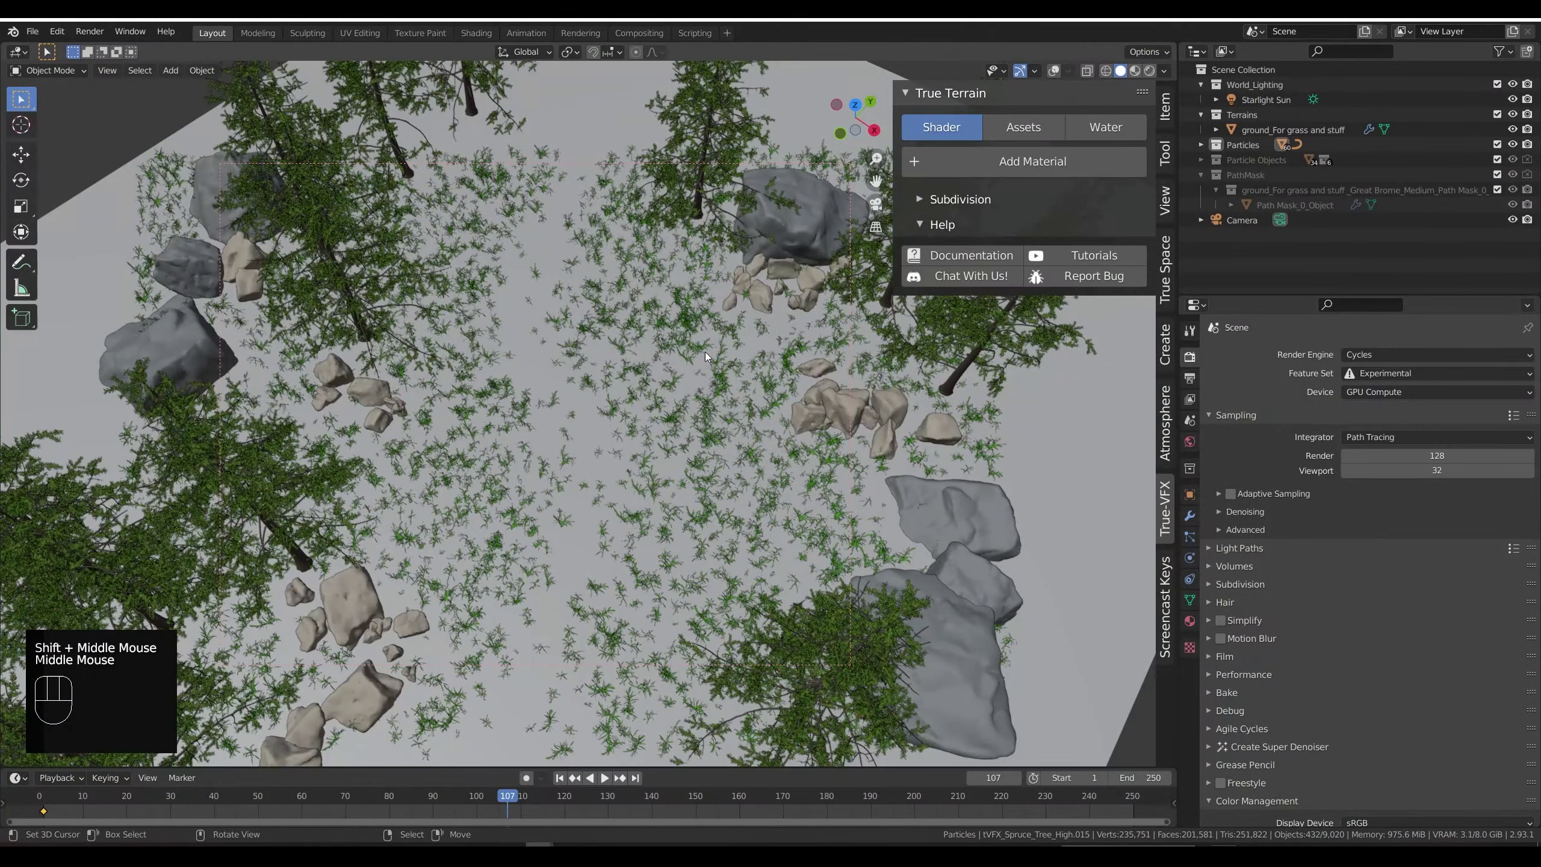